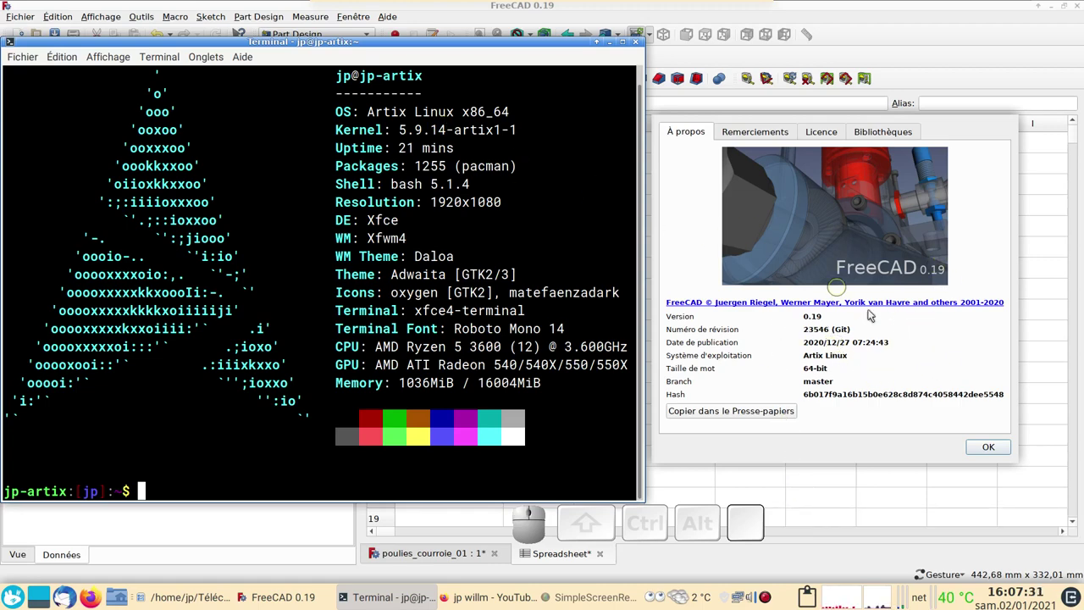
# Close the About dialog and orbit the pulleys-and-belt assembly to inspect the belt and pulleys.
pyautogui.click(998, 444)
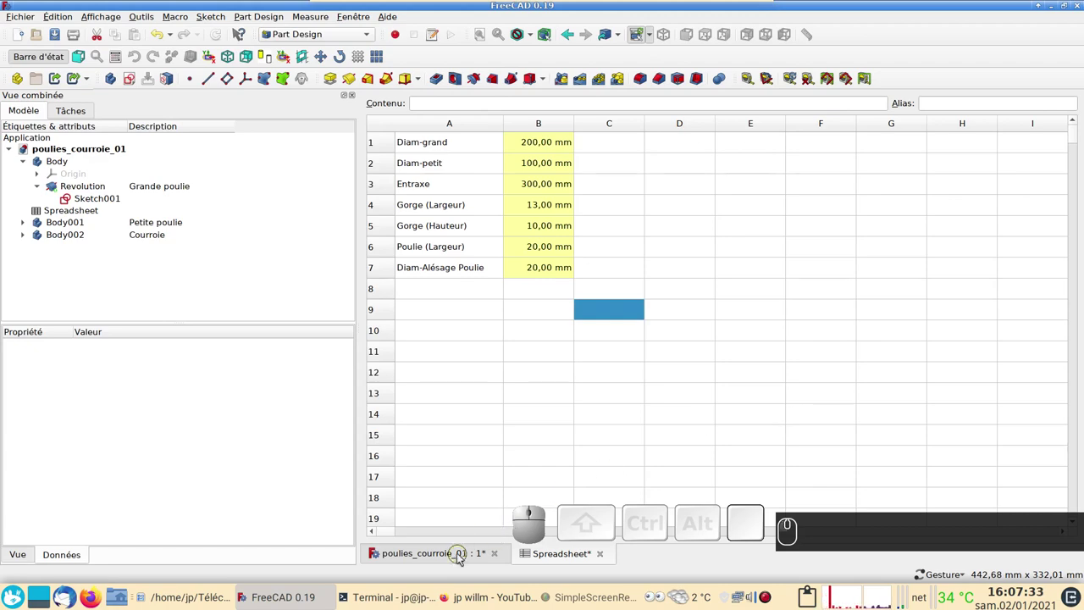
pyautogui.click(465, 554)
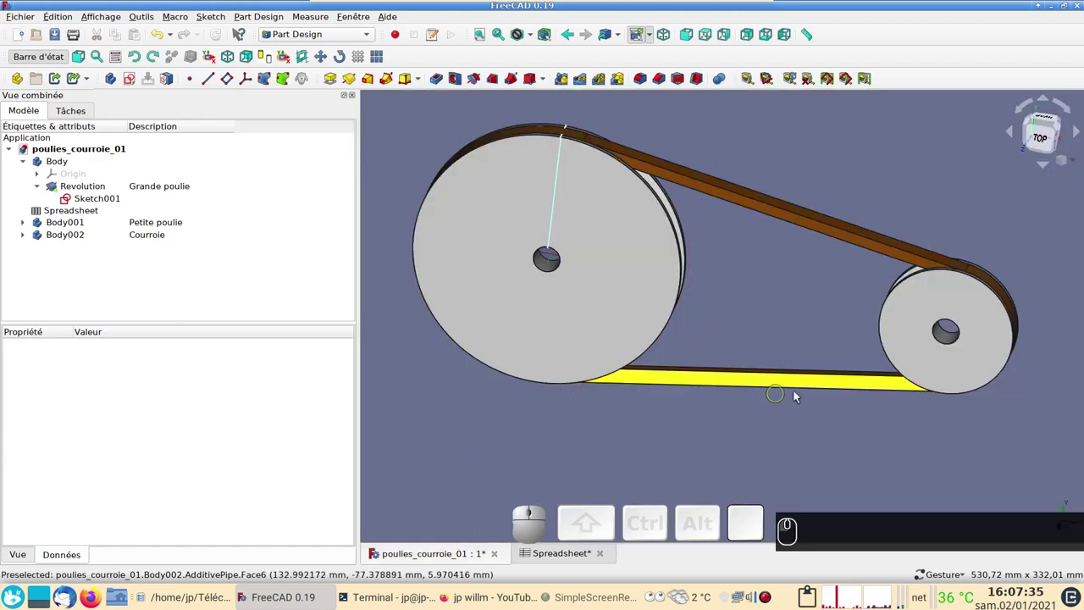
pyautogui.moveTo(798, 292); pyautogui.dragTo(759, 272)
pyautogui.moveTo(818, 314); pyautogui.dragTo(660, 313)
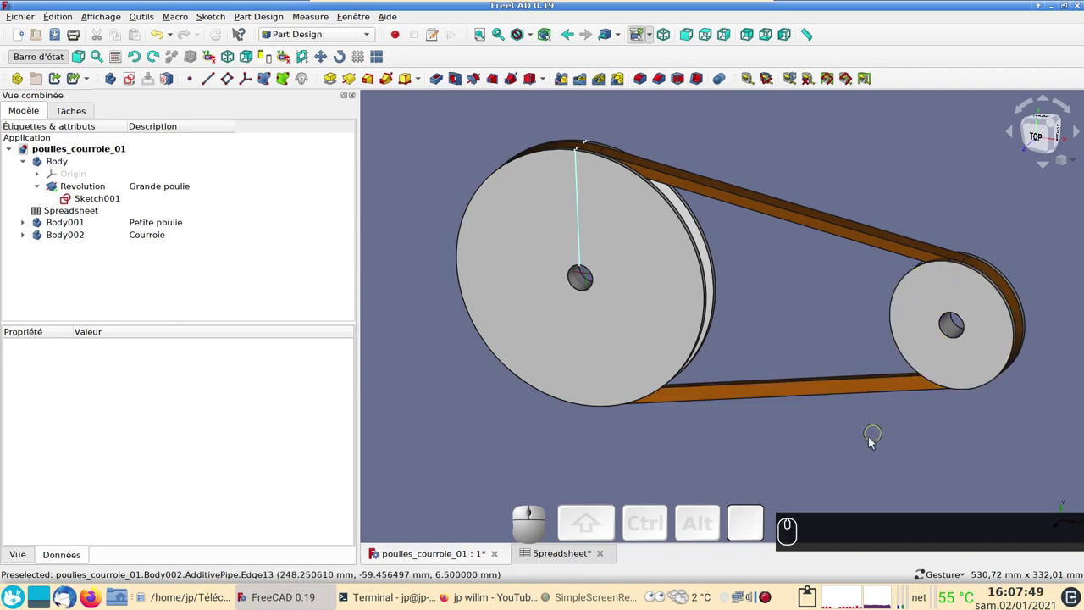
pyautogui.moveTo(760, 328); pyautogui.dragTo(768, 324)
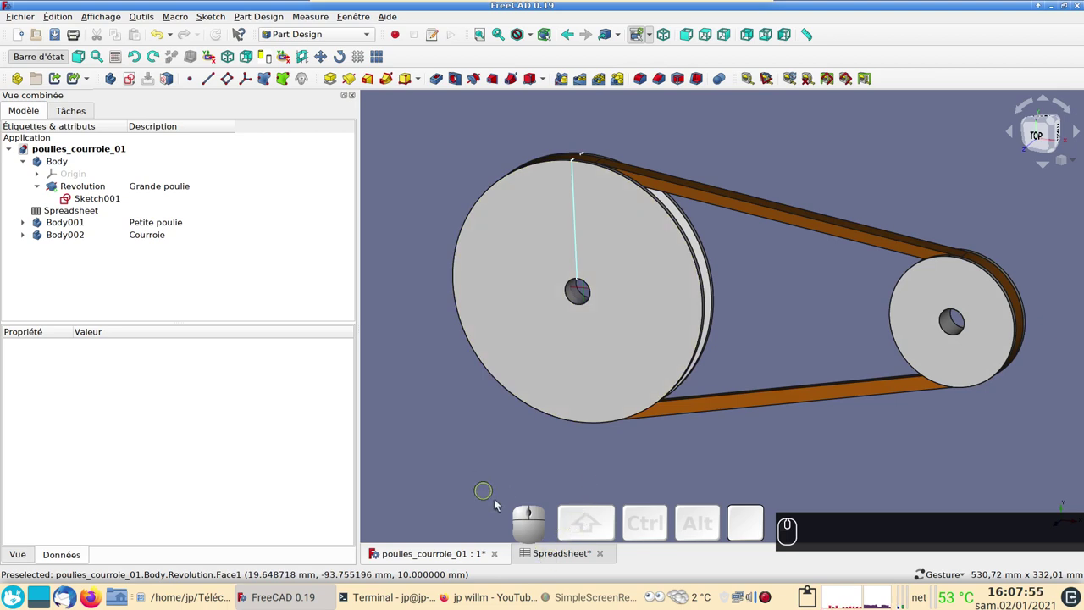
# Show the pulley parameter spreadsheet with diameters, centre distance and groove dimensions.
pyautogui.click(558, 554)
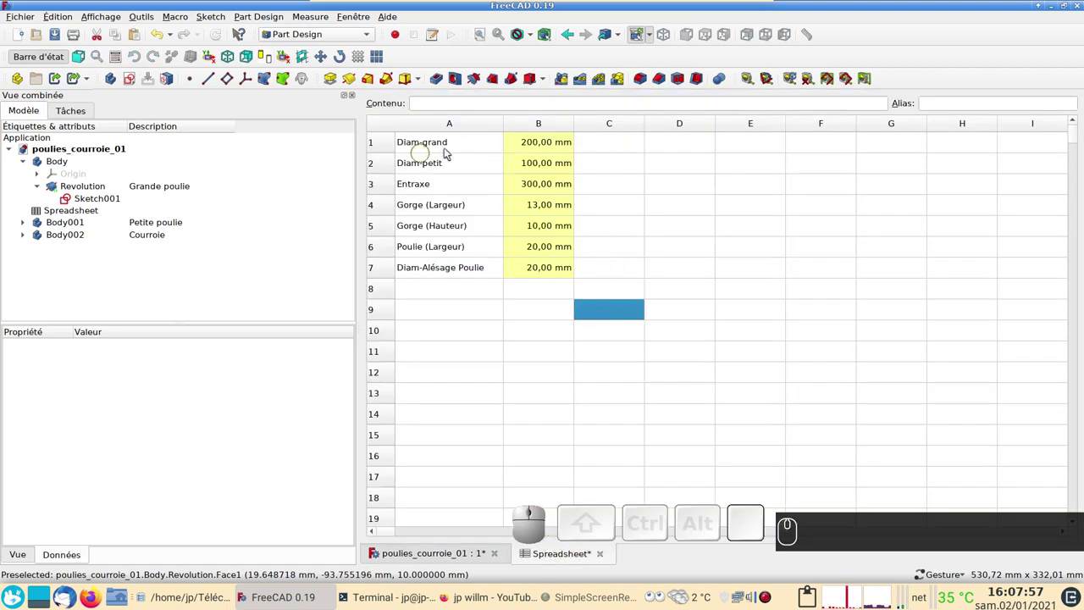
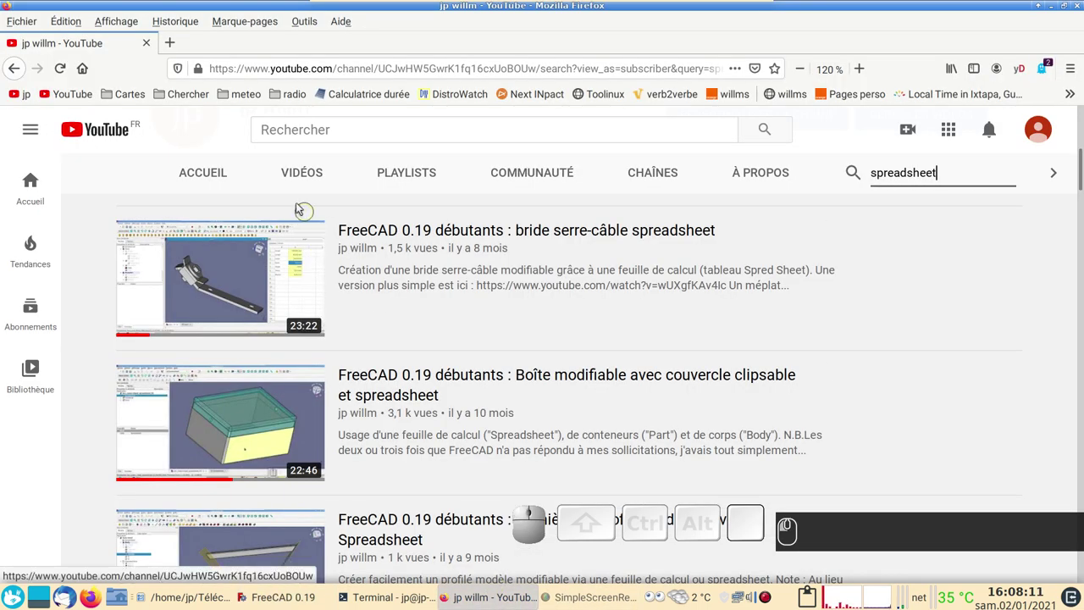
# Search the YouTube channel for 'spreadsheet' and browse the resulting tutorial list.
pyautogui.click(18, 74)
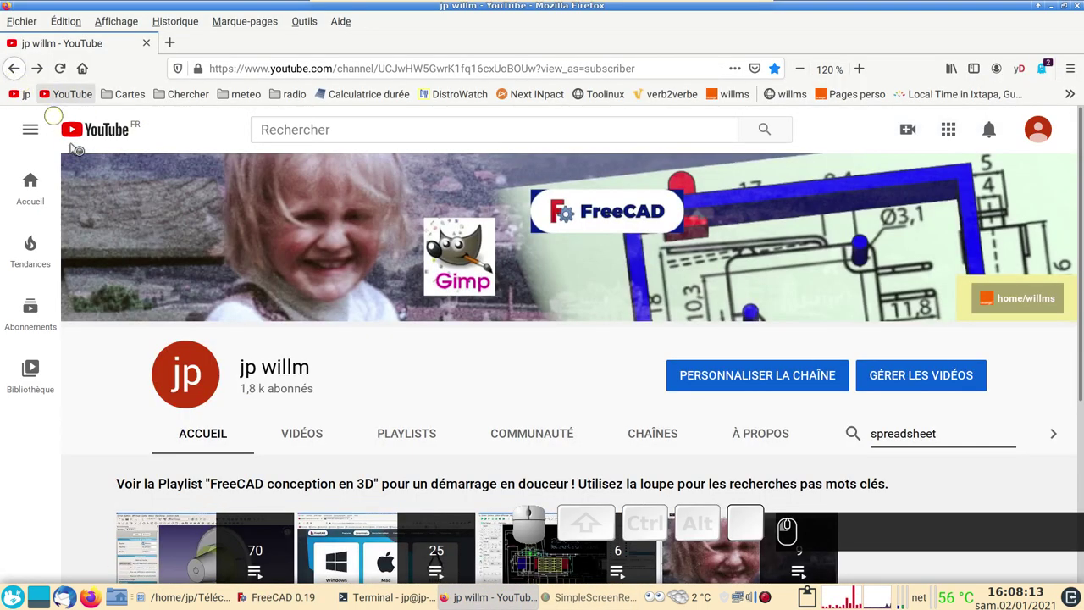
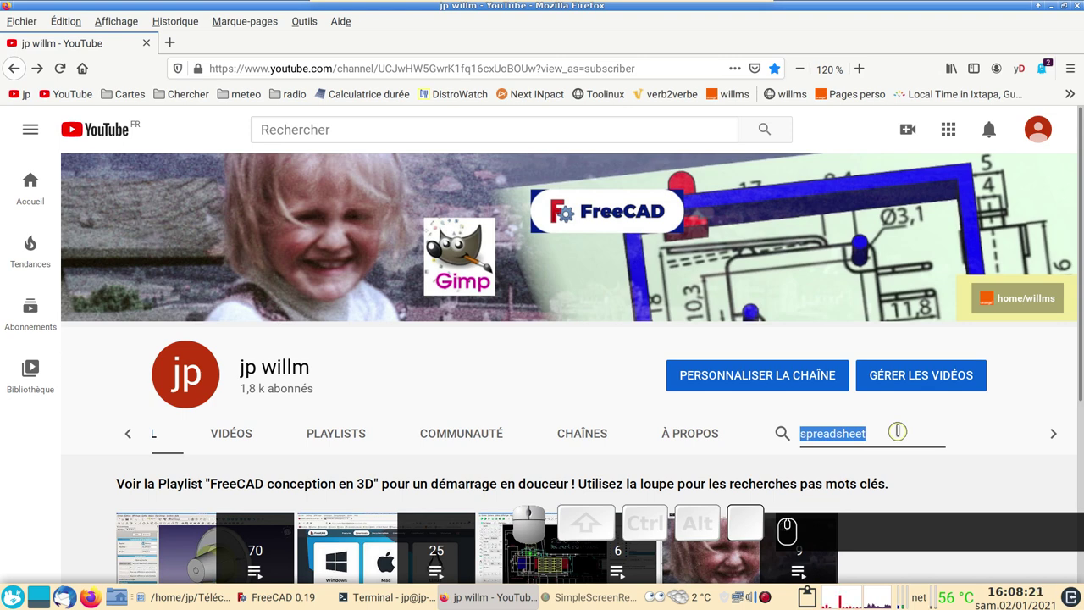
pyautogui.write('spreadsheet')
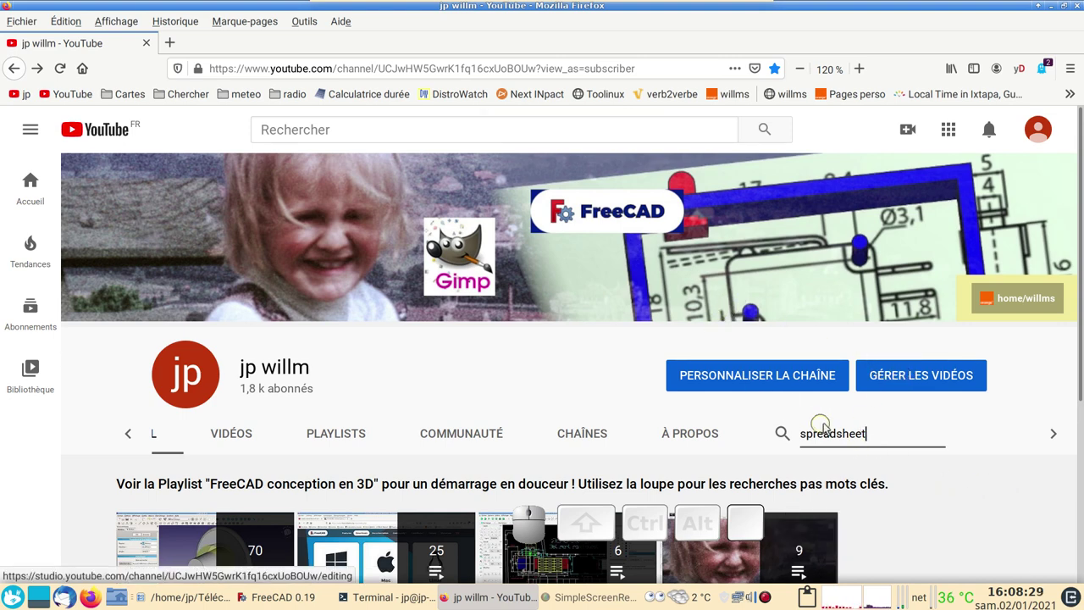
pyautogui.press('Return')
pyautogui.scroll(-3)
pyautogui.scroll(-3)
pyautogui.scroll(-3)
pyautogui.scroll(3)
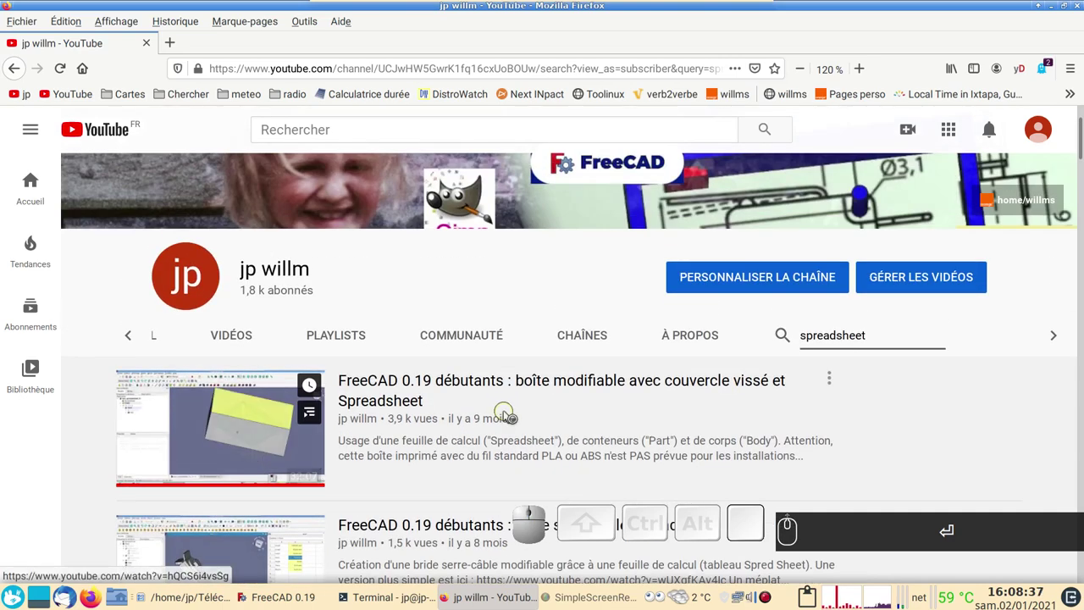
pyautogui.scroll(-3)
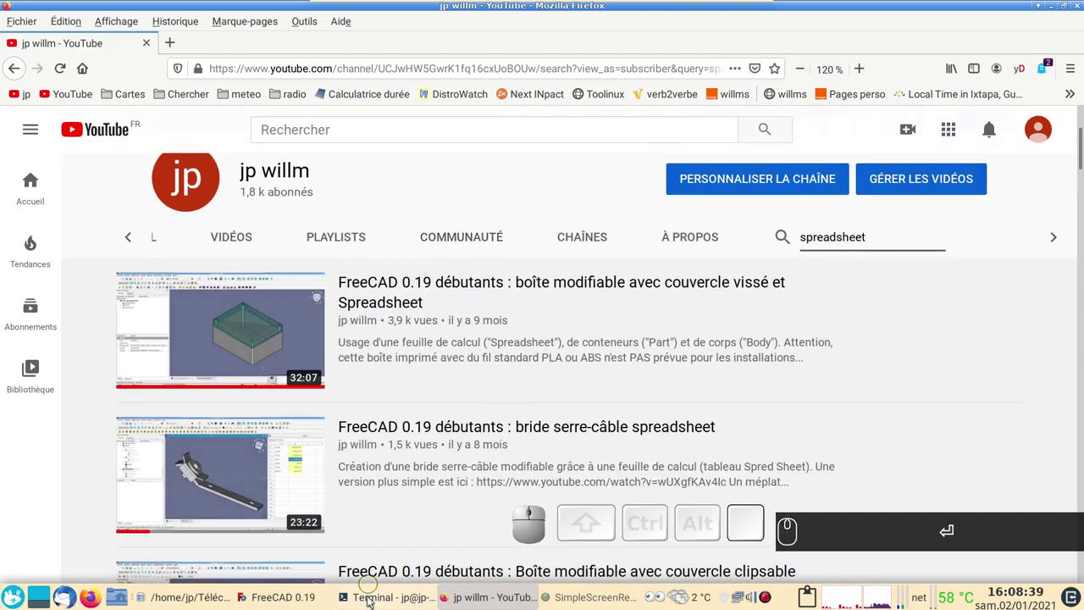
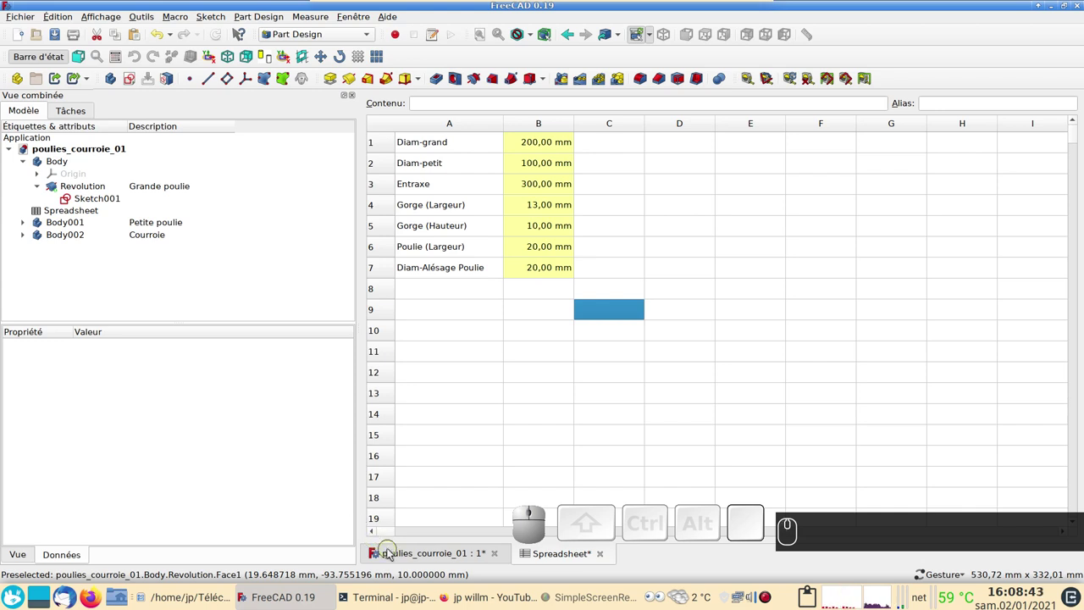
# Hide the belt body Courroie and the small pulley body, leaving only the large pulley visible.
pyautogui.click(390, 551)
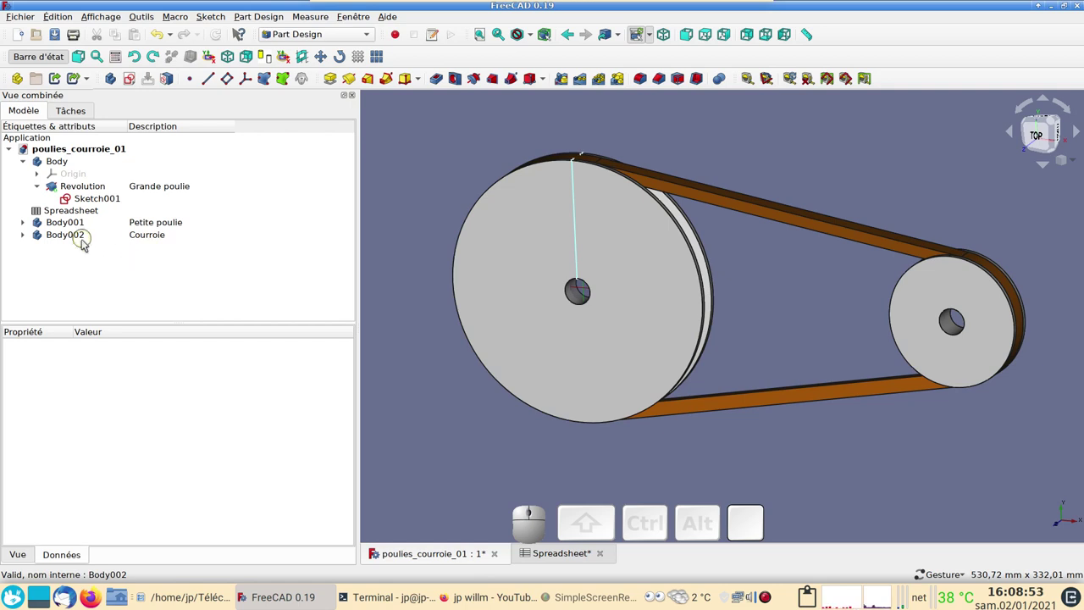
pyautogui.click(90, 239)
pyautogui.press('space')
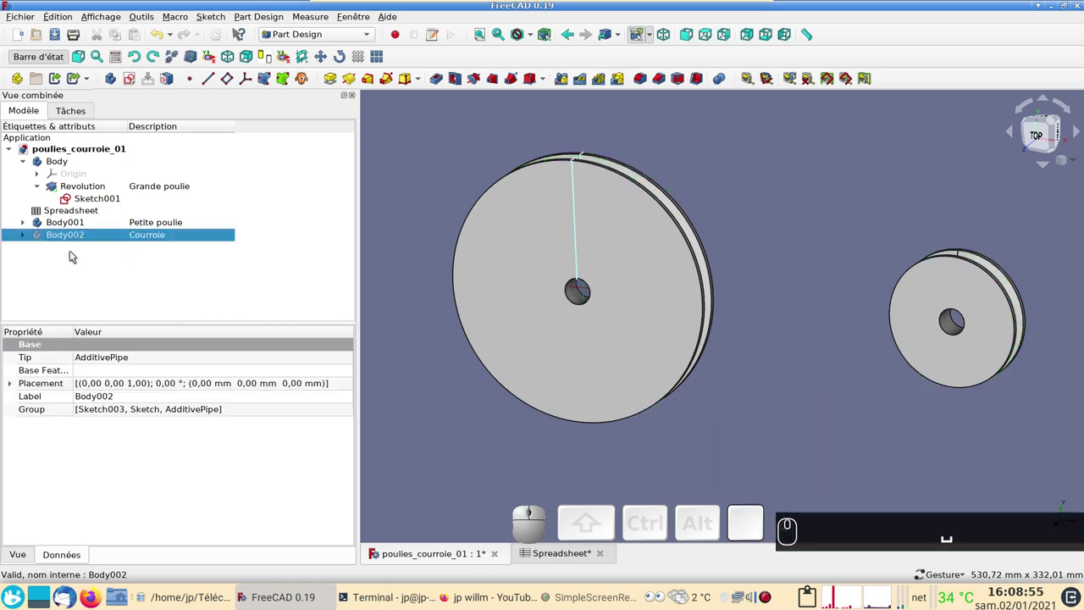
pyautogui.click(81, 222)
pyautogui.press('space')
pyautogui.press('space')
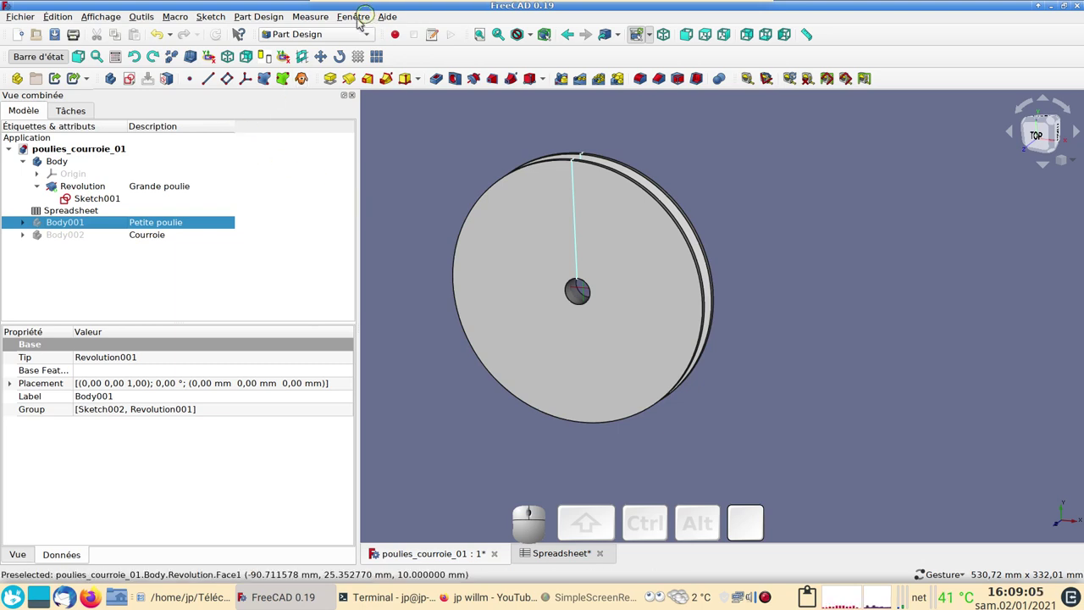
# Create a new empty Body003 and set its description to petite-poulie-02.
pyautogui.click(156, 265)
pyautogui.click(117, 80)
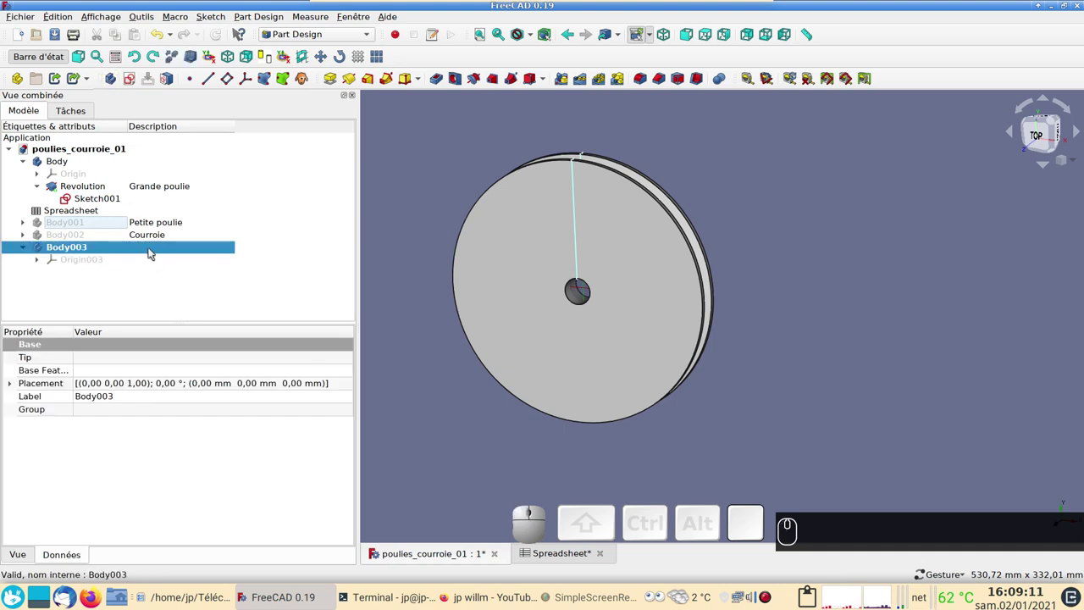
pyautogui.click(156, 249)
pyautogui.press('F2')
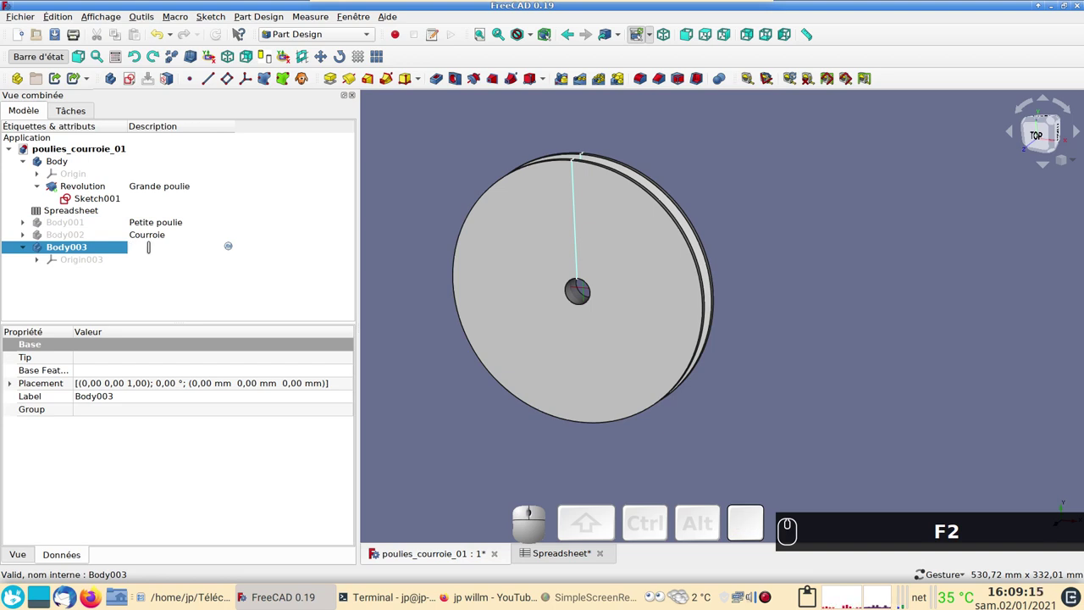
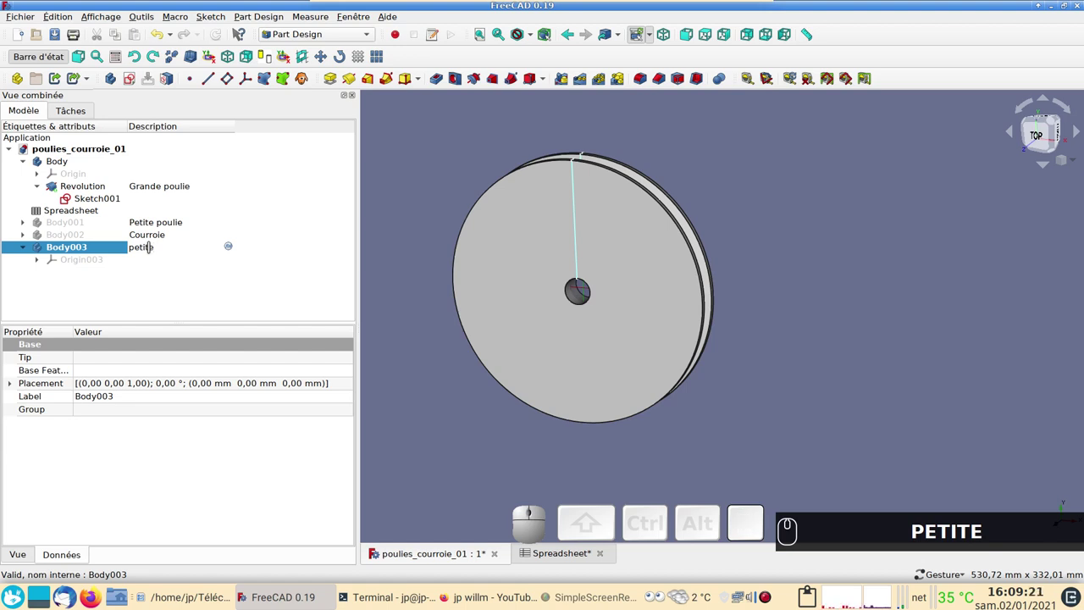
pyautogui.write('-poulie- (0)')
pyautogui.press('KP_0')
pyautogui.write('(2)')
pyautogui.press('KP_2')
pyautogui.press('Return')
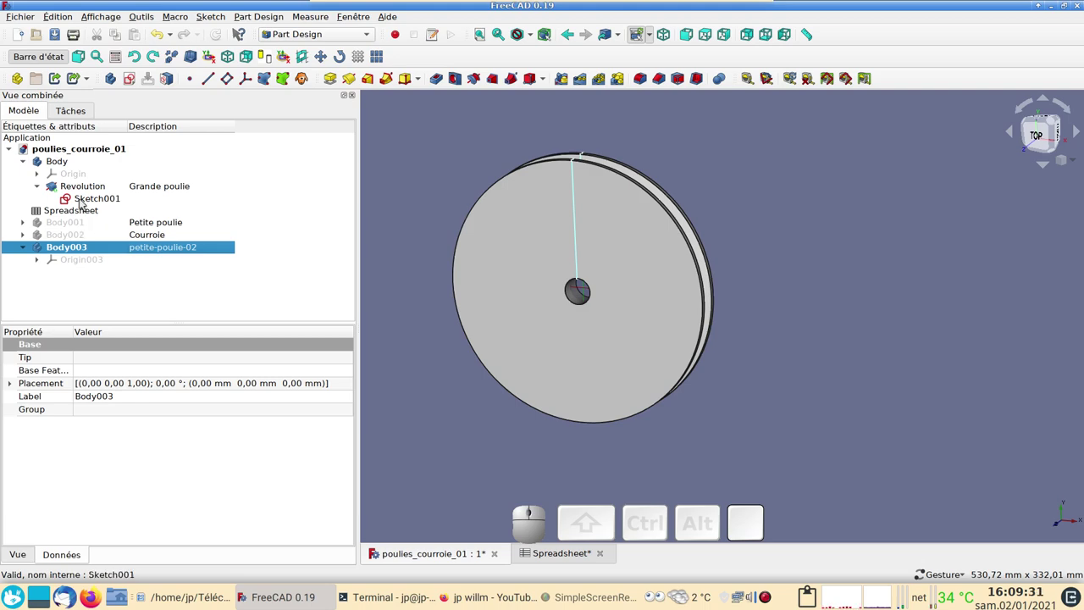
# Copy Sketch001 without its plane and Spreadsheet dependencies and paste it as Sketch004.
pyautogui.click(85, 203)
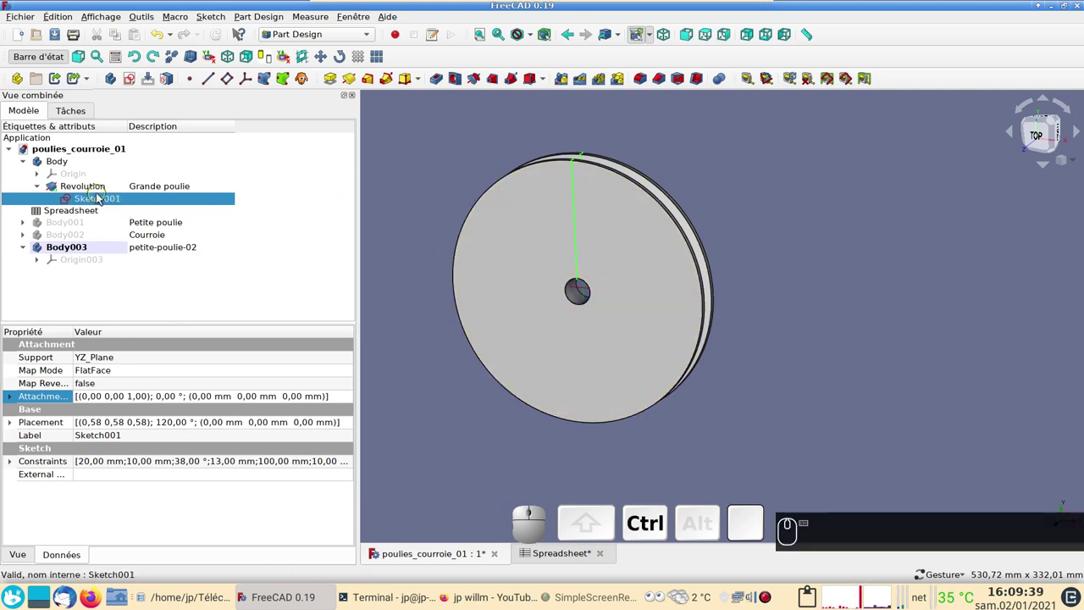
pyautogui.press('ctrl+c')
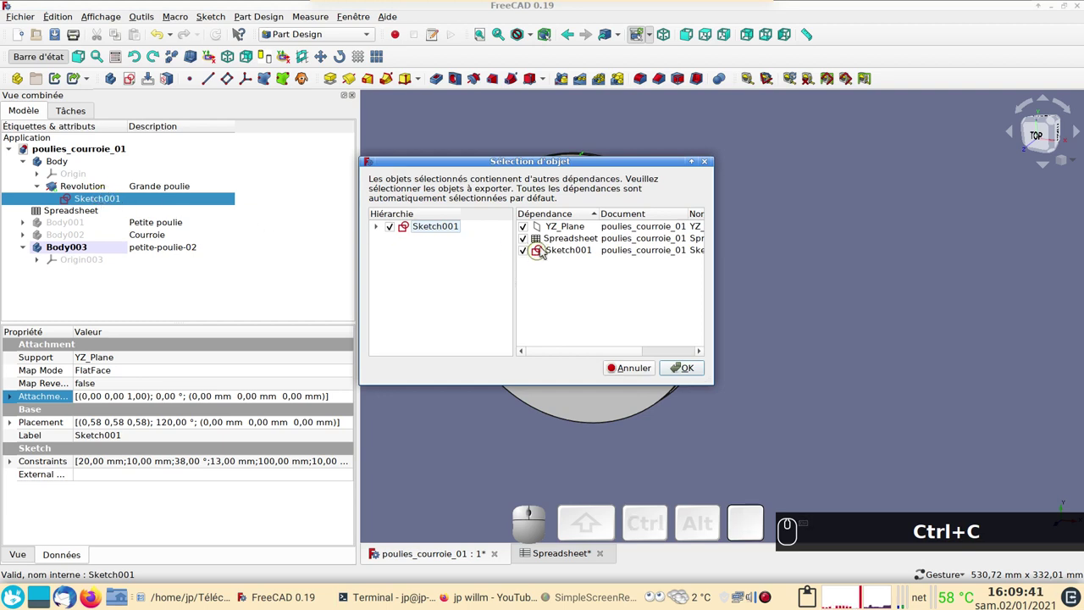
pyautogui.click(525, 240)
pyautogui.click(526, 230)
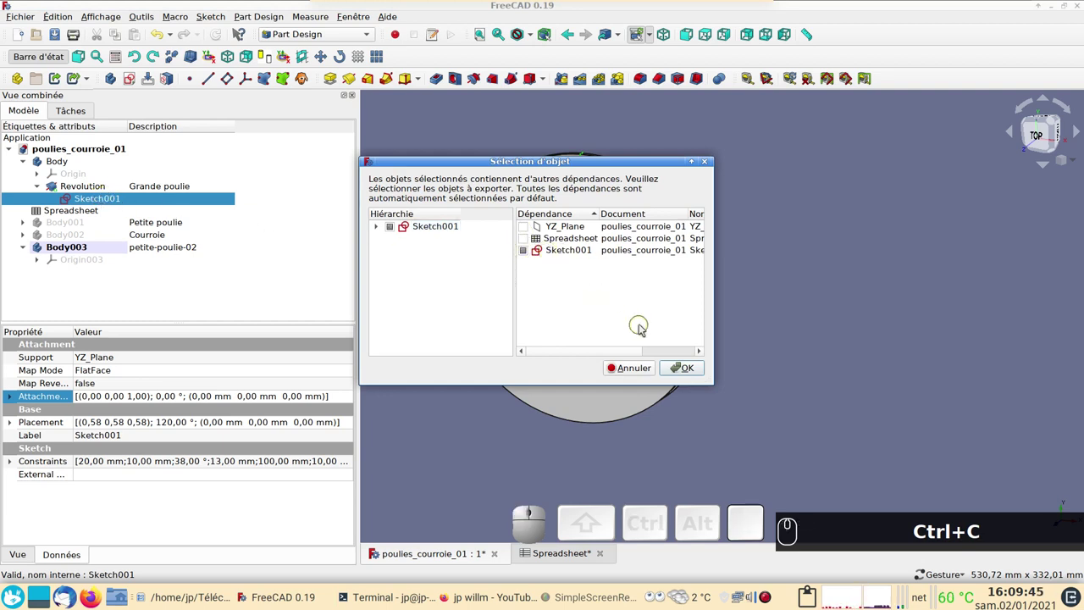
pyautogui.click(690, 365)
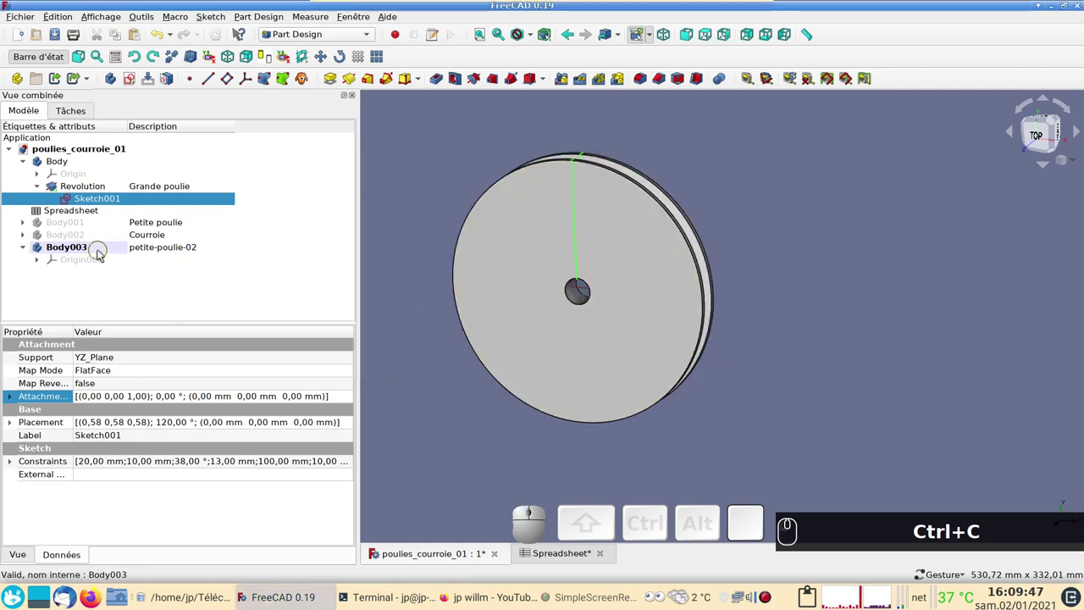
pyautogui.click(101, 284)
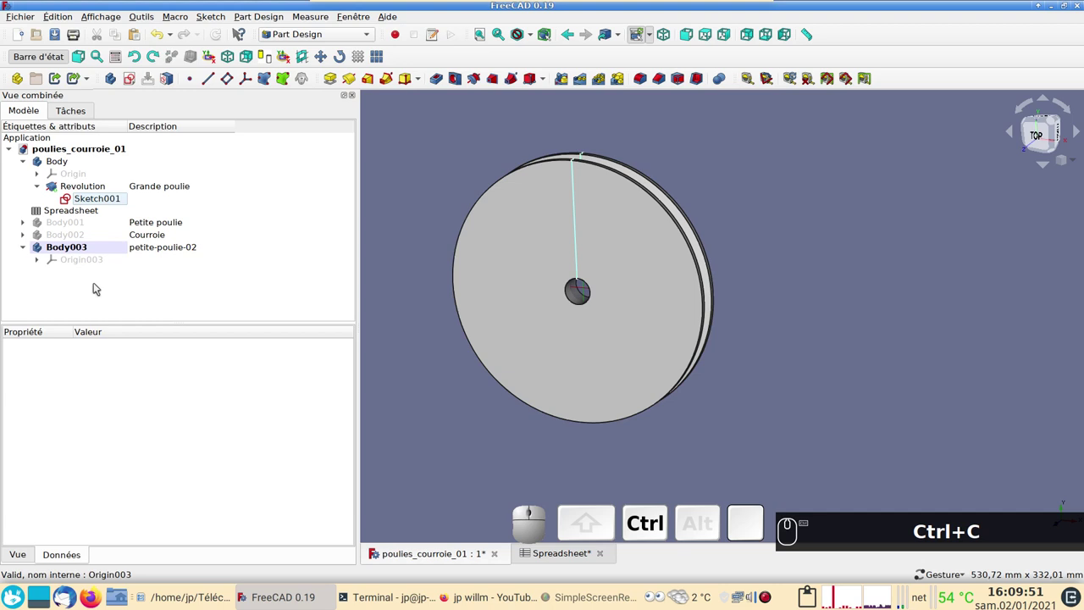
pyautogui.press('ctrl+v')
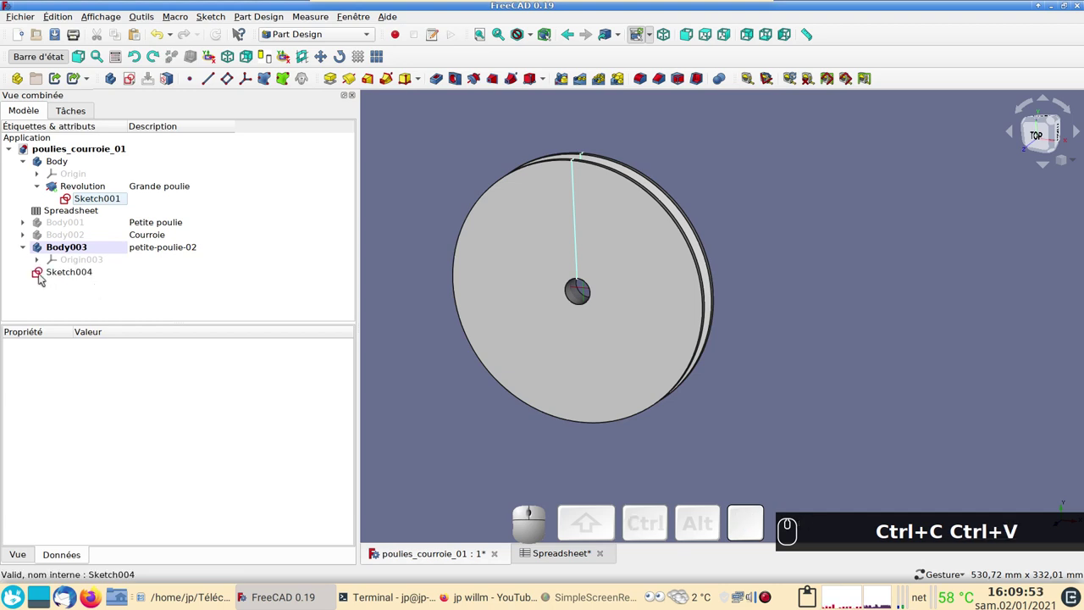
# Move Sketch004 into body petite-poulie-02 and bring its radius dimension into view.
pyautogui.moveTo(47, 273); pyautogui.dragTo(90, 291)
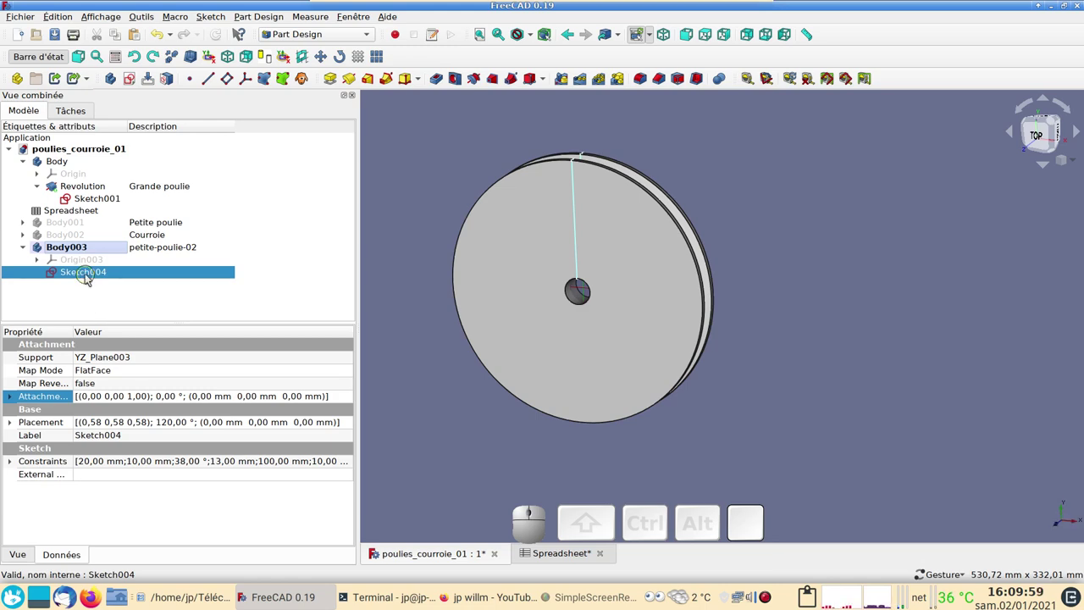
pyautogui.click(93, 274)
pyautogui.scroll(3)
pyautogui.moveTo(544, 326); pyautogui.dragTo(530, 61)
pyautogui.click(537, 41)
pyautogui.click(554, 86)
pyautogui.scroll(3)
pyautogui.rightClick(747, 244)
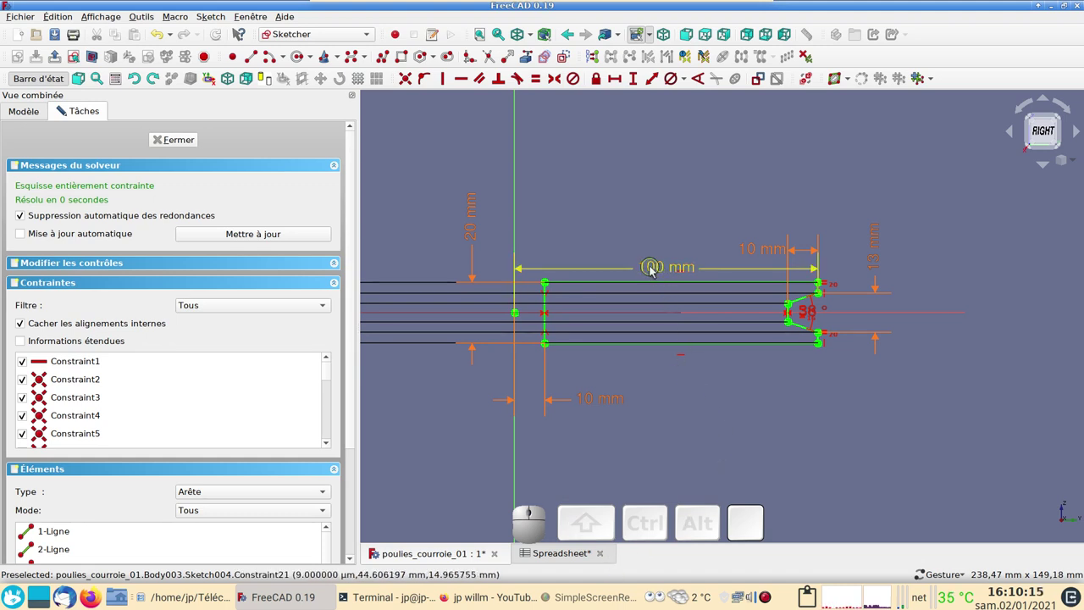
# Drive the 100 mm radius with Spreadsheet.diam_petit × 0.5 (50 mm) and close the sketch.
pyautogui.click(653, 269)
pyautogui.click(659, 271)
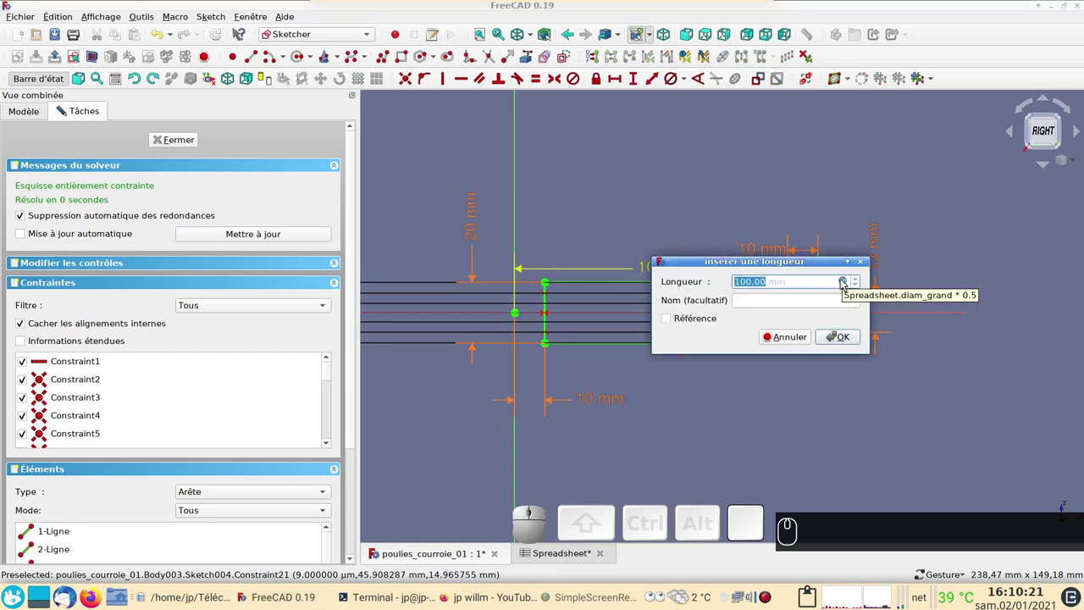
pyautogui.click(63, 110)
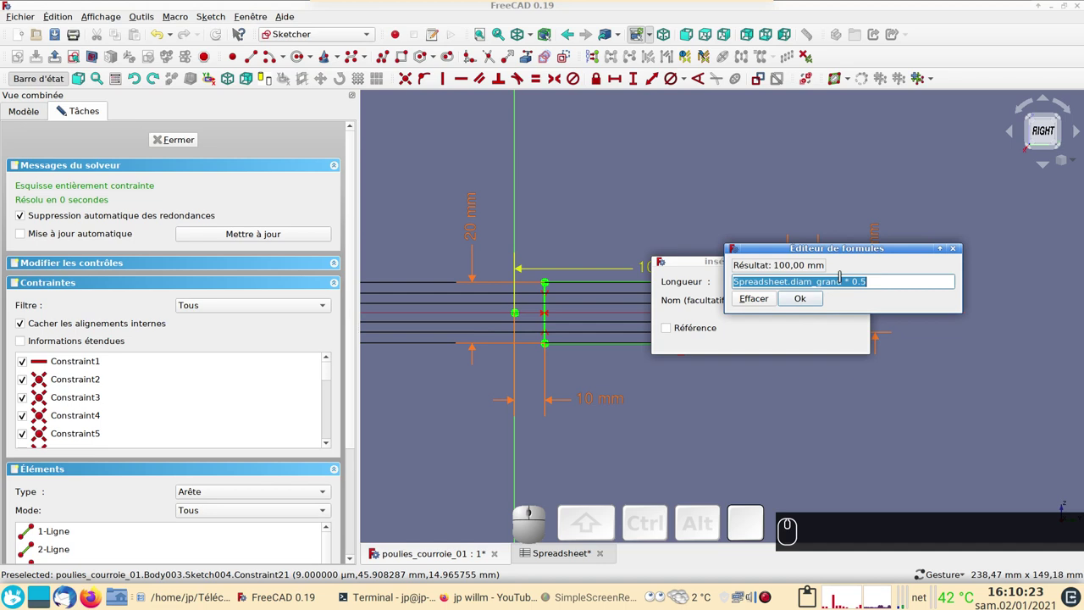
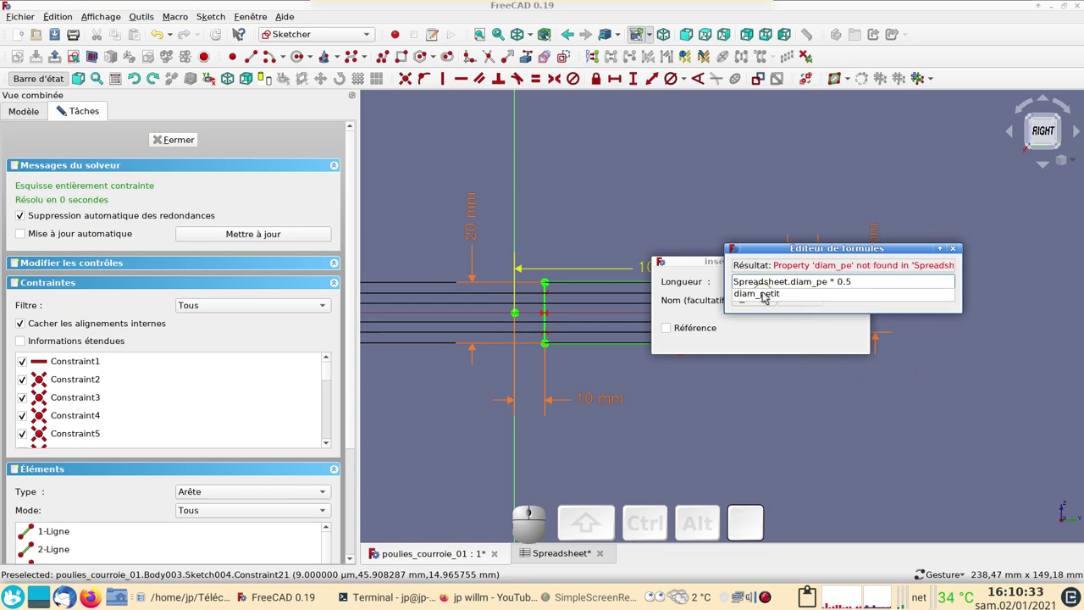
pyautogui.click(781, 295)
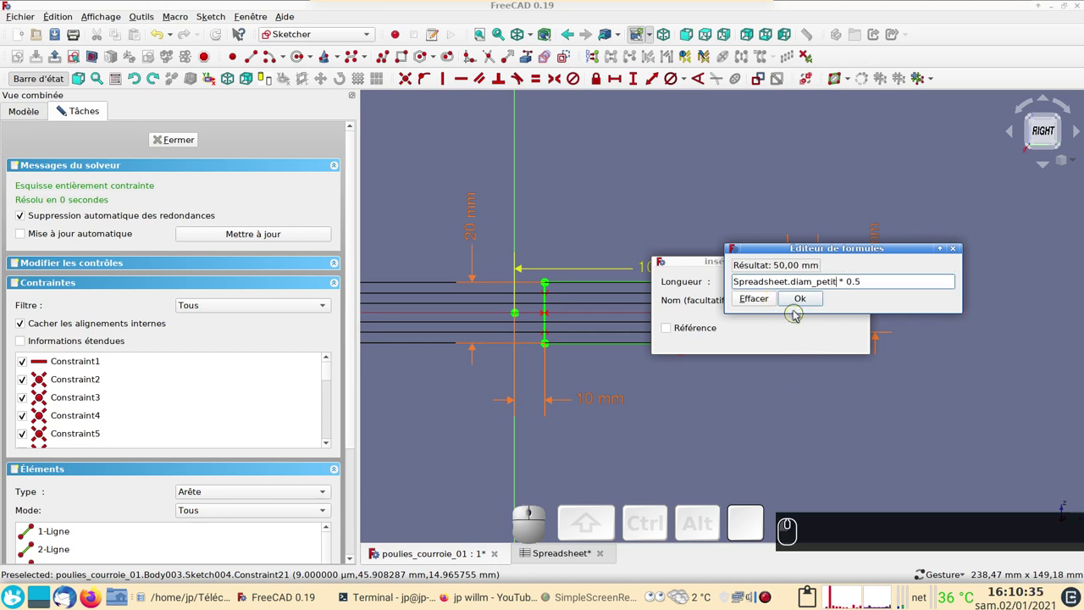
pyautogui.click(806, 295)
pyautogui.click(852, 337)
pyautogui.click(198, 141)
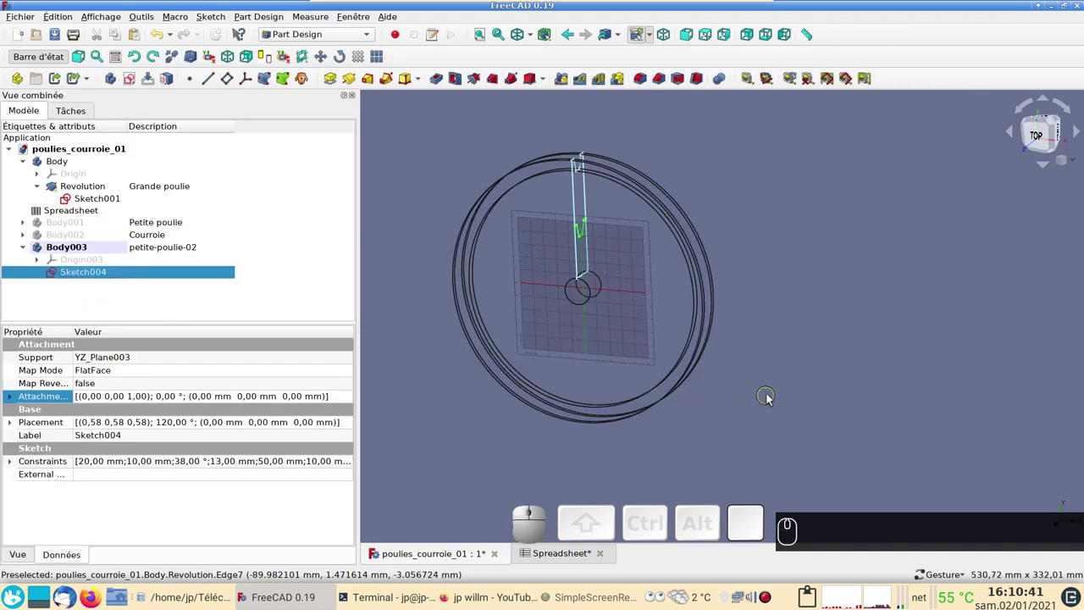
# Switch to top view and open the Placement editor for Sketch004's Attachment Offset.
pyautogui.write('(2)')
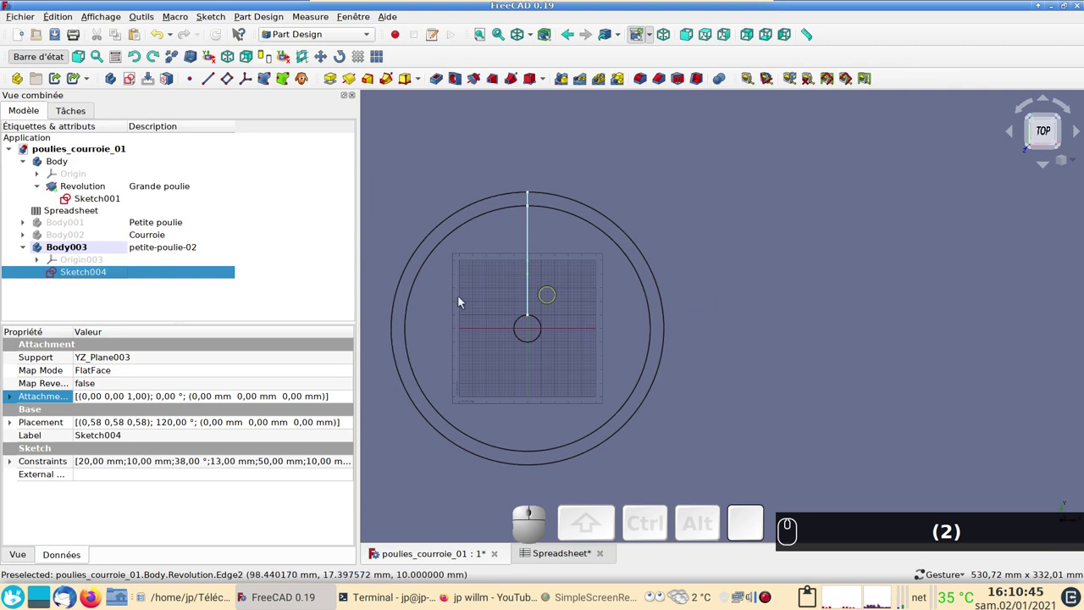
pyautogui.click(101, 273)
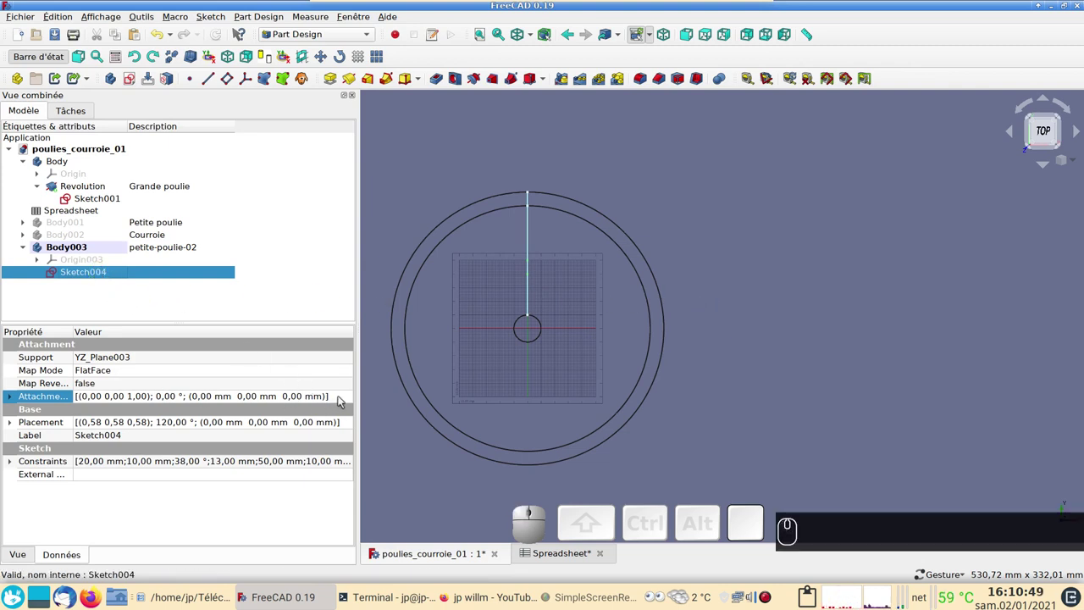
pyautogui.click(349, 399)
# Set the Z translation to the formula Spreadsheet.entraxe, giving a 300 mm offset.
pyautogui.click(351, 397)
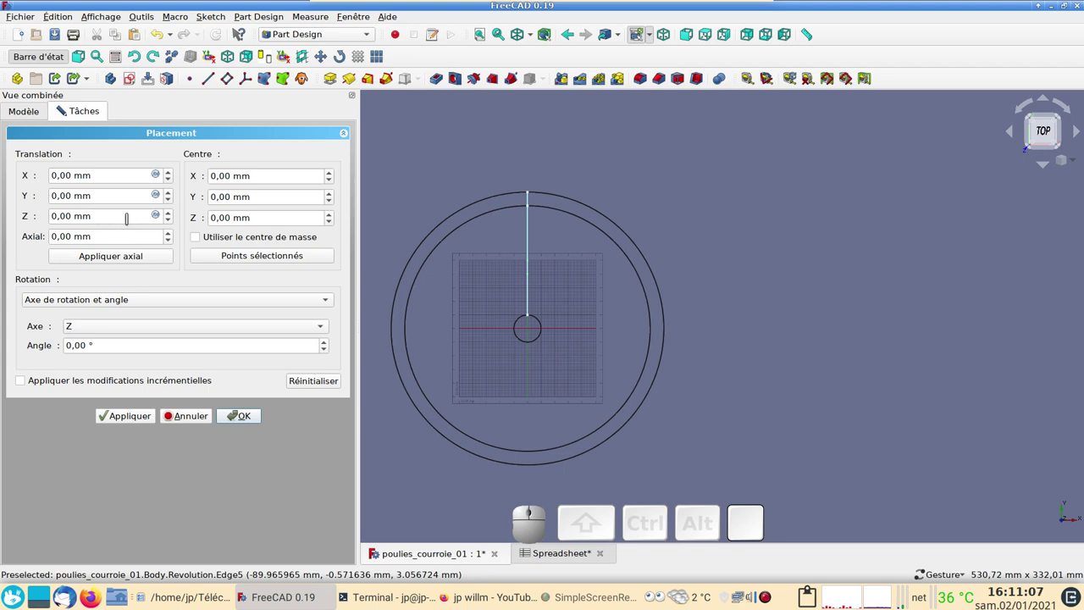
pyautogui.click(61, 111)
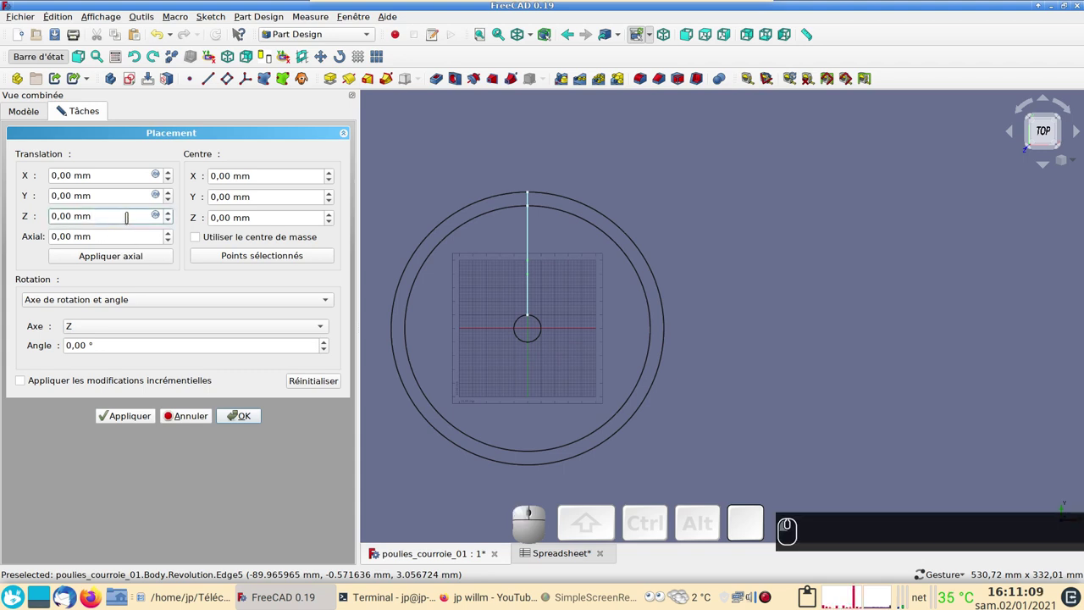
pyautogui.click(61, 111)
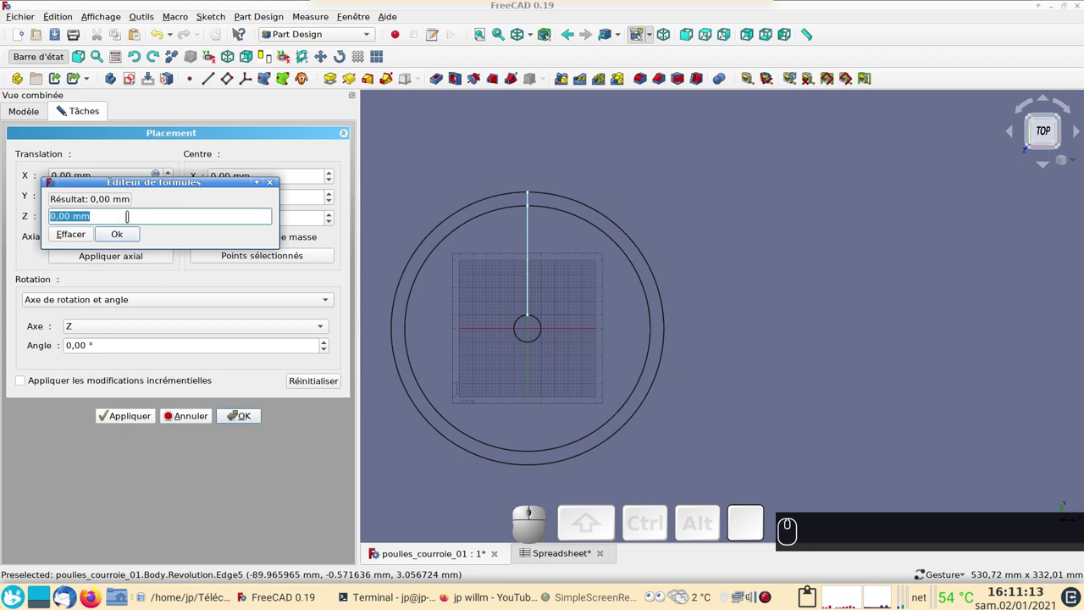
pyautogui.click(132, 222)
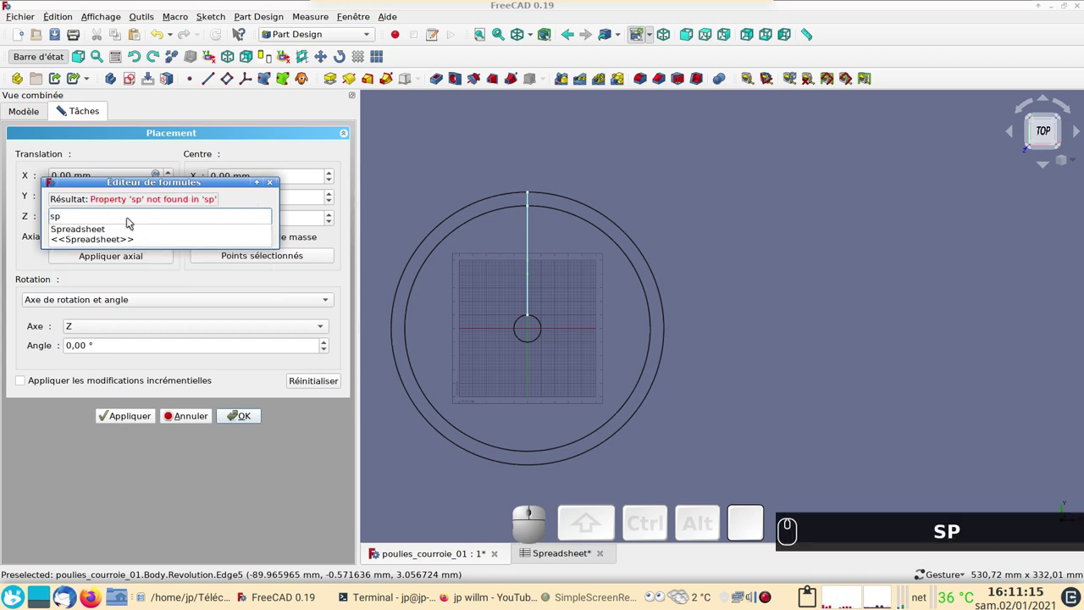
pyautogui.click(119, 229)
pyautogui.write('spen')
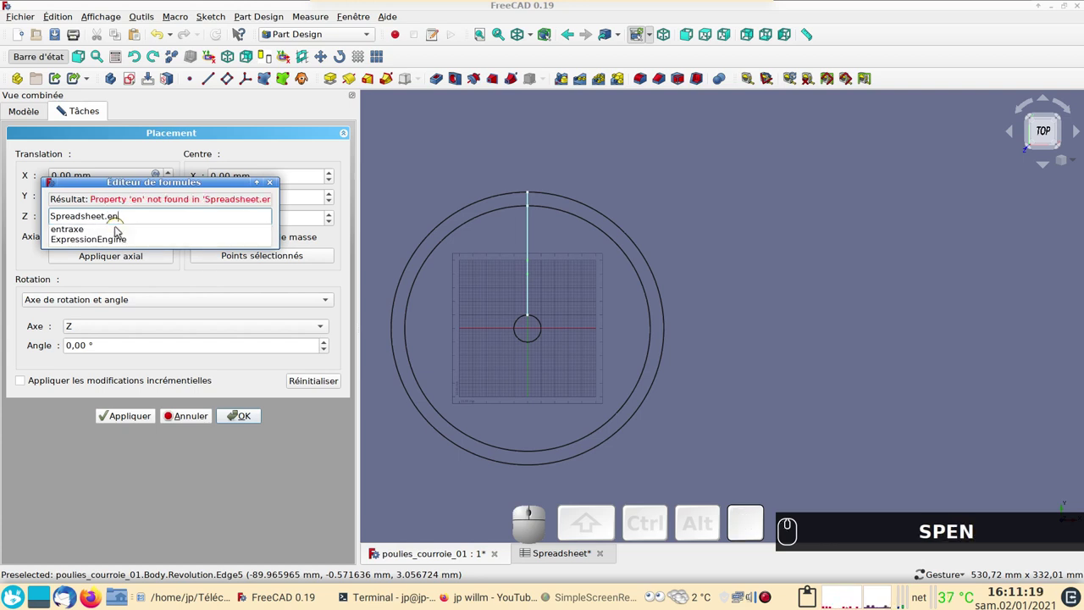
pyautogui.click(119, 234)
pyautogui.click(117, 233)
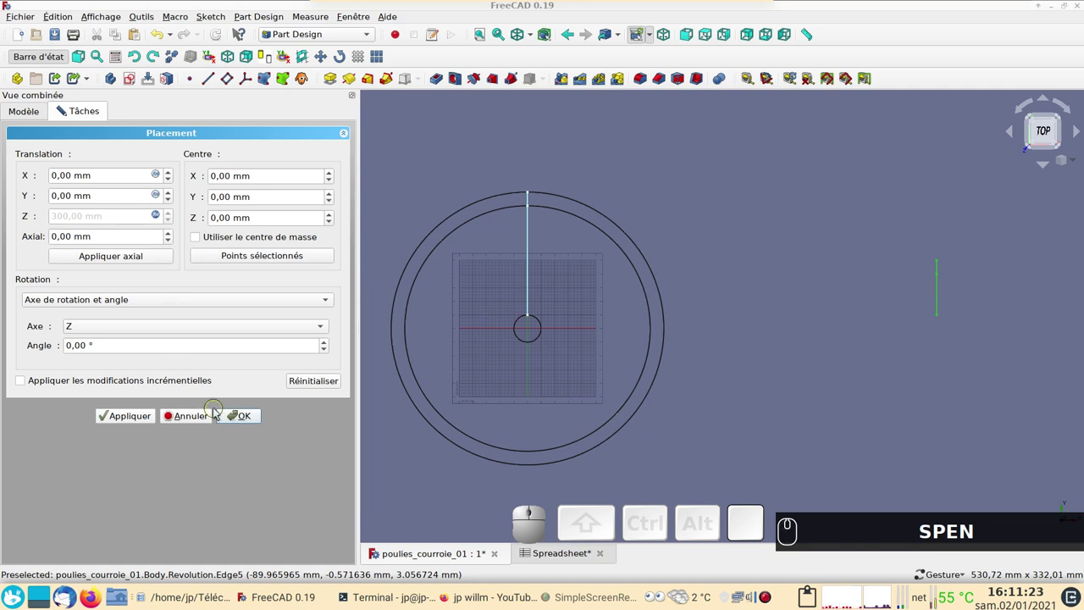
# Accept the 300 mm offset and revolve Sketch004 into the solid Revolution002 small pulley.
pyautogui.click(258, 427)
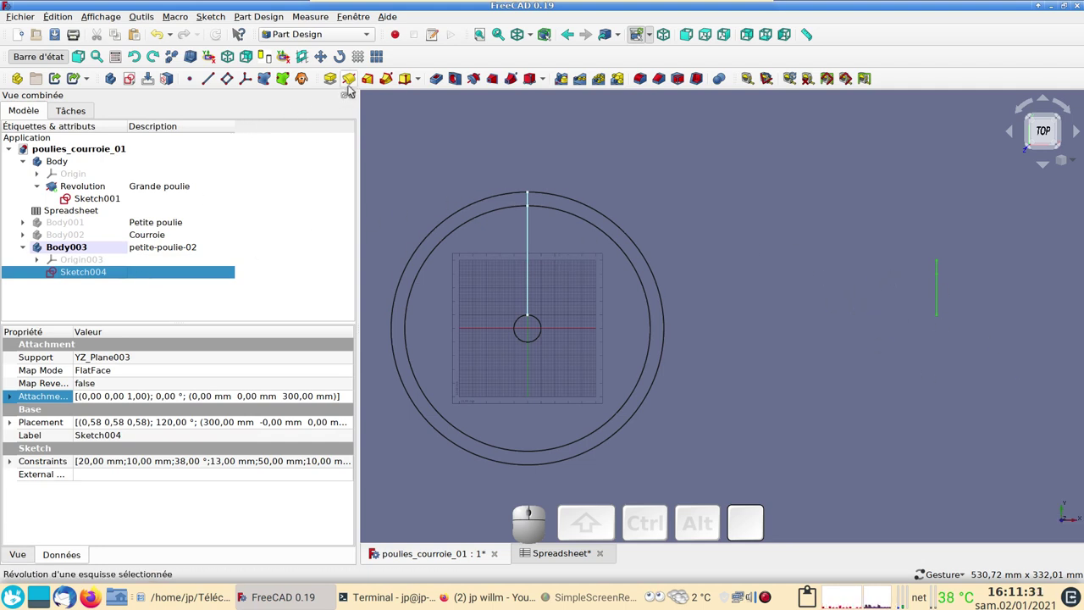
pyautogui.click(357, 75)
pyautogui.click(209, 142)
# Orbit both pulleys in shaded display and return toward the top view.
pyautogui.moveTo(781, 212); pyautogui.dragTo(931, 334)
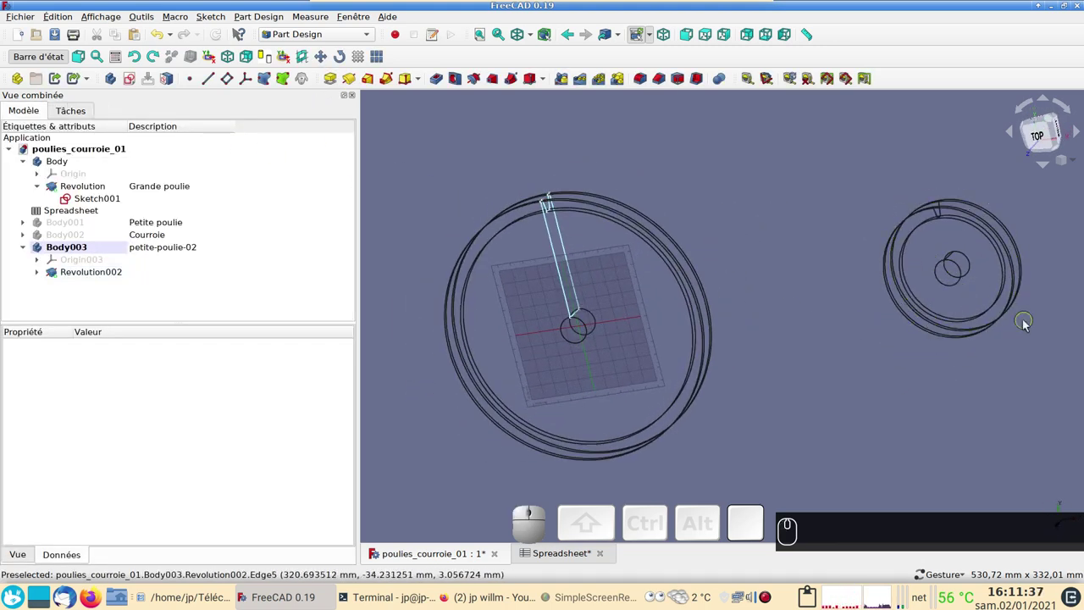
pyautogui.moveTo(1037, 364); pyautogui.dragTo(929, 393)
pyautogui.press('Tab')
pyautogui.press('Tab')
pyautogui.scroll(-3)
pyautogui.moveTo(752, 207); pyautogui.dragTo(1064, 118)
pyautogui.moveTo(1064, 119); pyautogui.dragTo(832, 405)
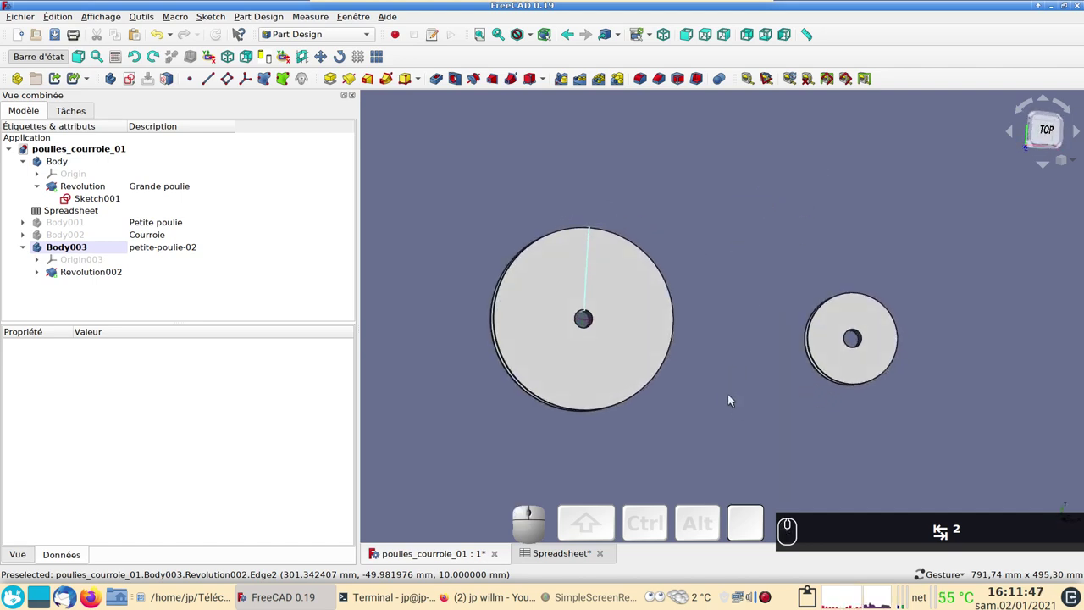
# Create a new empty Part Design body, Body004, for the belt.
pyautogui.write('(2)')
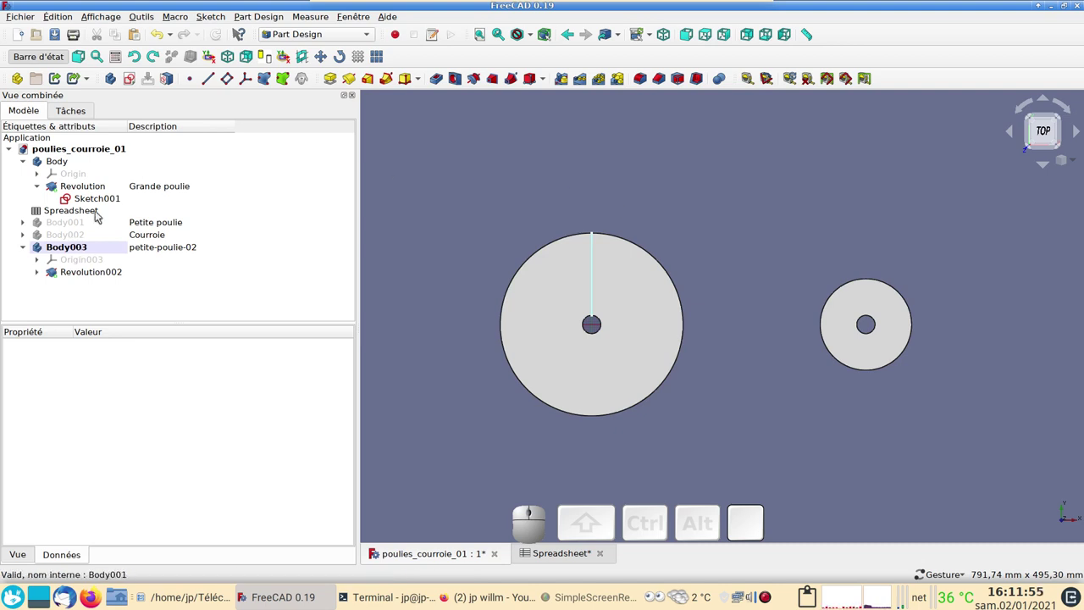
pyautogui.click(118, 81)
pyautogui.click(162, 261)
# Set Body004's Description to 'courroie-02'.
pyautogui.click(165, 257)
pyautogui.press('F2')
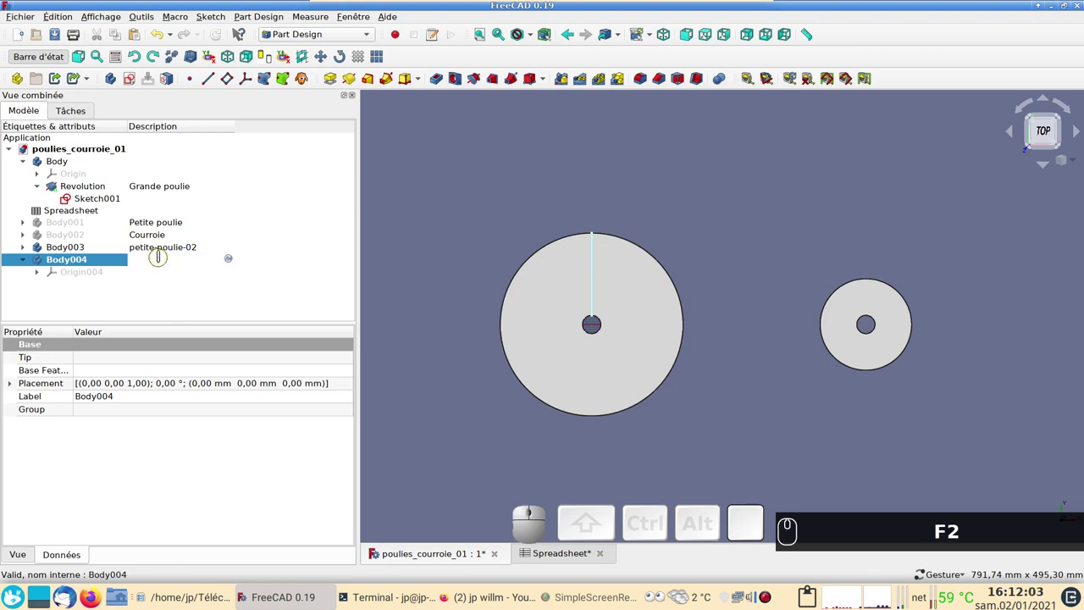
pyautogui.write('courroie')
pyautogui.write('(0)')
pyautogui.press('KP_0')
pyautogui.write('(2)')
pyautogui.press('KP_2')
pyautogui.press('Return')
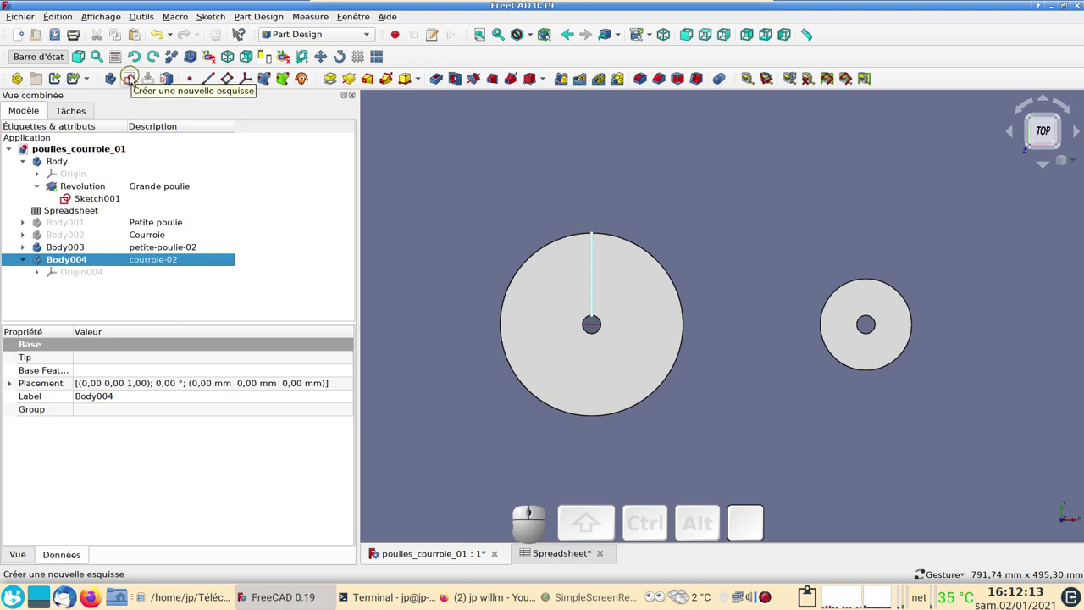
# Start a new sketch on the XY plane of the belt body, with the pulleys shown as outlines.
pyautogui.click(137, 74)
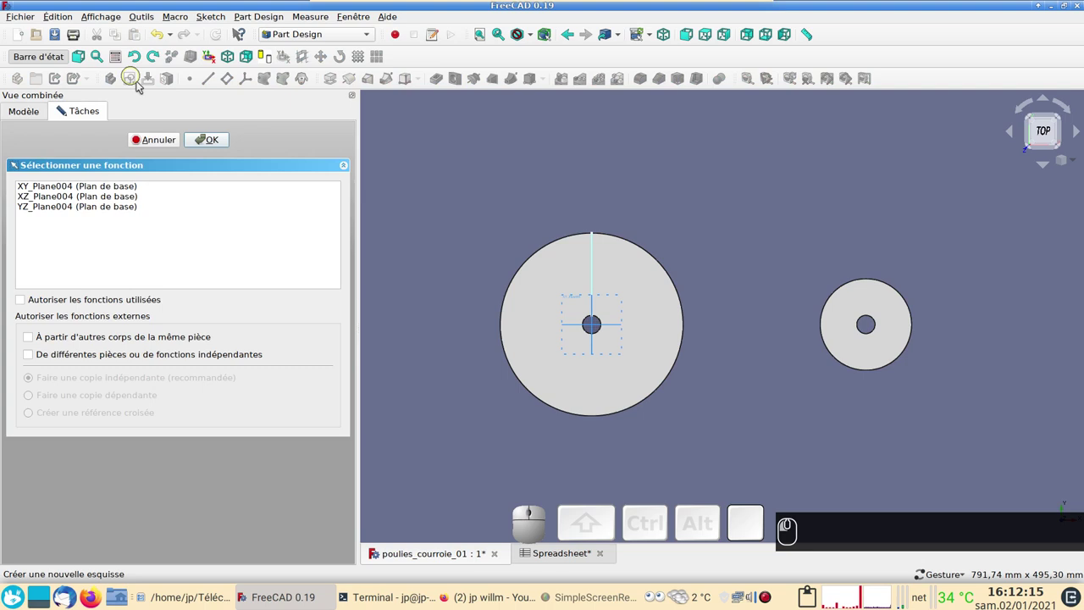
pyautogui.scroll(3)
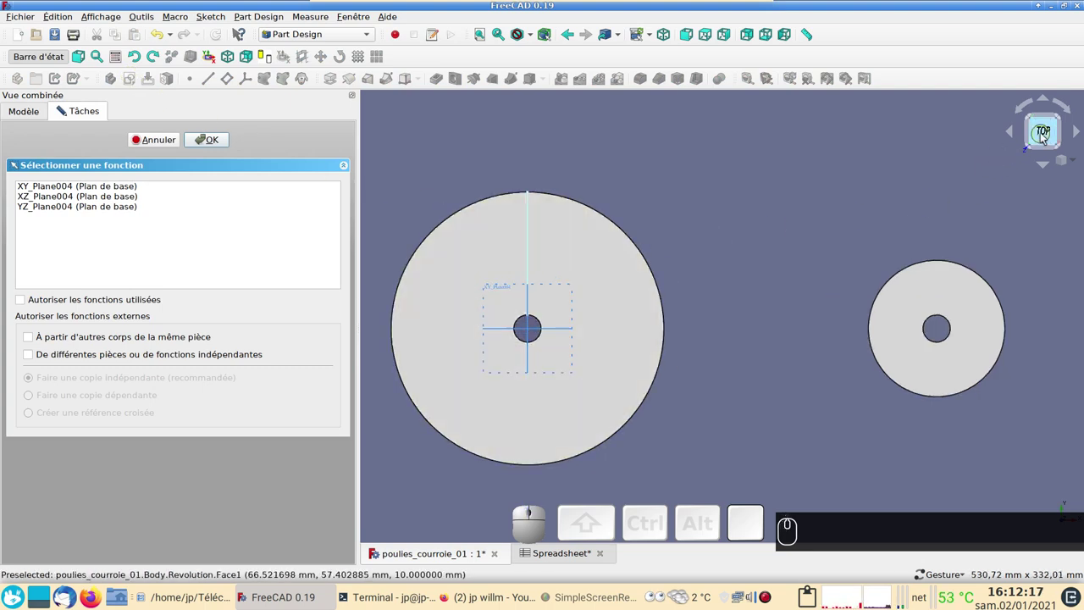
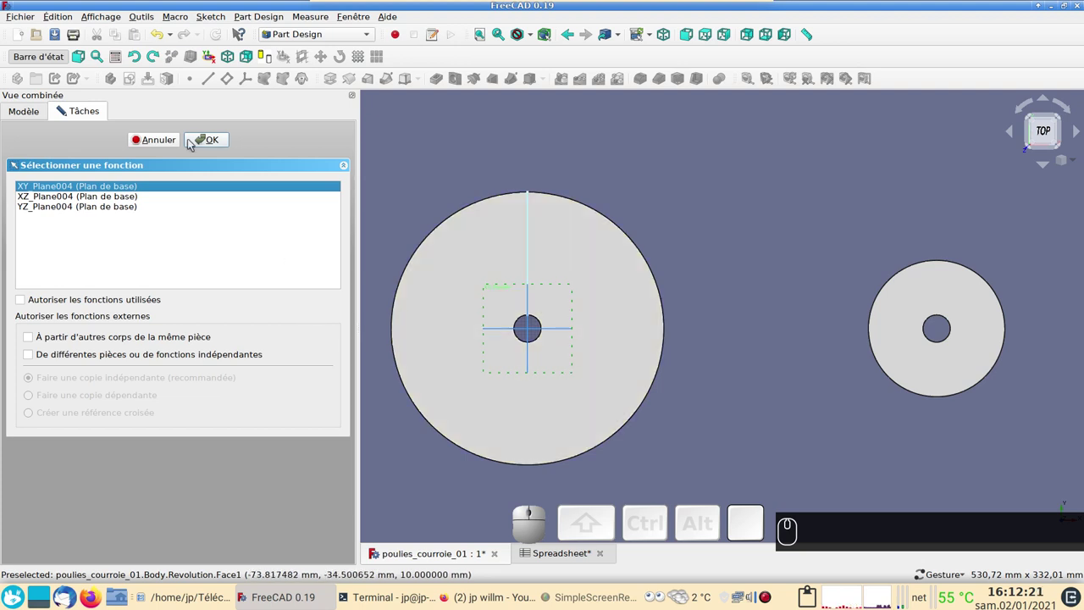
pyautogui.click(195, 140)
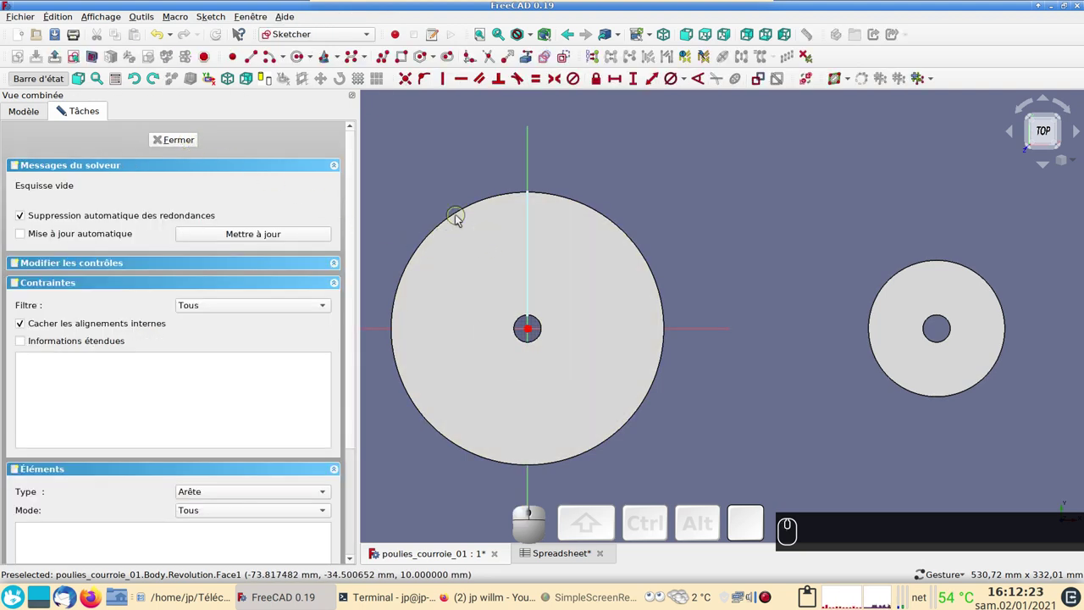
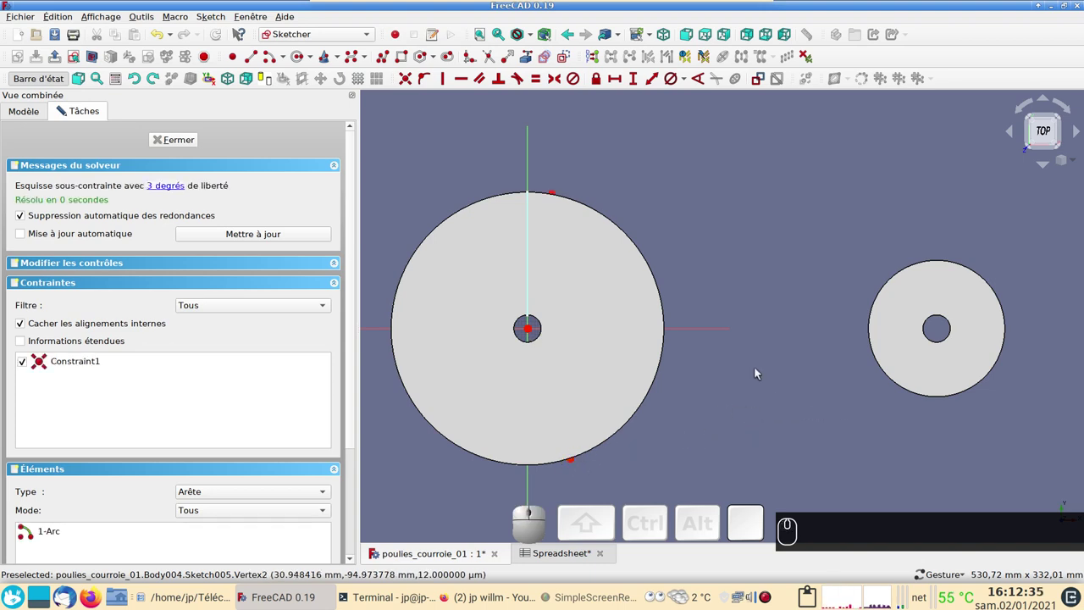
pyautogui.press('2')
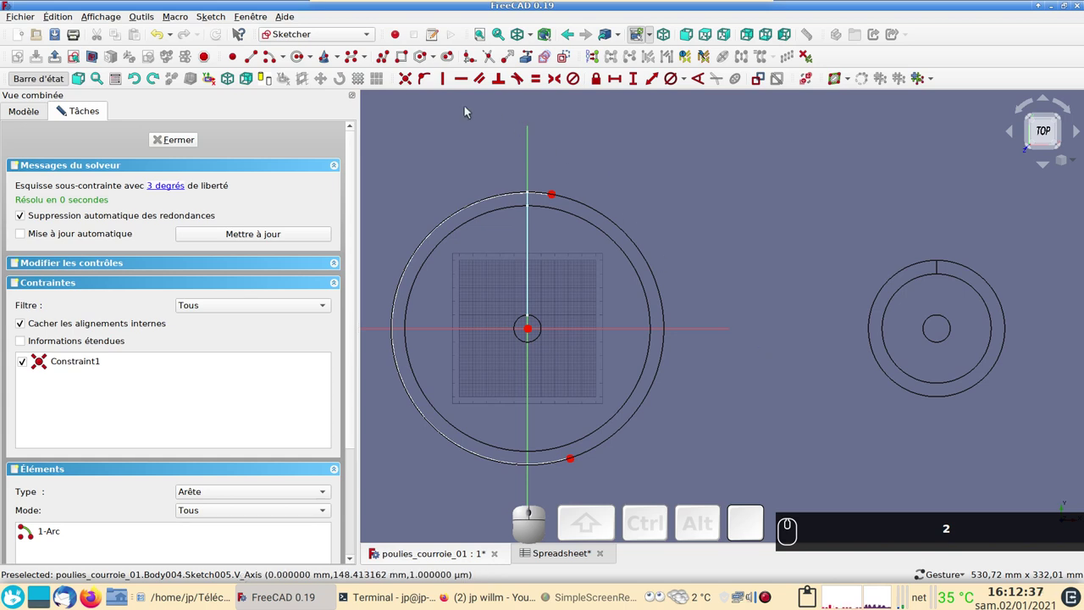
# Join the large and small belt arcs' endpoints with two straight lines into a closed outline.
pyautogui.click(279, 59)
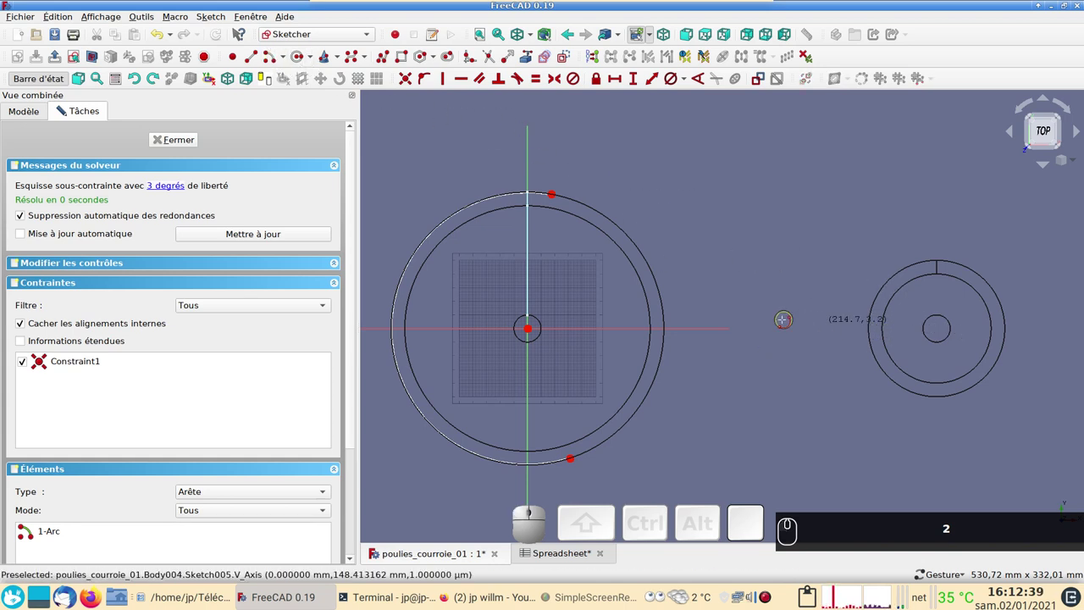
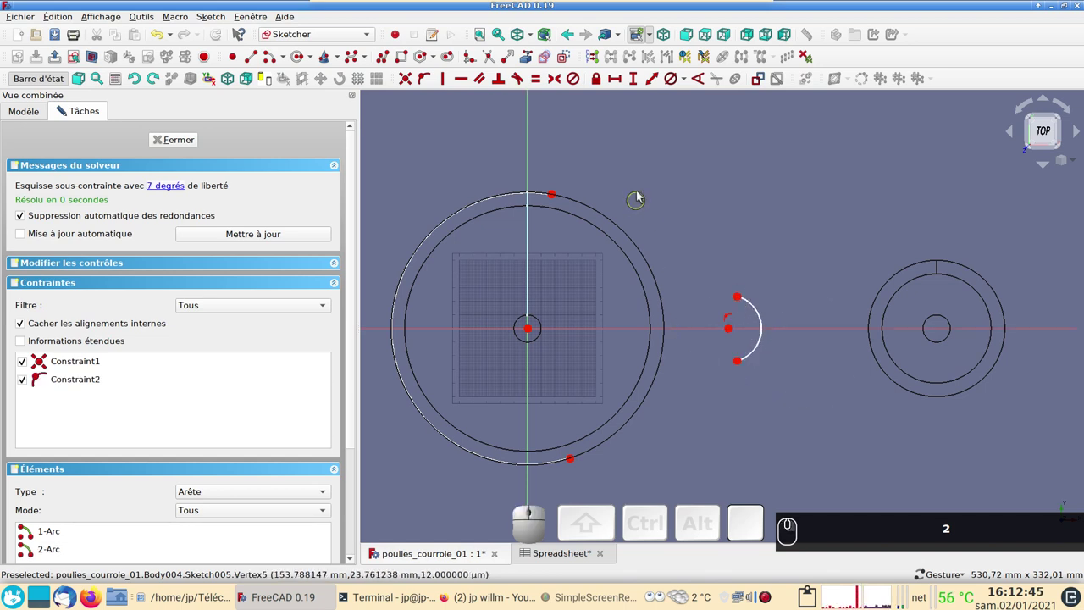
pyautogui.rightClick(644, 183)
pyautogui.write('2')
pyautogui.doubleClick(252, 62)
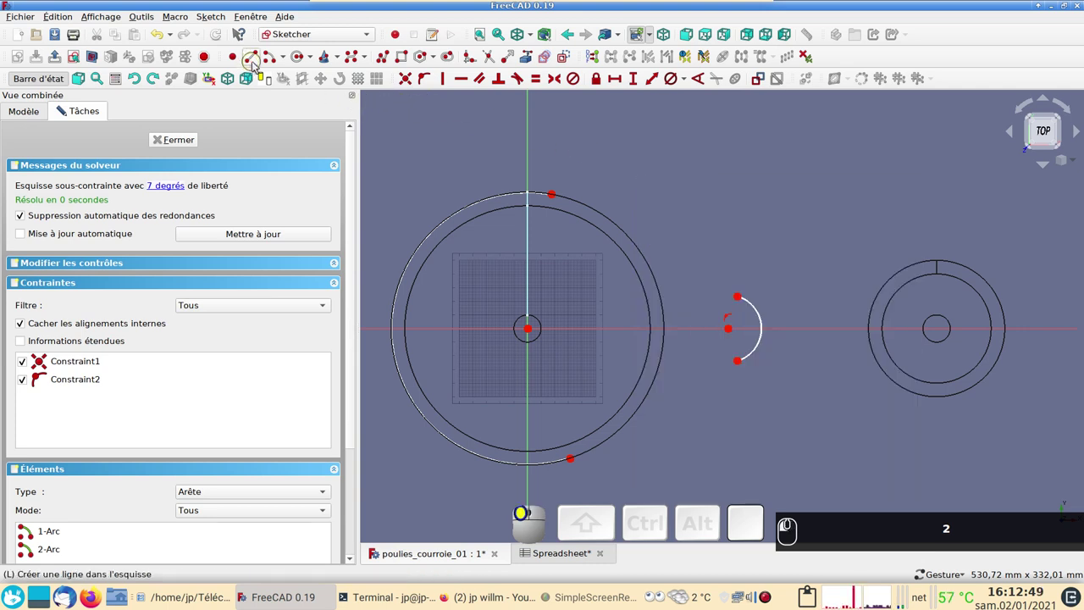
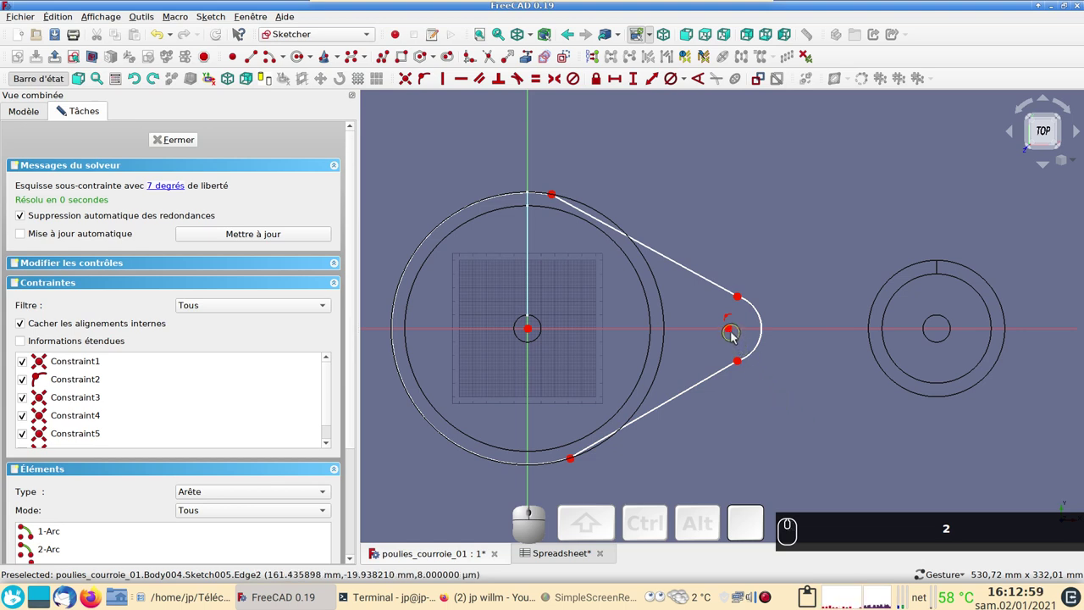
pyautogui.moveTo(734, 334); pyautogui.dragTo(833, 416)
pyautogui.rightClick(677, 182)
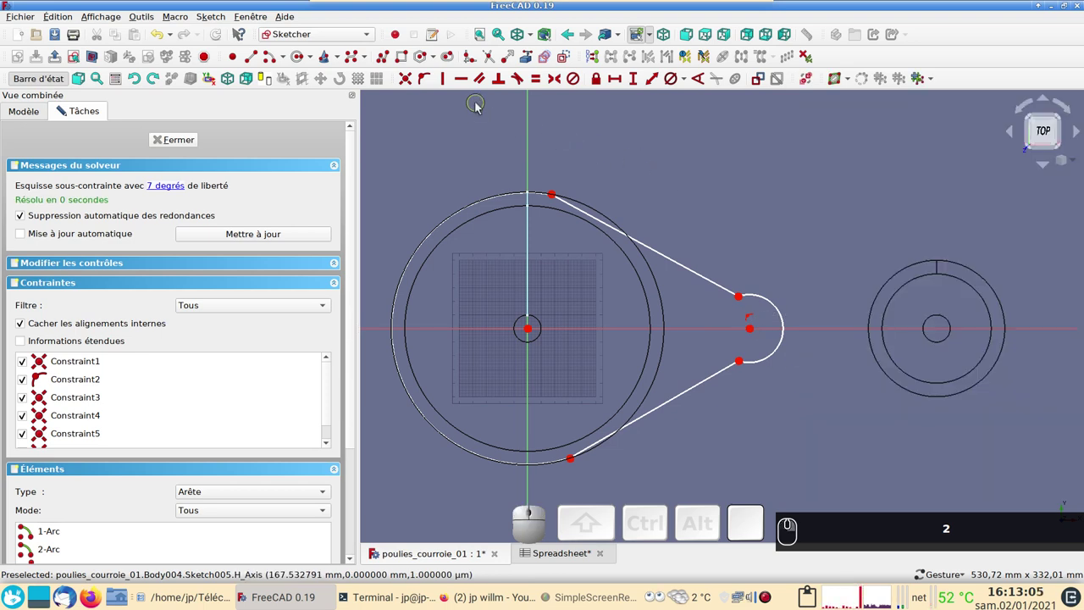
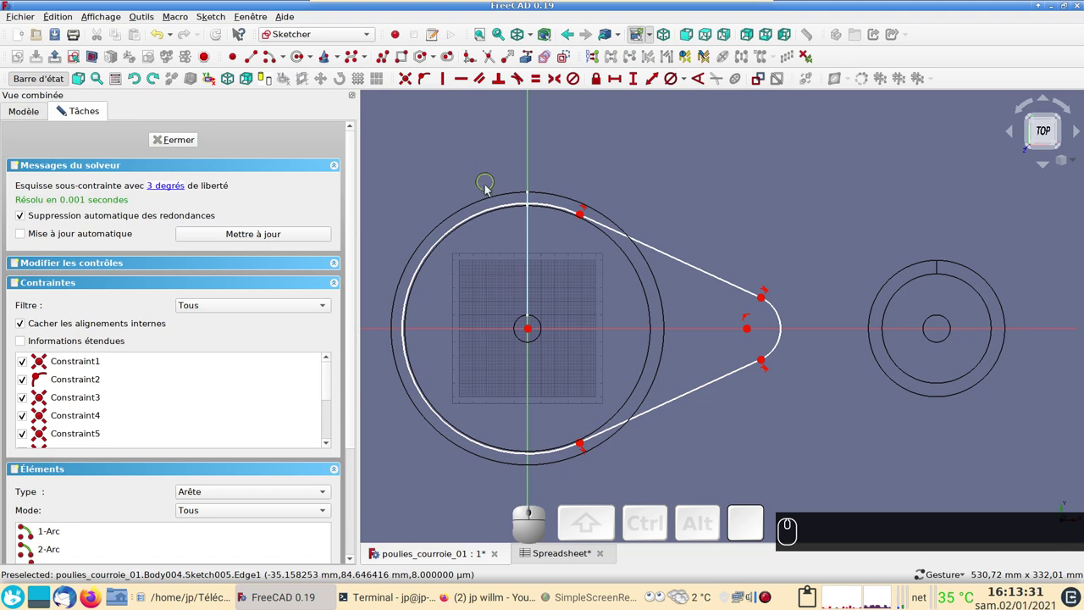
# Constrain the large belt arc's diameter to Spreadsheet.diam_grand.
pyautogui.click(483, 213)
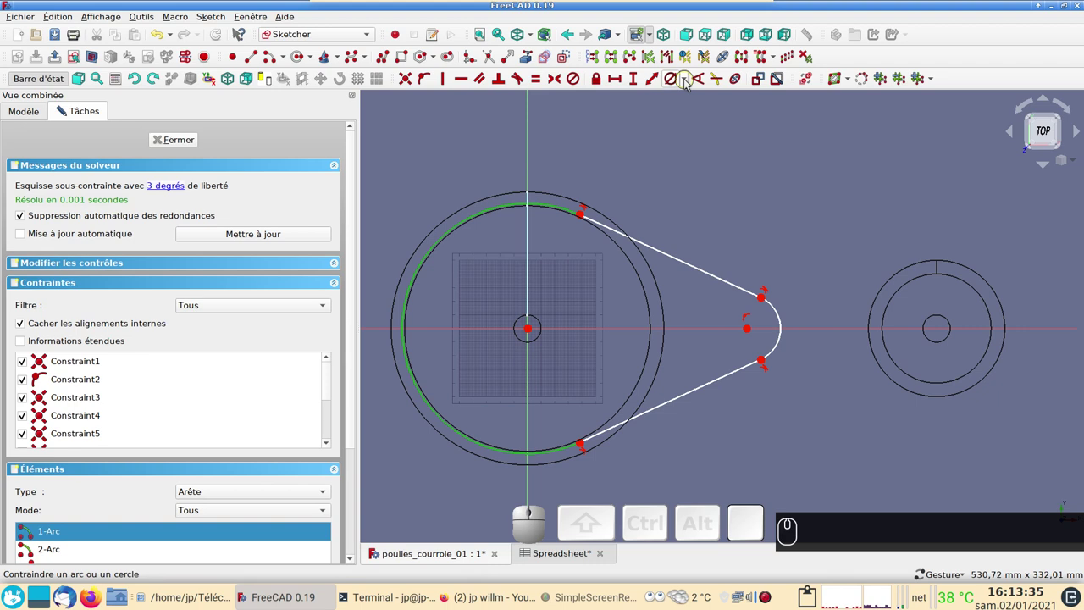
pyautogui.click(688, 82)
pyautogui.click(702, 116)
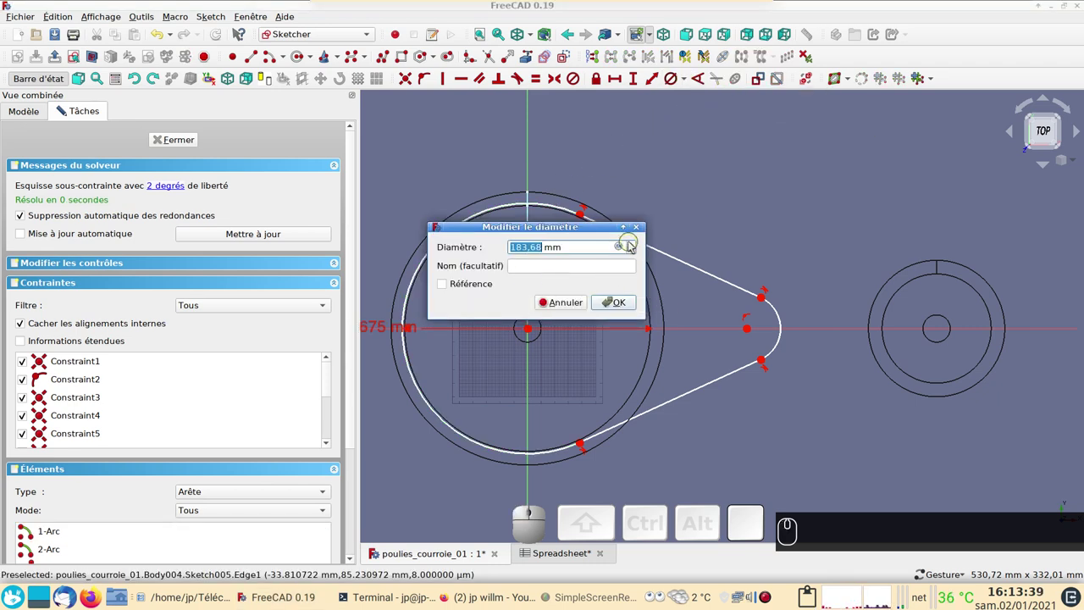
pyautogui.click(627, 244)
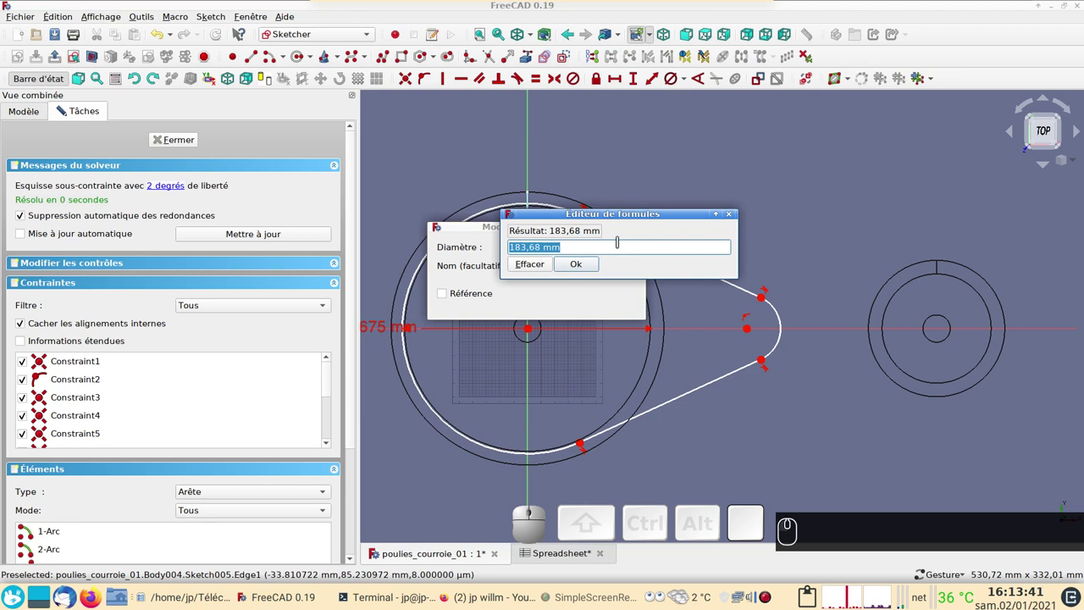
pyautogui.press('s')
pyautogui.press('p')
pyautogui.click(594, 258)
pyautogui.write('di')
pyautogui.click(561, 270)
pyautogui.click(593, 268)
pyautogui.click(614, 302)
# Constrain the small belt arc's diameter to Spreadsheet.diam_petit (100 mm).
pyautogui.click(783, 317)
pyautogui.click(677, 81)
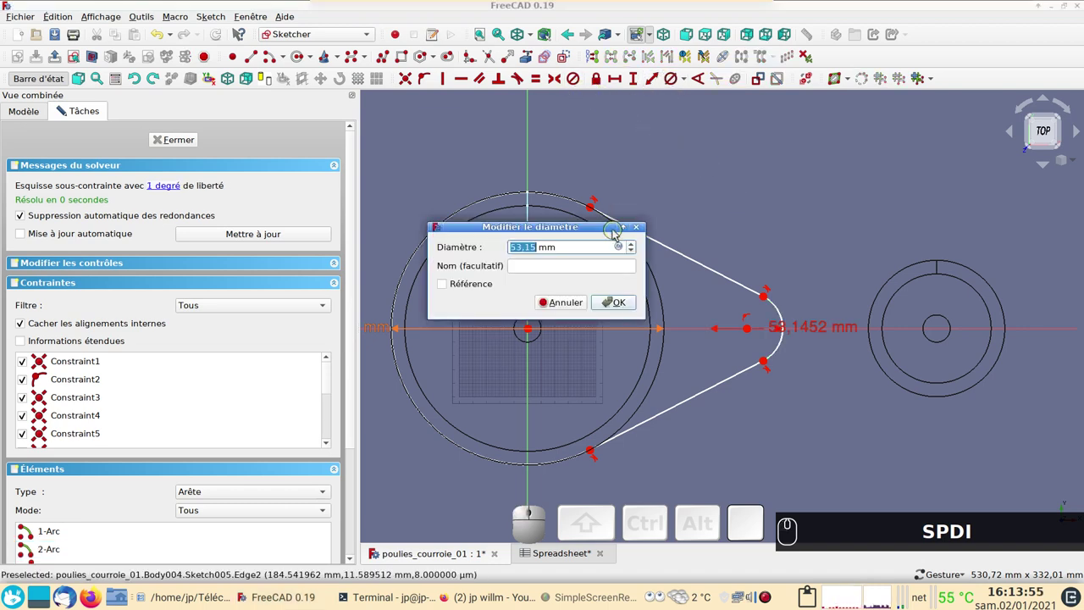
pyautogui.write('=')
pyautogui.write('s')
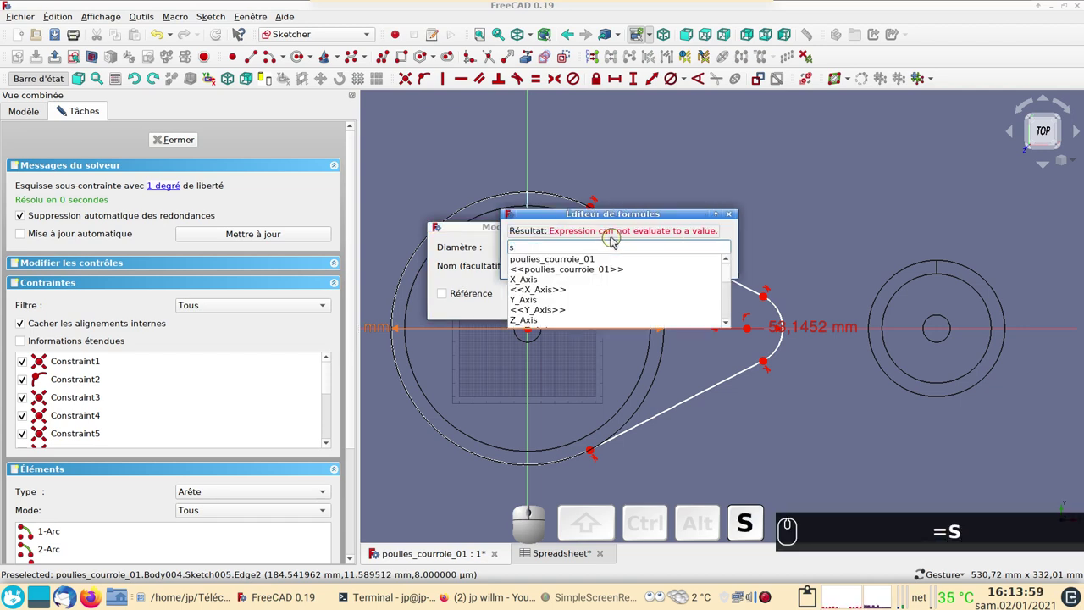
pyautogui.write('p')
pyautogui.click(577, 260)
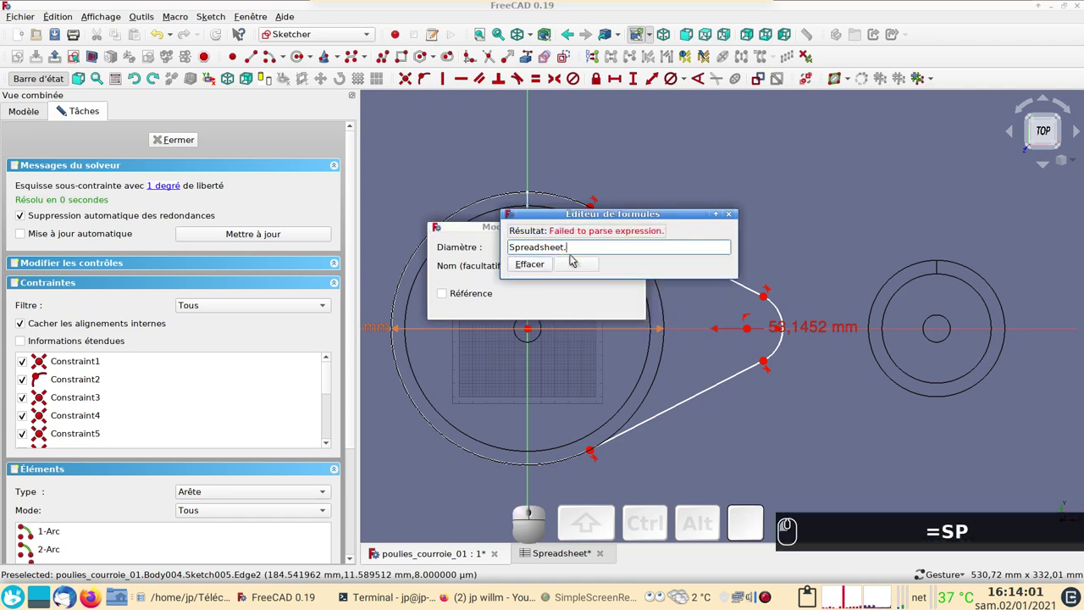
pyautogui.write('di')
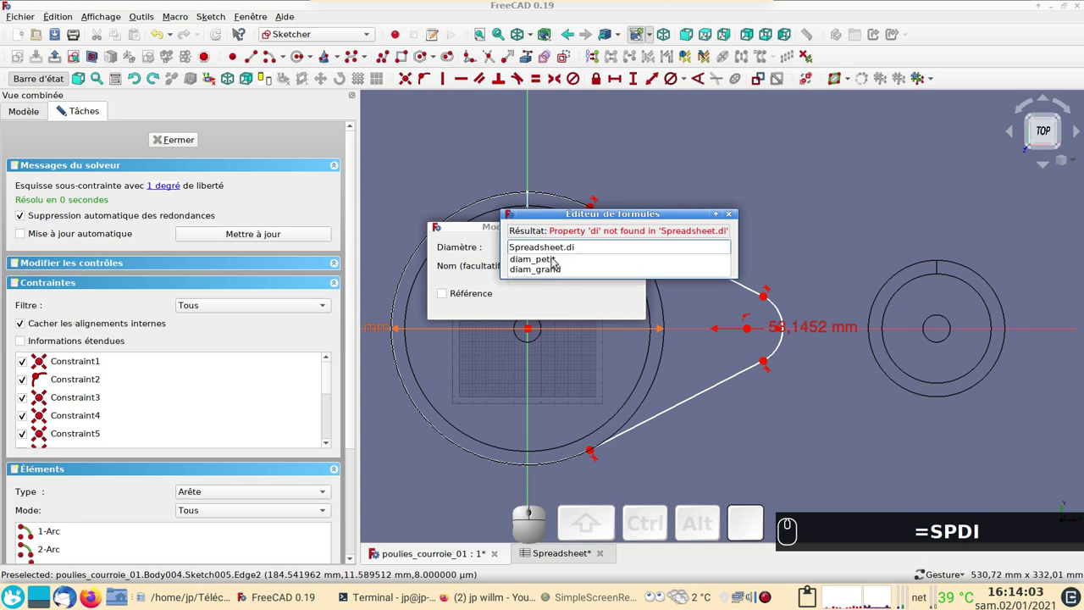
pyautogui.click(556, 262)
pyautogui.click(597, 263)
pyautogui.click(618, 304)
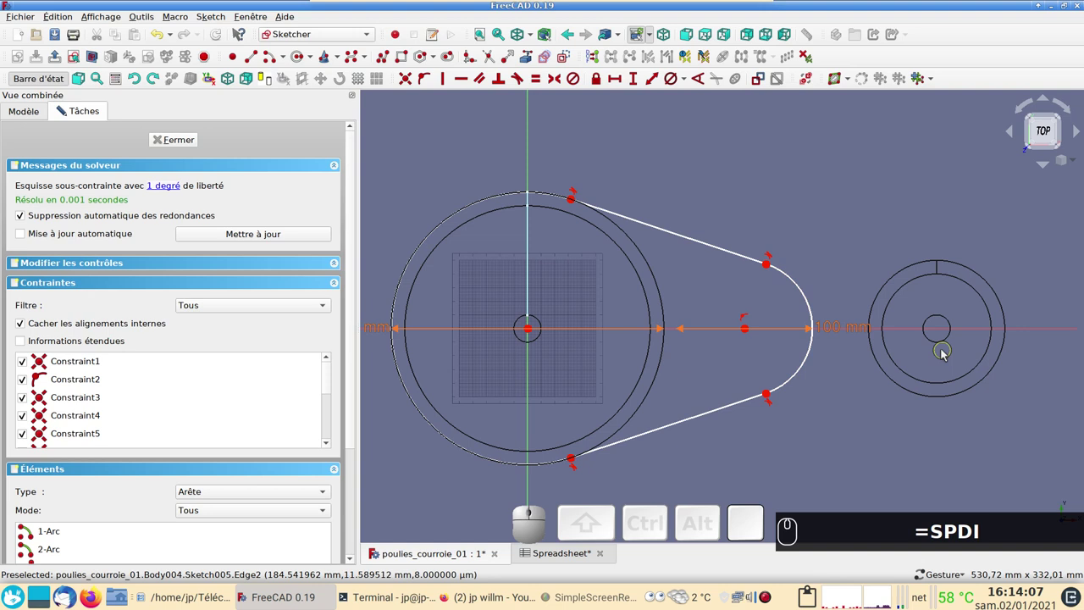
# Set the horizontal distance between the arc centres to Spreadsheet.entraxe (300 mm) and close the sketch.
pyautogui.click(749, 332)
pyautogui.click(535, 333)
pyautogui.click(619, 84)
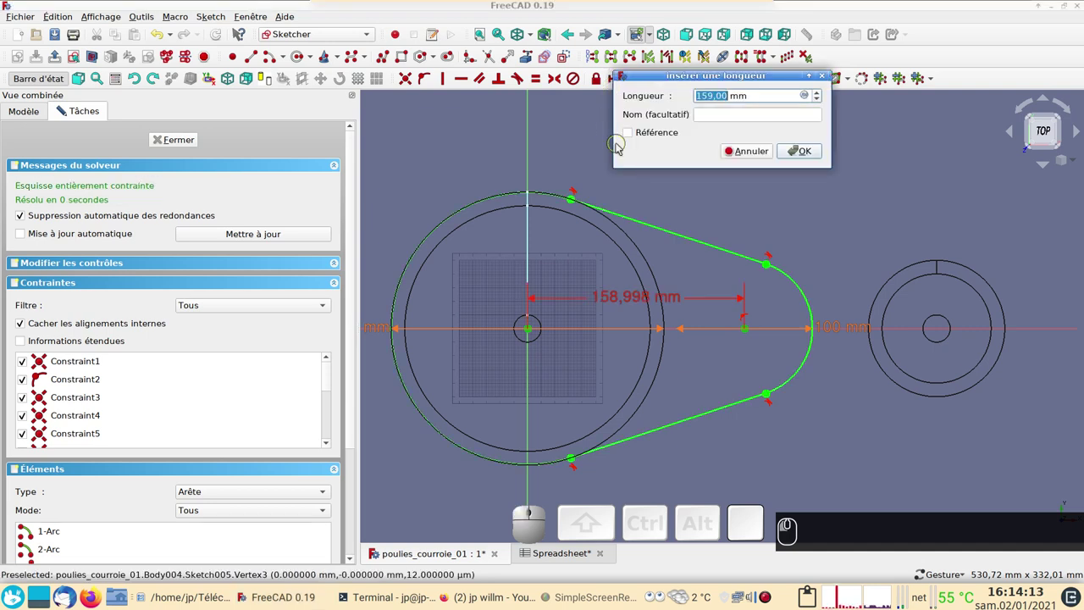
pyautogui.click(813, 94)
pyautogui.press('s')
pyautogui.write('p')
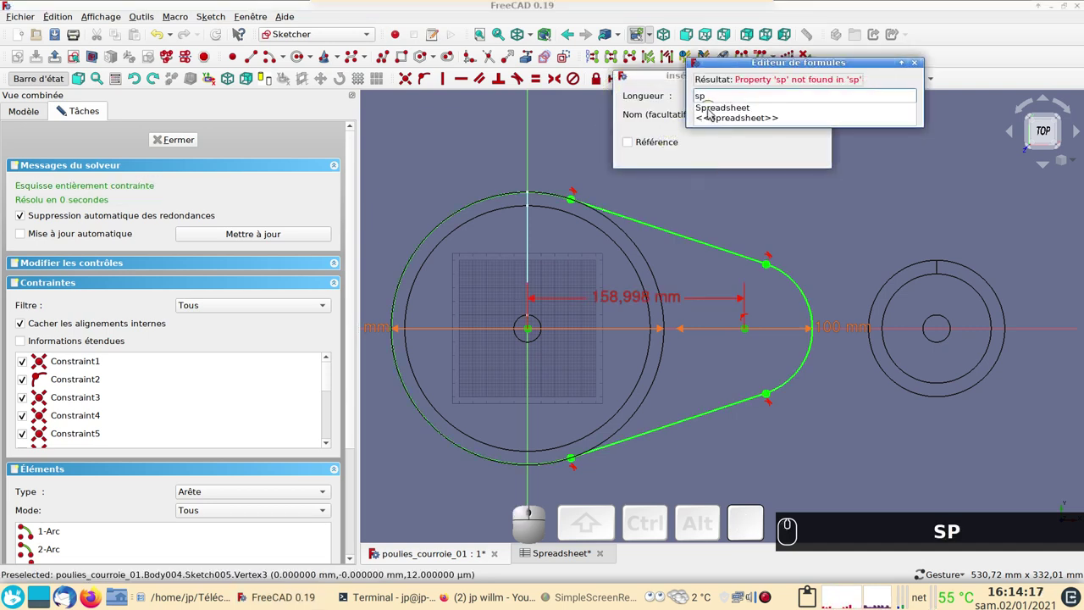
pyautogui.click(714, 111)
pyautogui.write('en')
pyautogui.click(723, 107)
pyautogui.click(722, 110)
pyautogui.click(762, 111)
pyautogui.click(793, 150)
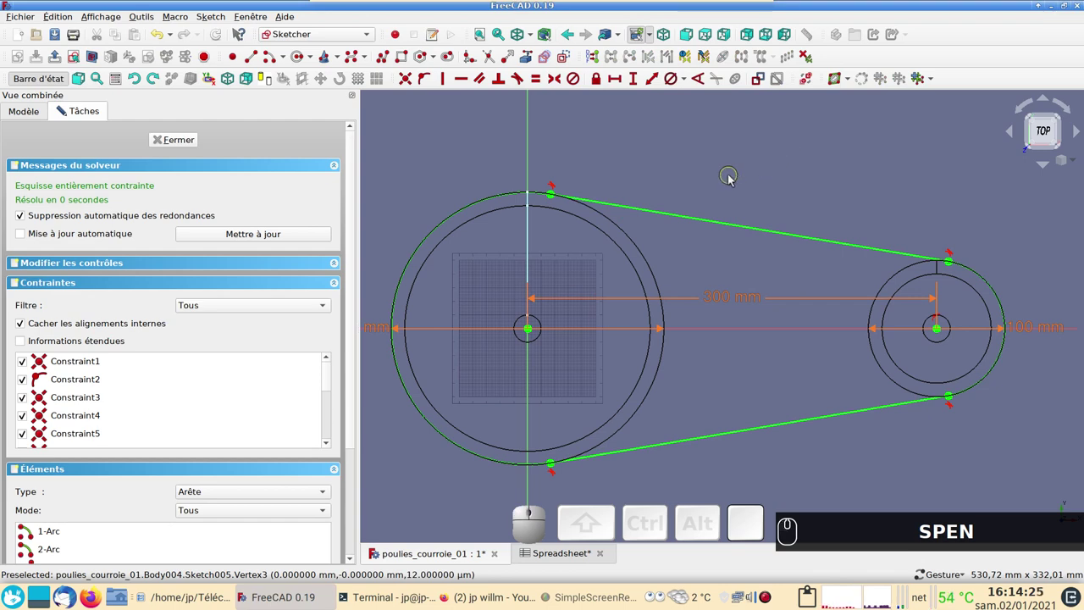
# Create a new sketch on YZ_Plane004 of the belt body for the cross-section.
pyautogui.click(189, 140)
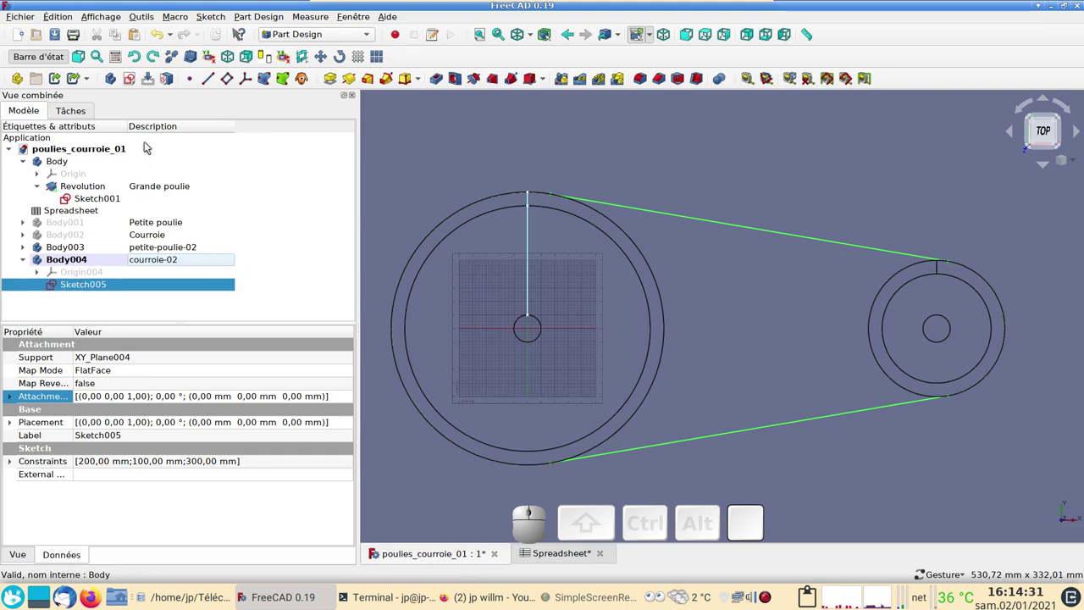
pyautogui.click(134, 80)
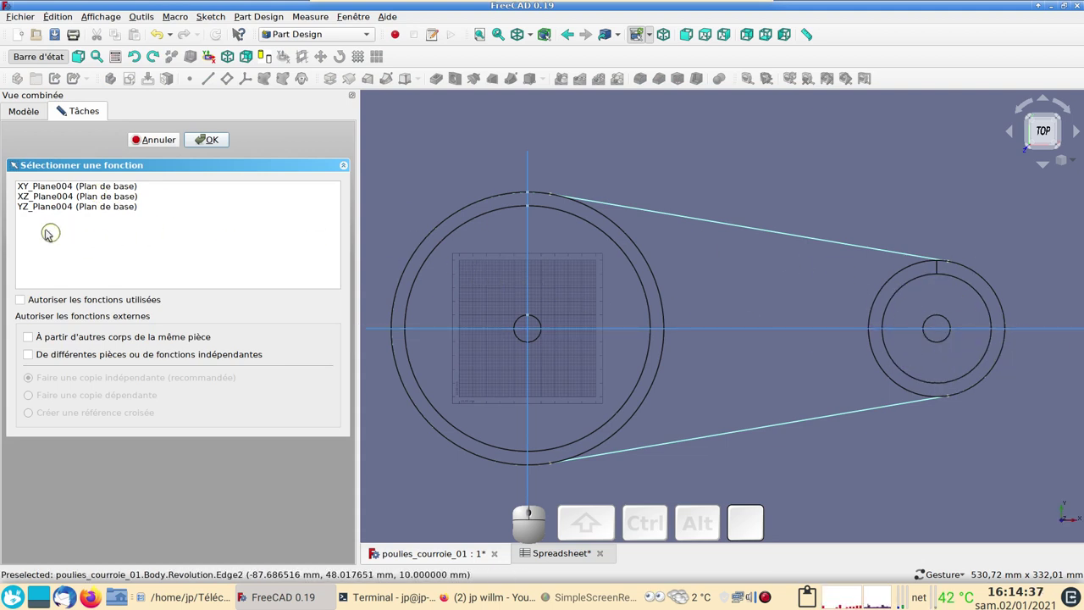
pyautogui.click(53, 209)
pyautogui.click(201, 145)
pyautogui.scroll(3)
pyautogui.rightClick(560, 335)
pyautogui.scroll(3)
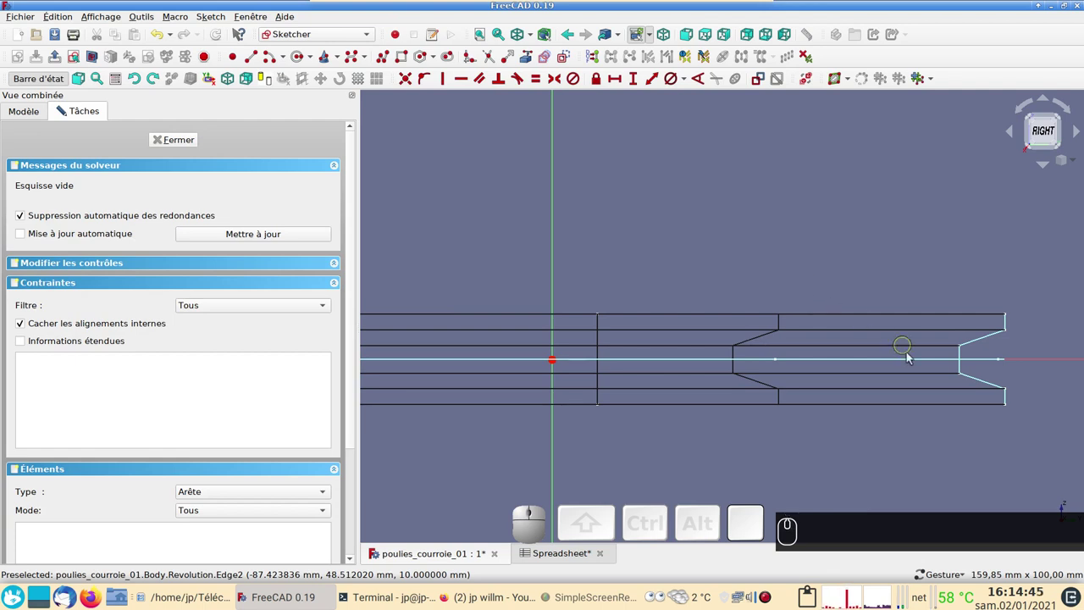
# Draw a closed four-line trapezoid in the pulley groove, its inner corners symmetric about the H axis.
pyautogui.scroll(3)
pyautogui.moveTo(864, 296); pyautogui.dragTo(443, 188)
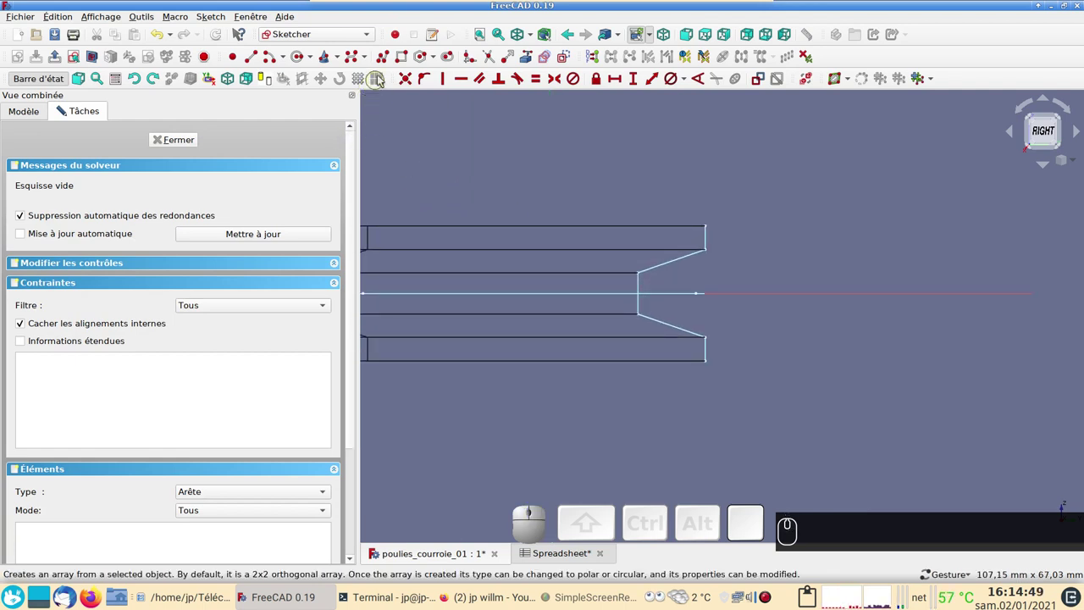
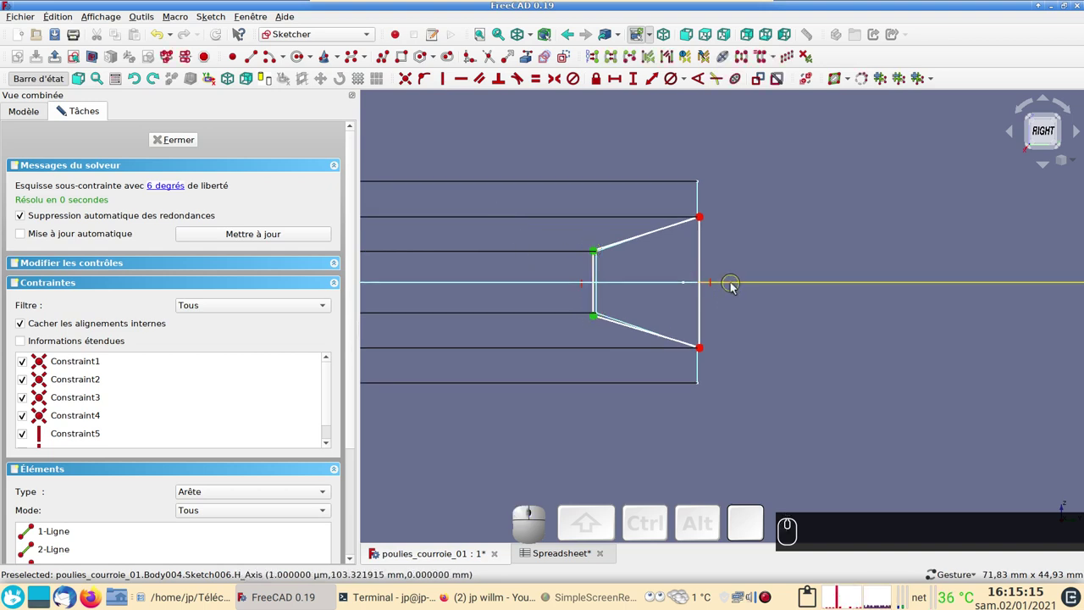
pyautogui.click(736, 287)
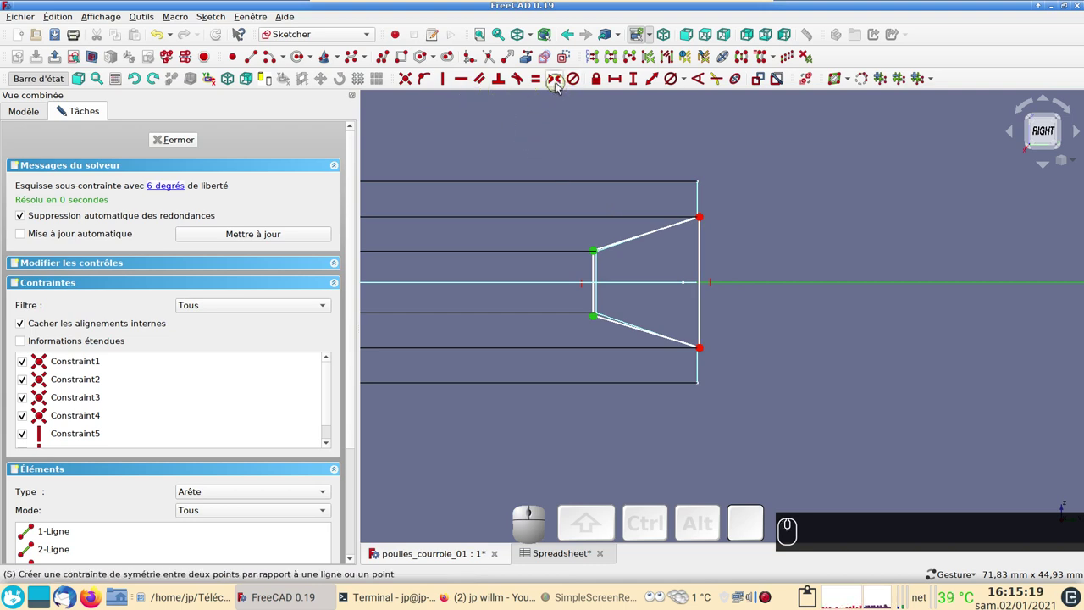
pyautogui.click(561, 87)
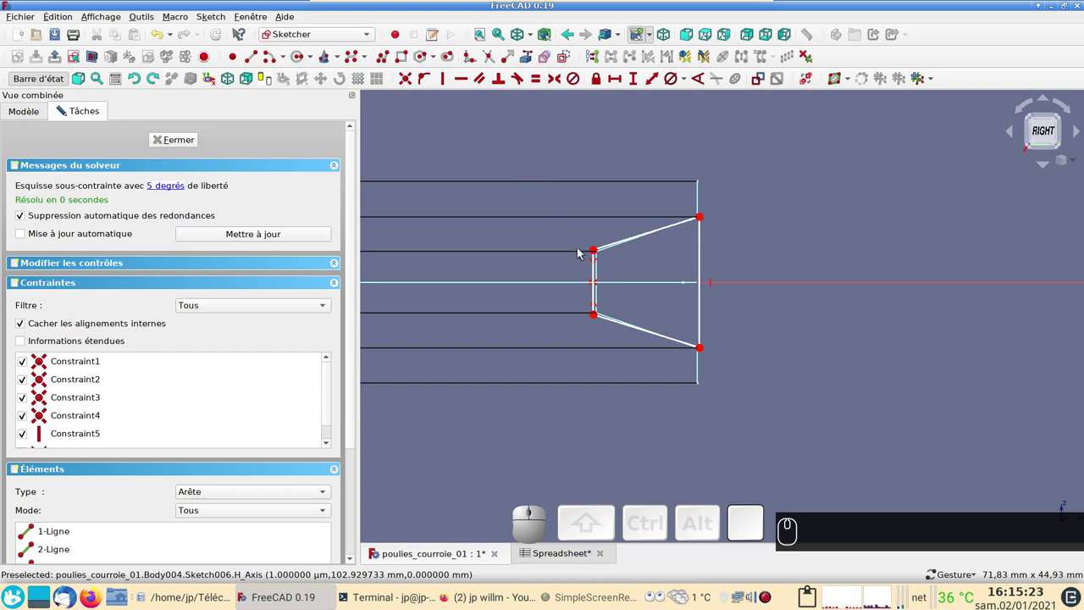
pyautogui.click(596, 250)
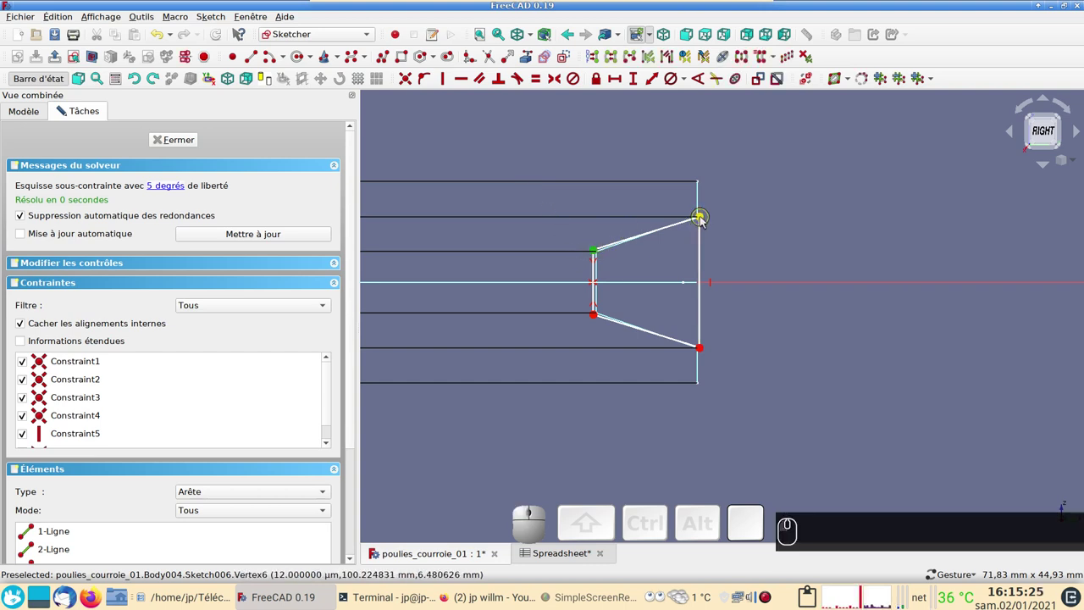
pyautogui.click(705, 220)
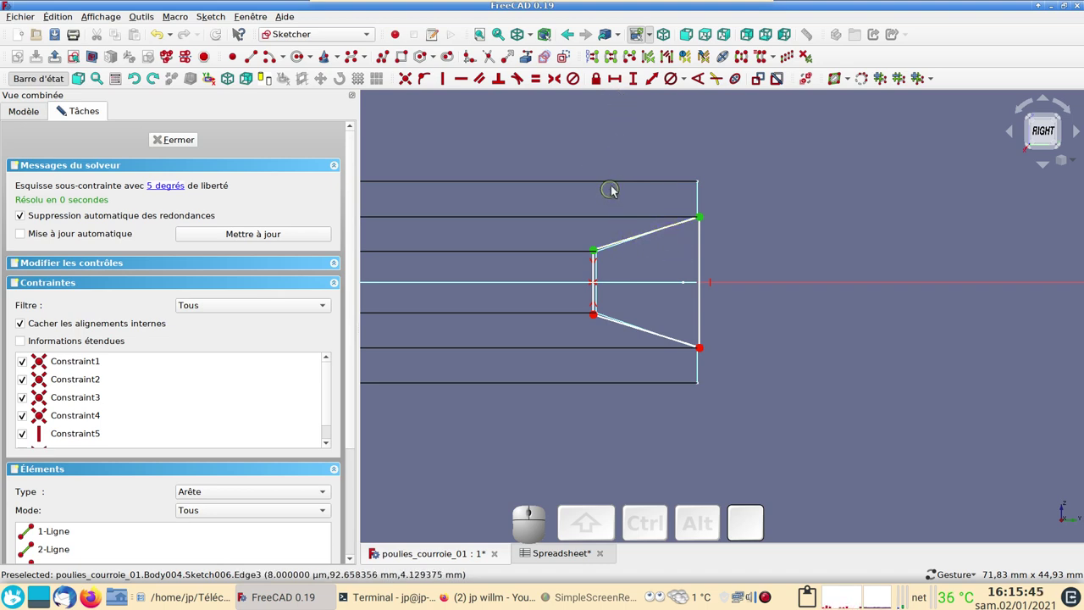
# Set the profile's horizontal depth to Spreadsheet.gorge_hauteur (10 mm).
pyautogui.click(618, 82)
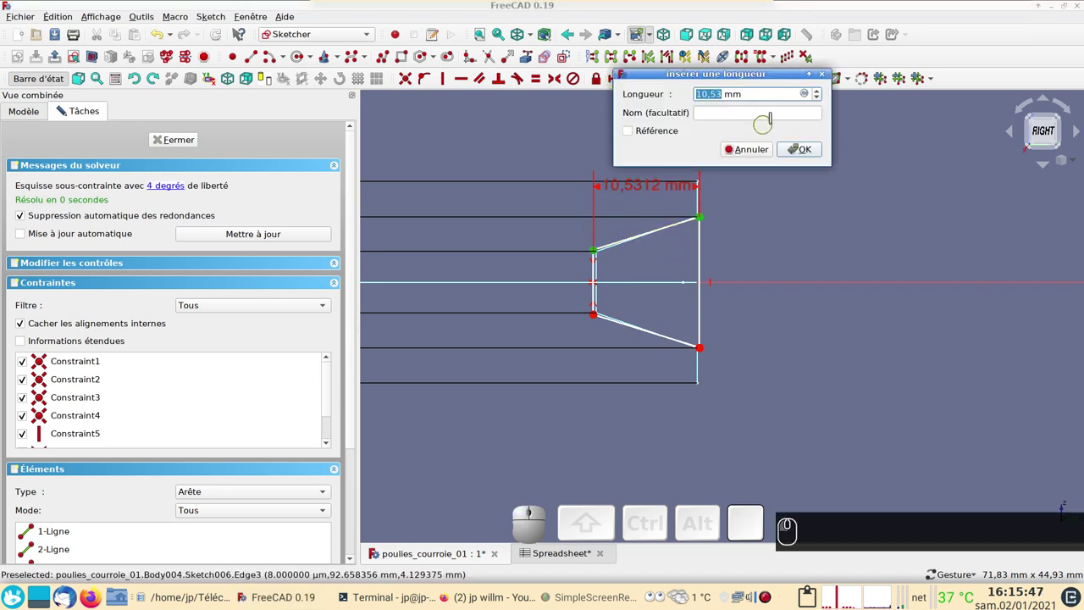
pyautogui.click(813, 93)
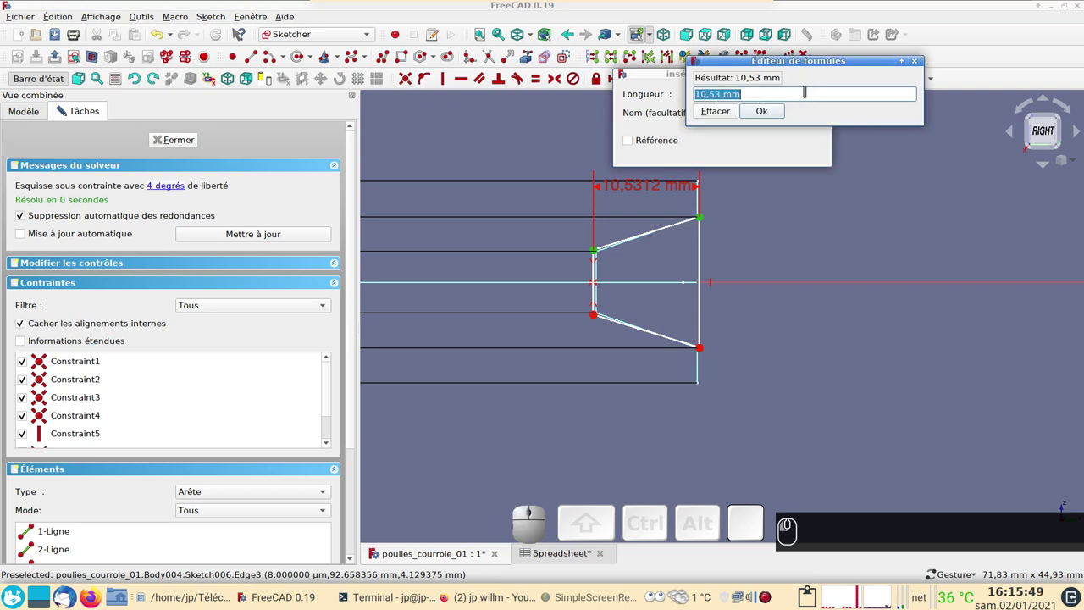
pyautogui.press('s')
pyautogui.write('p')
pyautogui.click(760, 111)
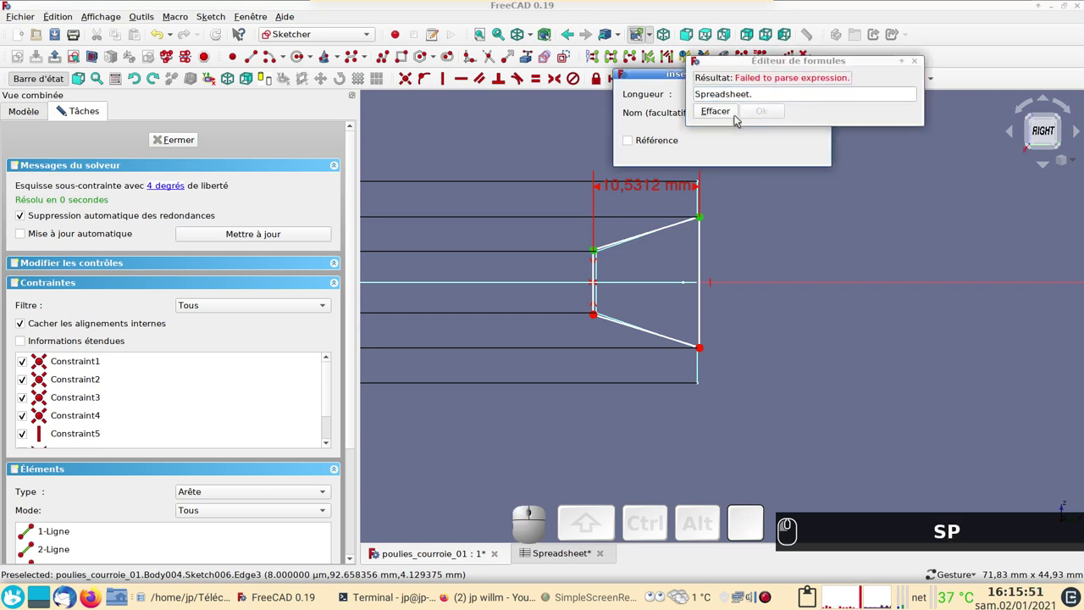
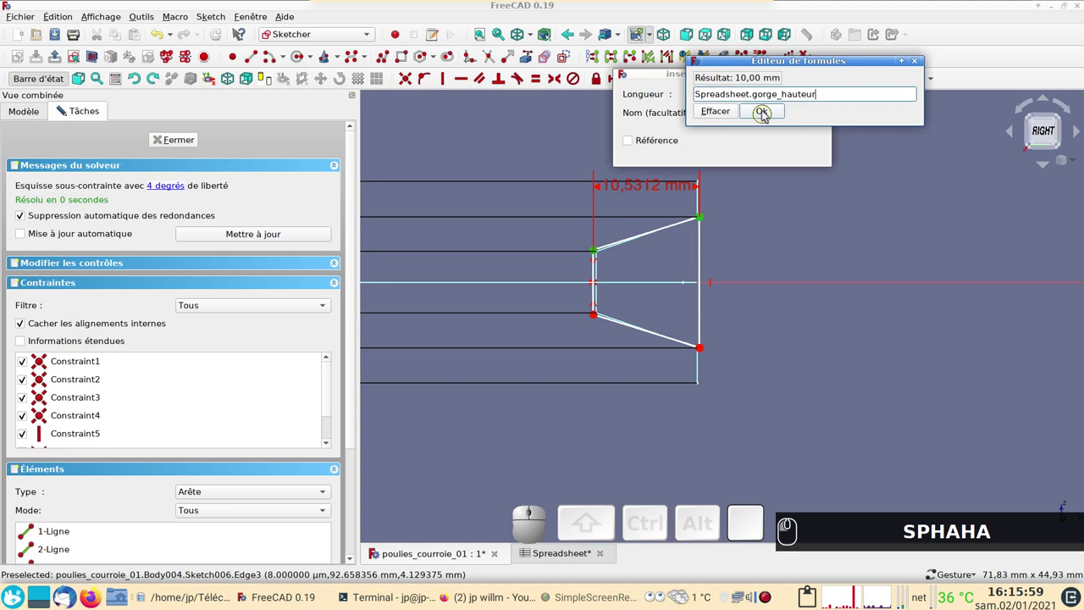
pyautogui.click(767, 115)
pyautogui.click(808, 156)
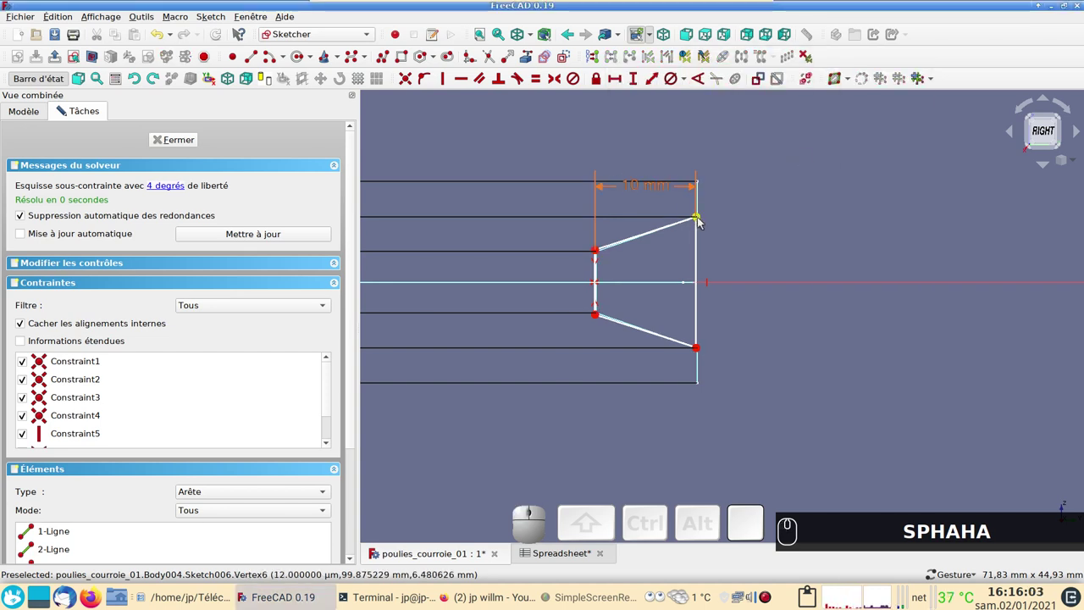
# Set the vertical distance between the right corners to Spreadsheet.gorge_largeur (13 mm).
pyautogui.click(702, 220)
pyautogui.click(699, 351)
pyautogui.click(636, 80)
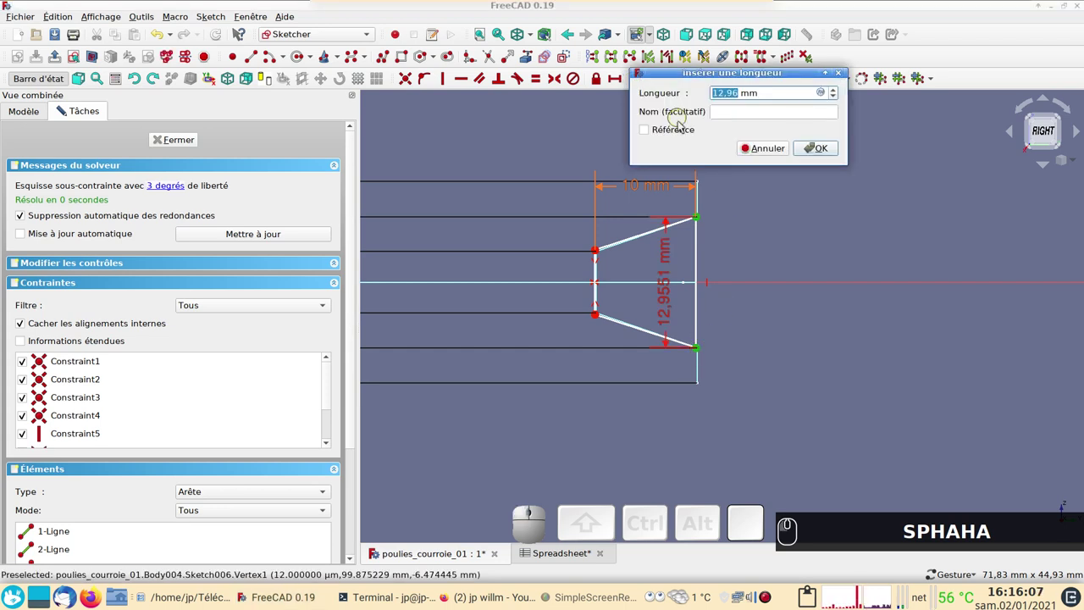
pyautogui.click(828, 94)
pyautogui.write('s')
pyautogui.write('o')
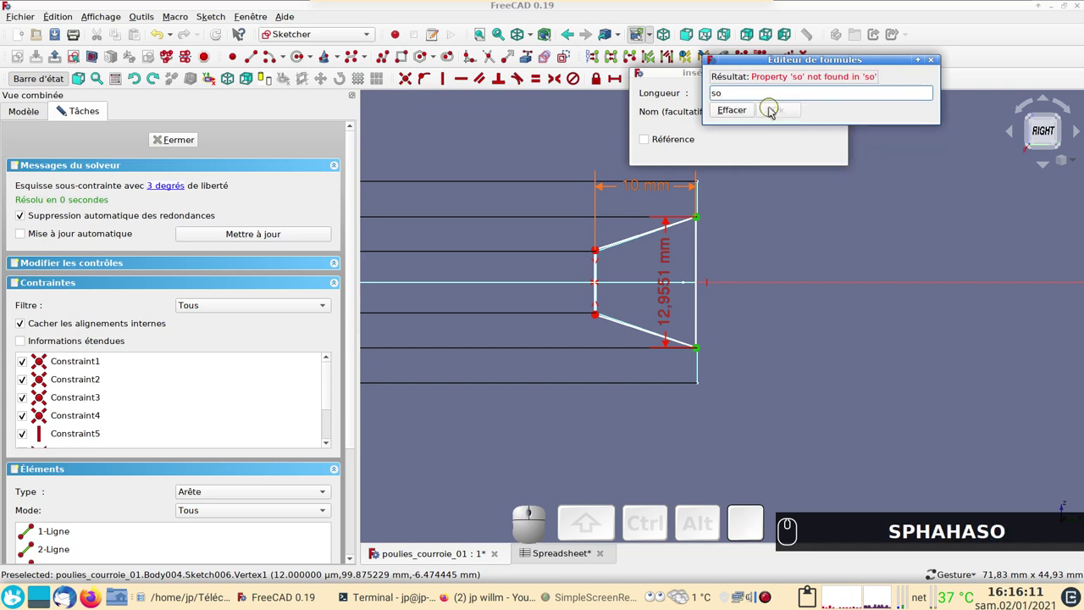
pyautogui.press('BackSpace')
pyautogui.press('BackSpace')
pyautogui.press('BackSpace')
pyautogui.press('p')
pyautogui.click(754, 110)
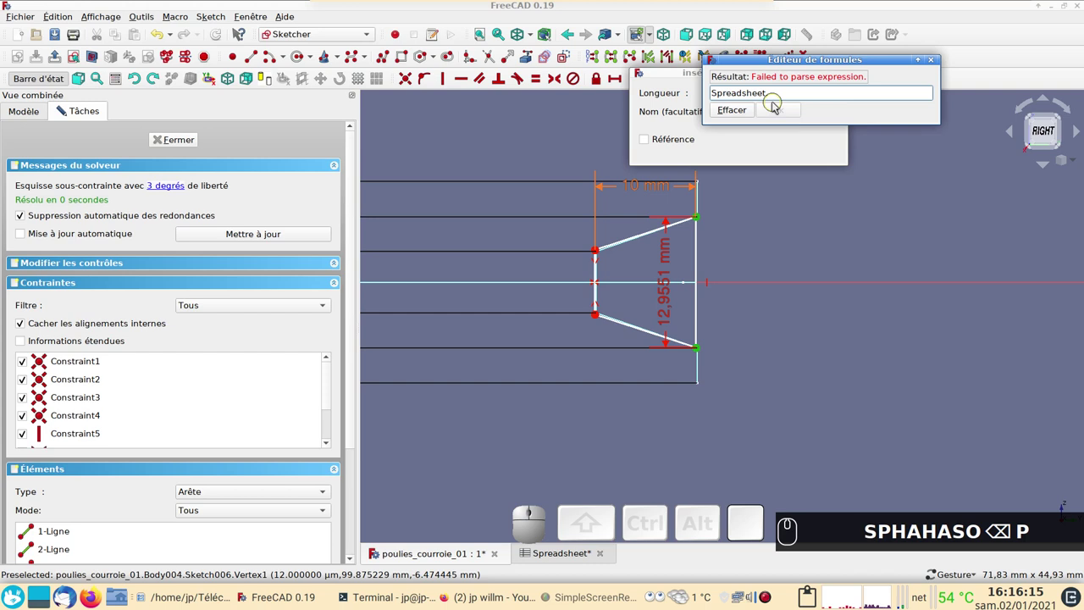
pyautogui.press('l')
pyautogui.write('a')
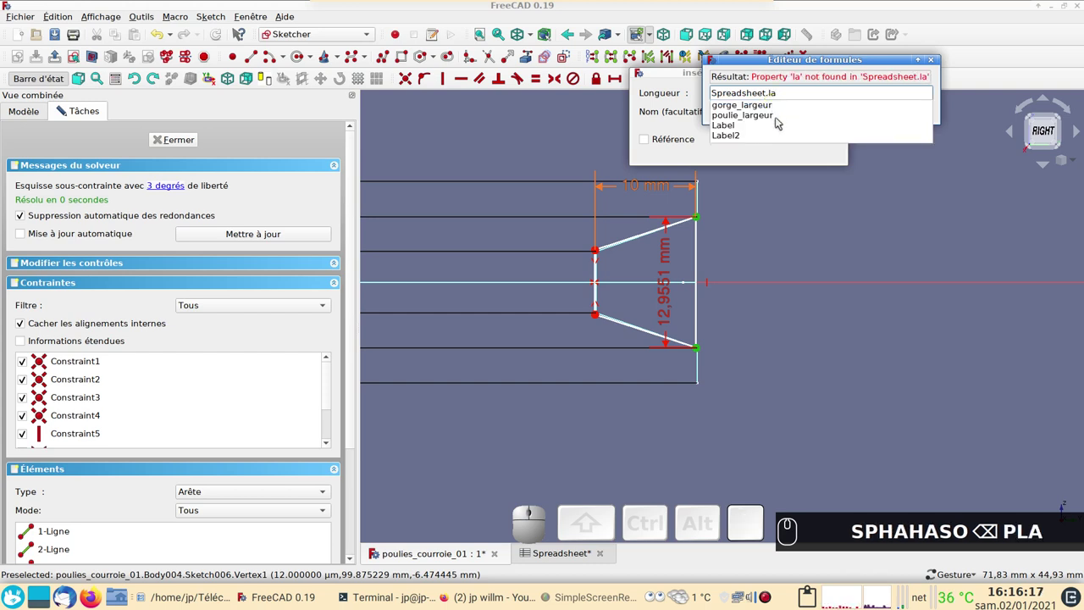
pyautogui.click(762, 108)
pyautogui.click(788, 113)
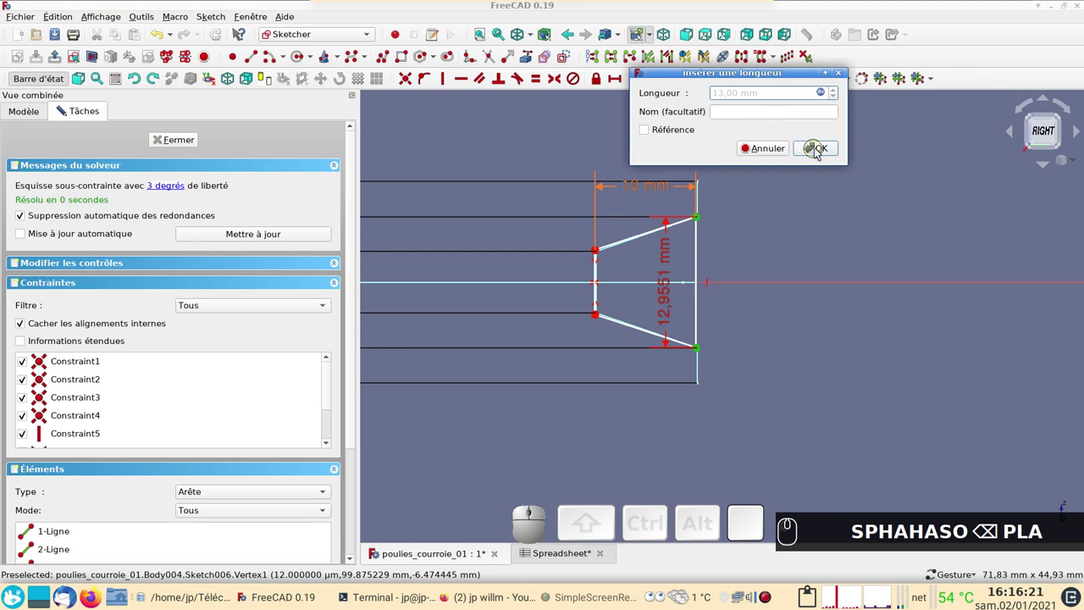
pyautogui.click(823, 147)
# Make the profile's outer right corners symmetric about the horizontal axis.
pyautogui.moveTo(667, 301); pyautogui.dragTo(642, 180)
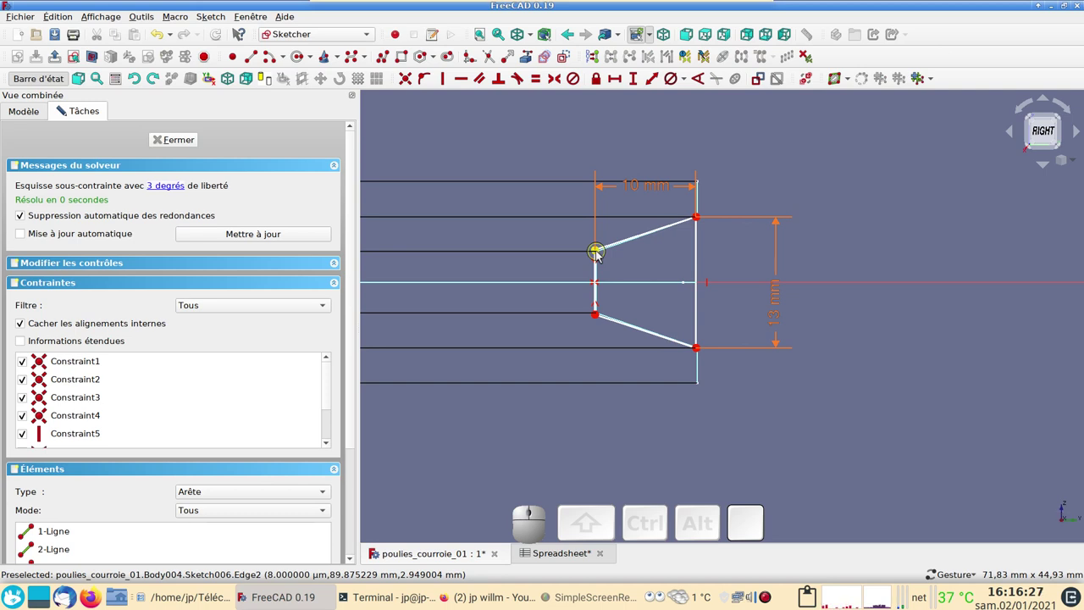
pyautogui.click(601, 256)
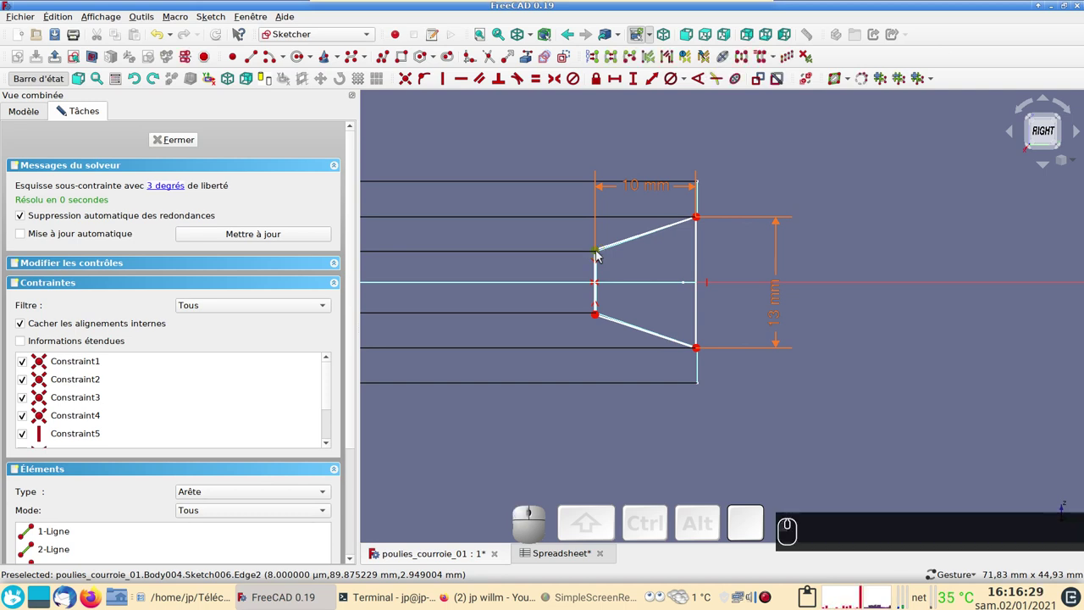
pyautogui.moveTo(699, 220); pyautogui.dragTo(703, 212)
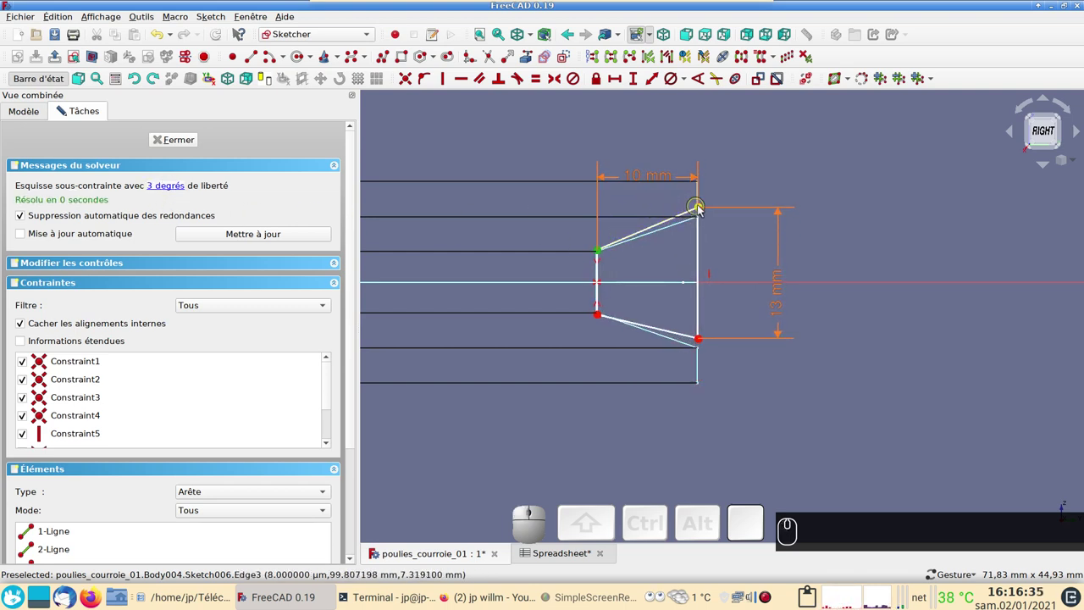
pyautogui.click(704, 207)
pyautogui.click(699, 209)
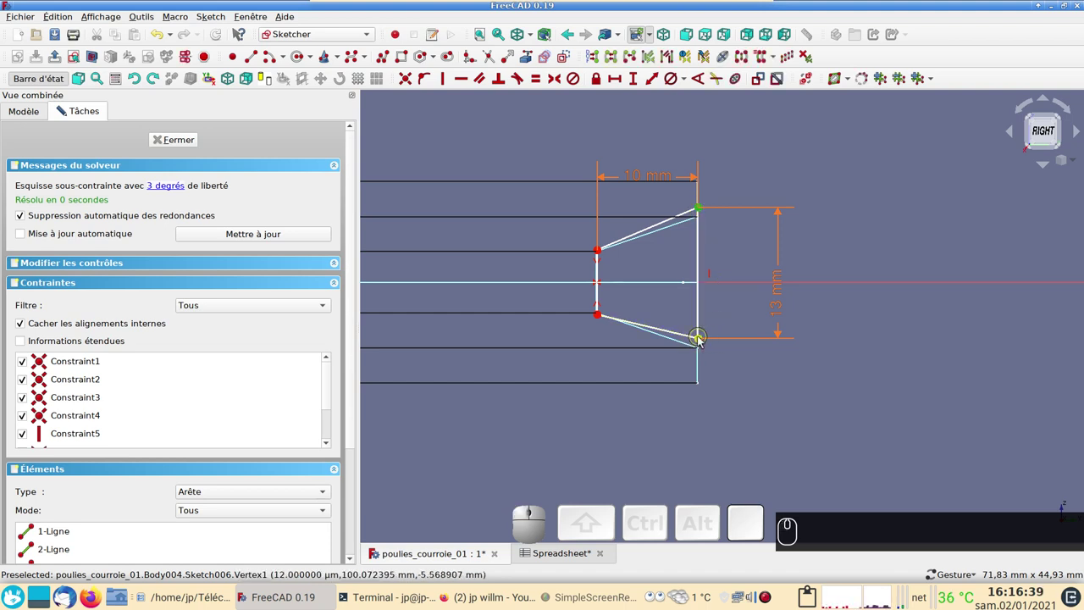
pyautogui.click(703, 342)
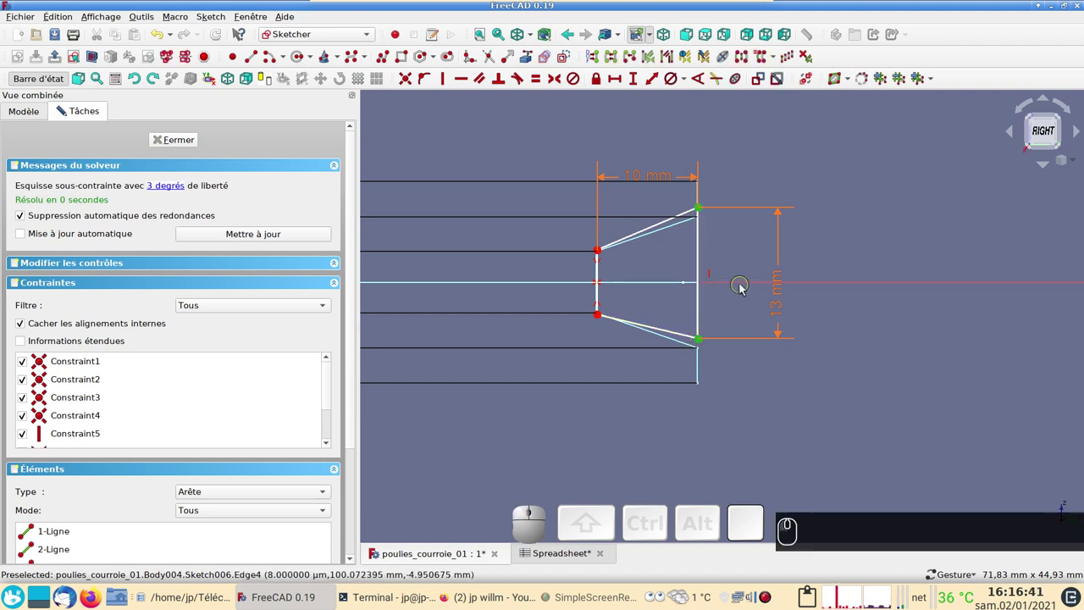
pyautogui.click(745, 286)
pyautogui.click(560, 81)
# Set the profile edge's horizontal distance from the V axis to Spreadsheet.diam_grand*0.5 (100 mm).
pyautogui.scroll(-3)
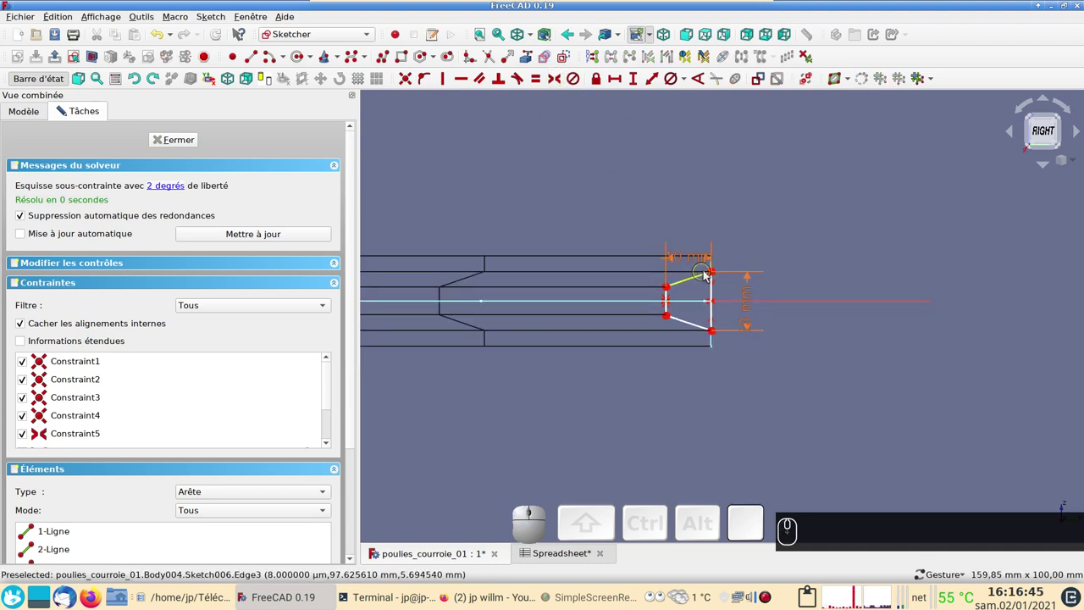
pyautogui.click(715, 275)
pyautogui.moveTo(559, 192); pyautogui.dragTo(658, 174)
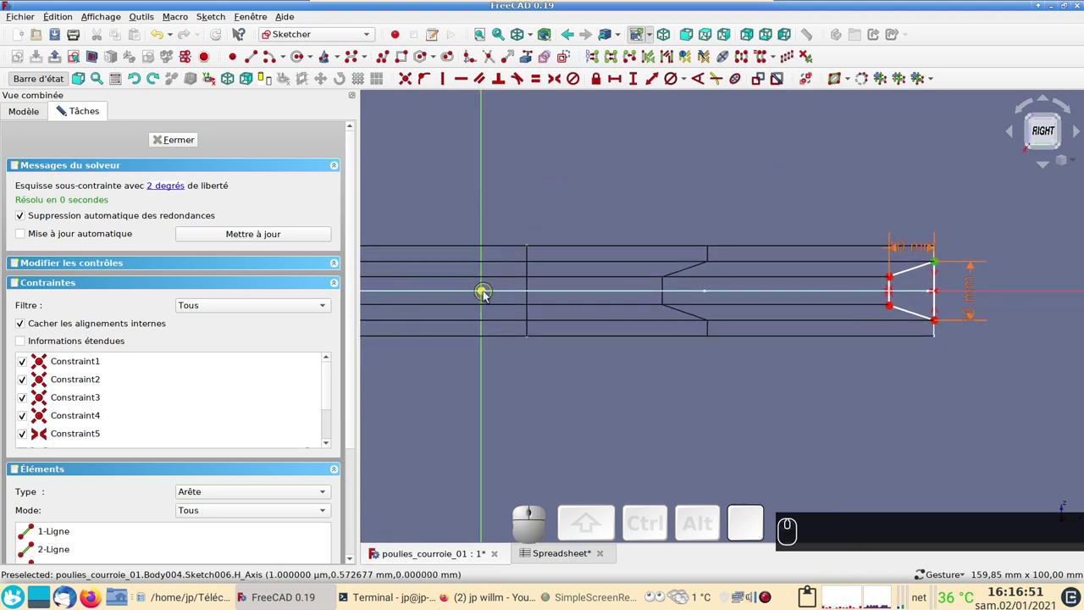
pyautogui.click(488, 293)
pyautogui.click(618, 79)
pyautogui.click(806, 91)
pyautogui.write('sp')
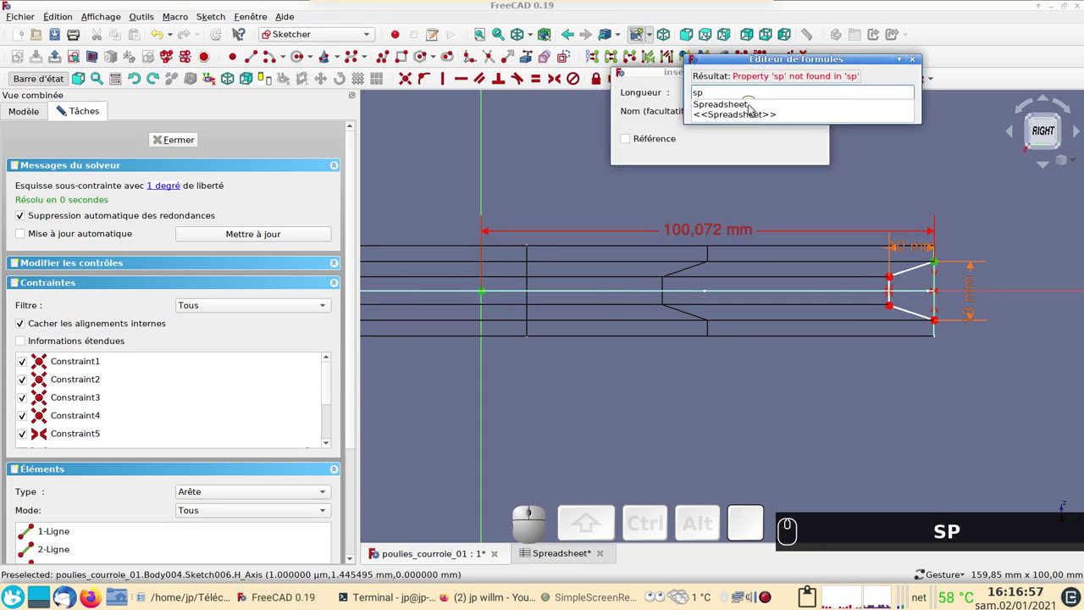
pyautogui.click(753, 106)
pyautogui.write('di')
pyautogui.click(750, 114)
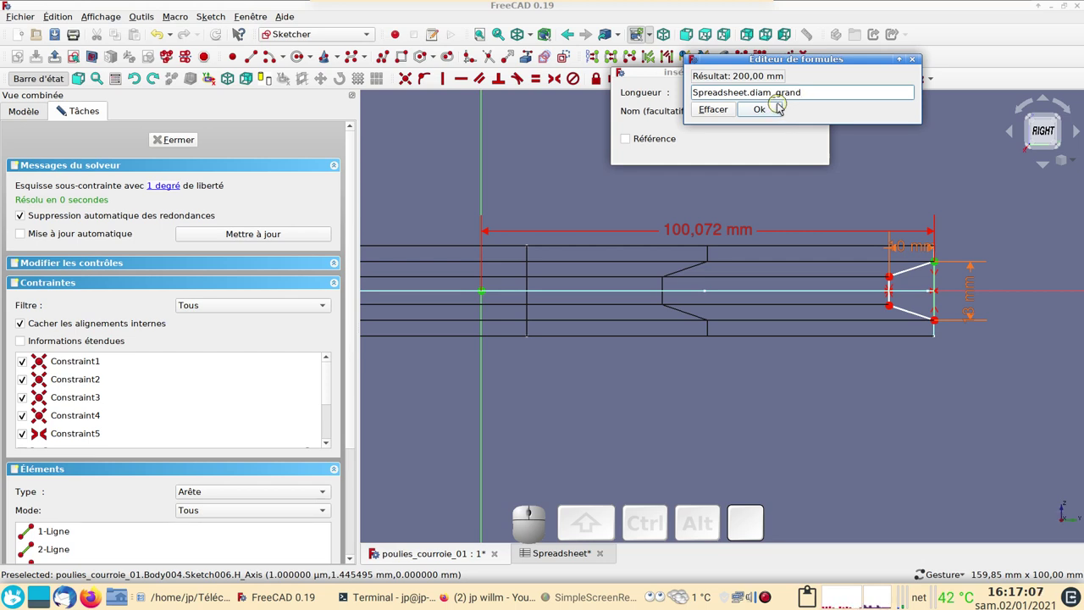
pyautogui.write('(*)')
pyautogui.press('KP_Multiply')
pyautogui.write('(0)')
pyautogui.press('KP_0')
pyautogui.press('KP_Decimal')
pyautogui.write('(.) (5)')
pyautogui.press('KP_5')
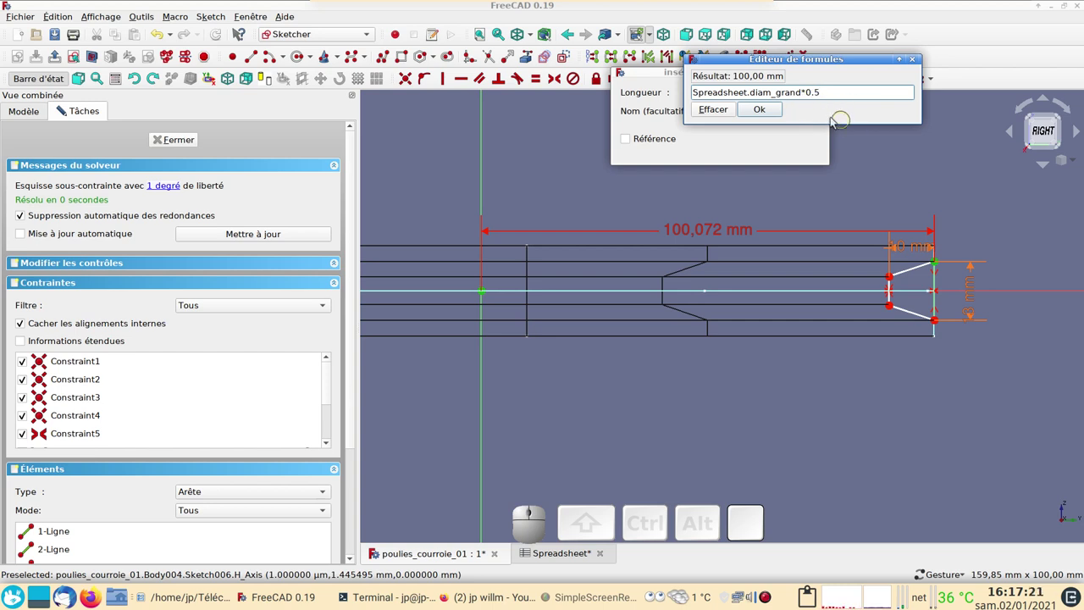
pyautogui.click(768, 109)
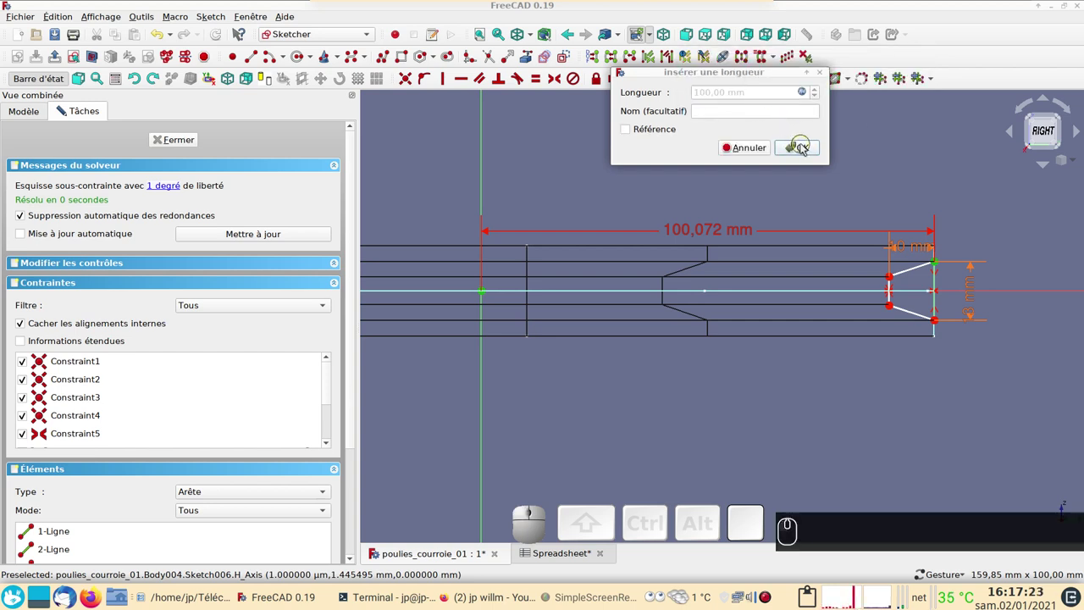
pyautogui.click(805, 148)
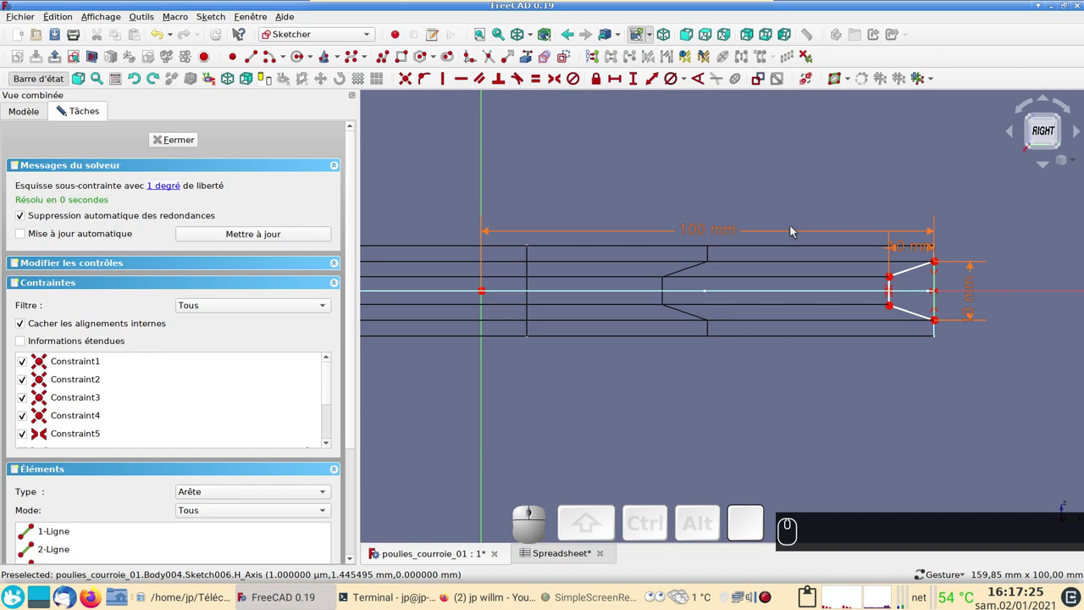
# Close the sketch and sweep Sketch006 with Additive Pipe along the Sketch005 belt path.
pyautogui.click(194, 138)
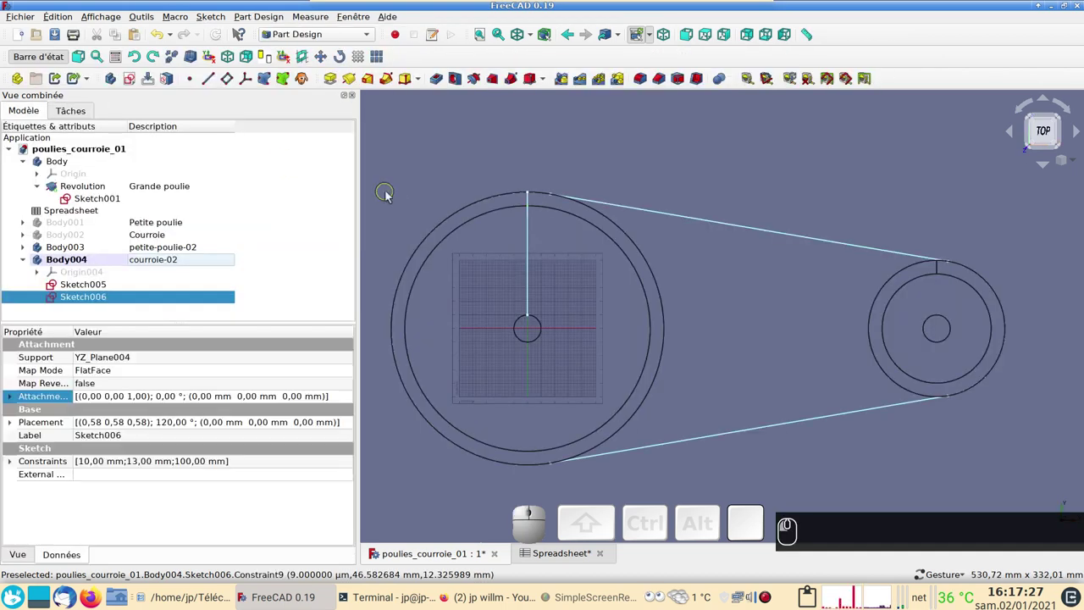
pyautogui.moveTo(789, 302); pyautogui.dragTo(614, 230)
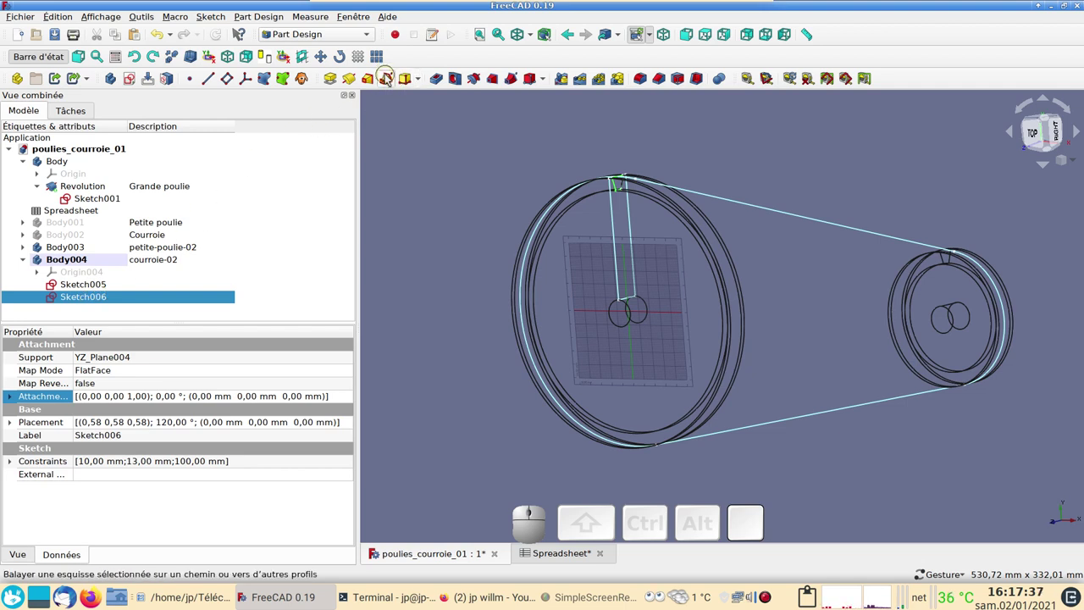
pyautogui.click(393, 75)
pyautogui.click(51, 271)
pyautogui.click(734, 204)
pyautogui.press('2')
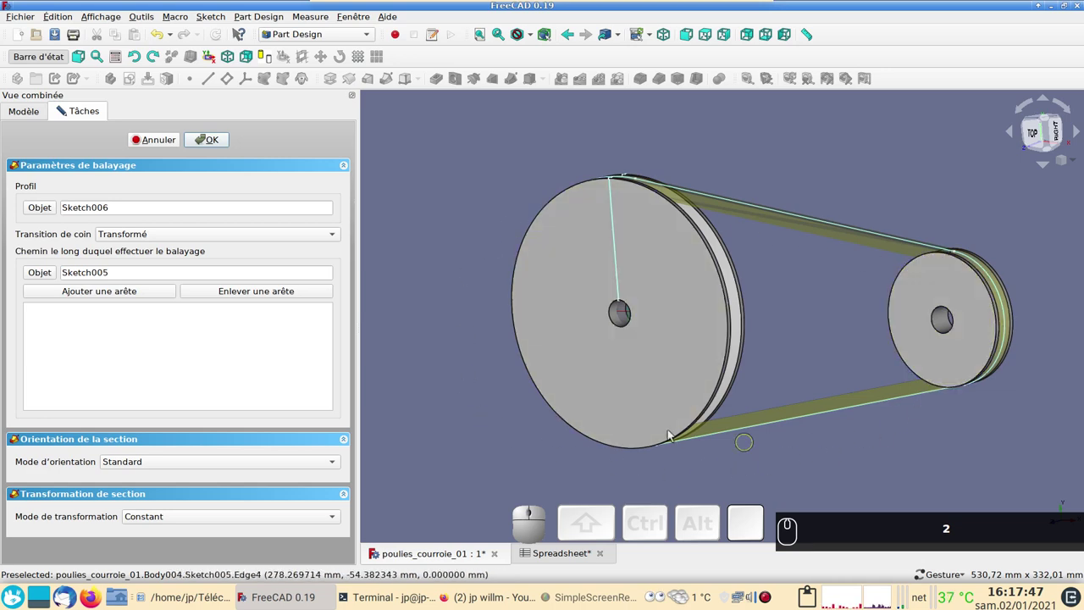
# Confirm the sweep as AdditivePipe001 and open its Shape color chooser to make the belt red.
pyautogui.click(214, 146)
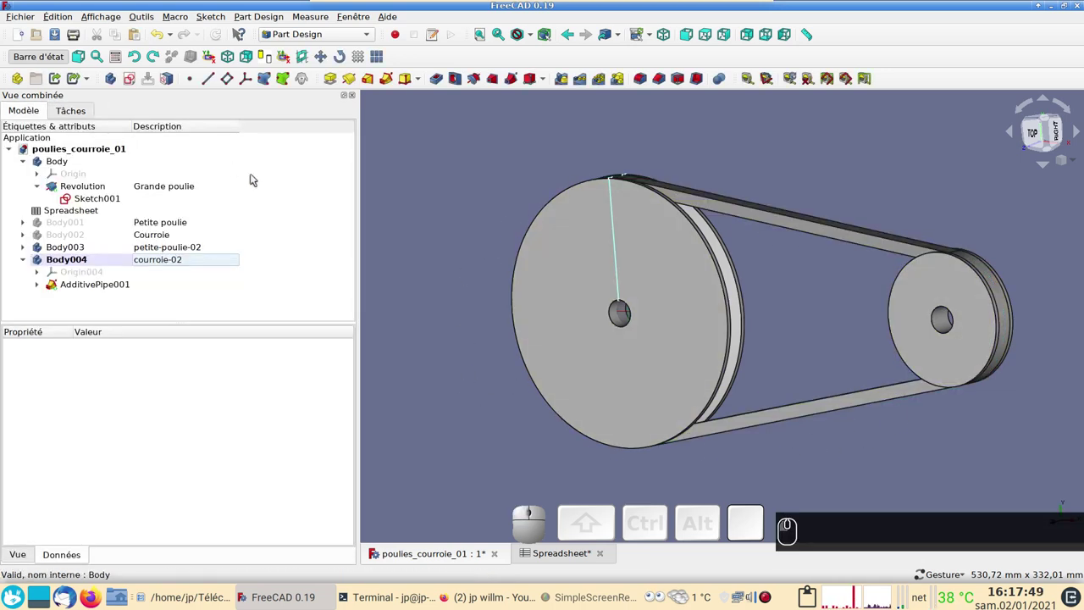
pyautogui.click(777, 218)
pyautogui.press('ctrl+d')
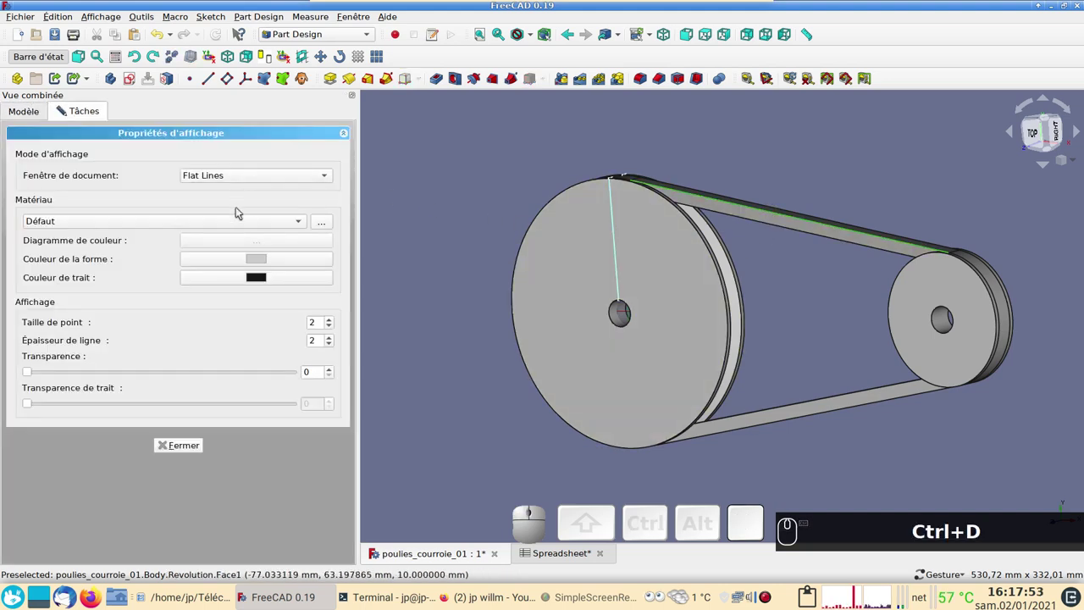
pyautogui.click(265, 256)
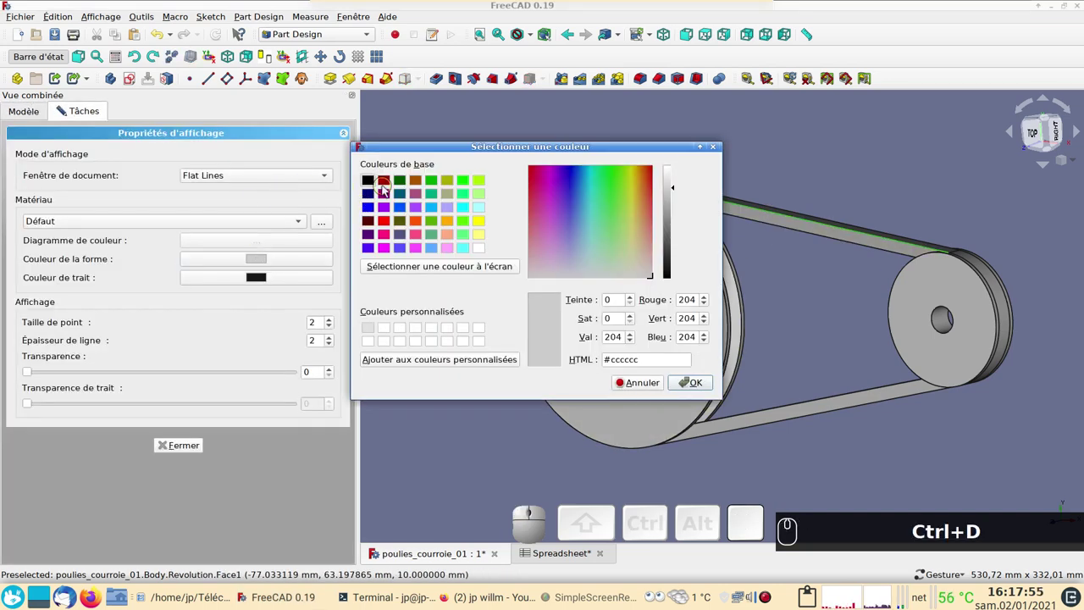
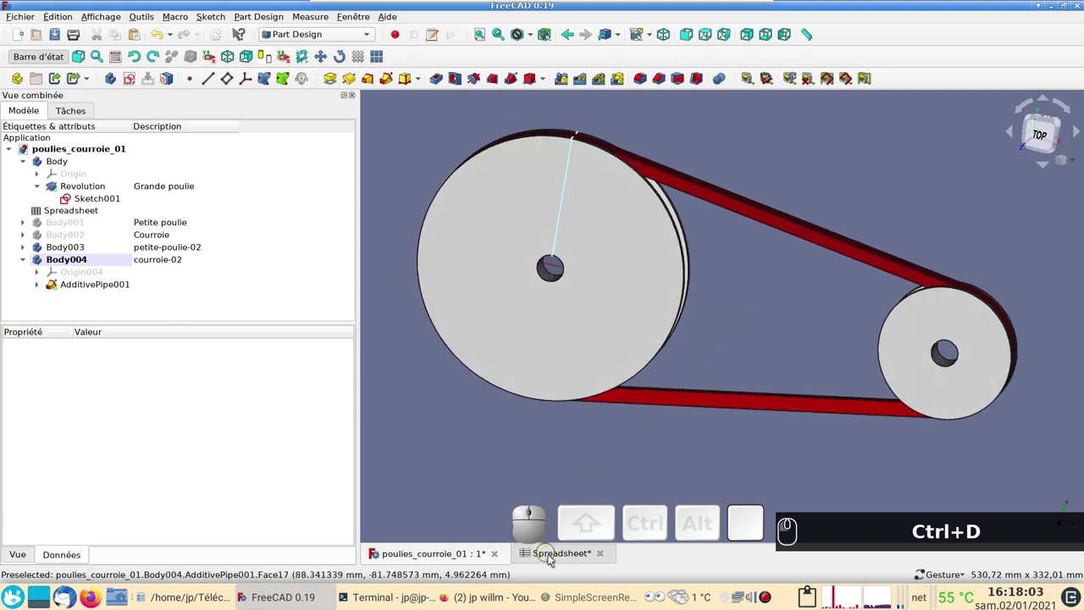
# Glance at the parameter spreadsheet, then return to the 3D view of the pulleys and belt.
pyautogui.click(561, 562)
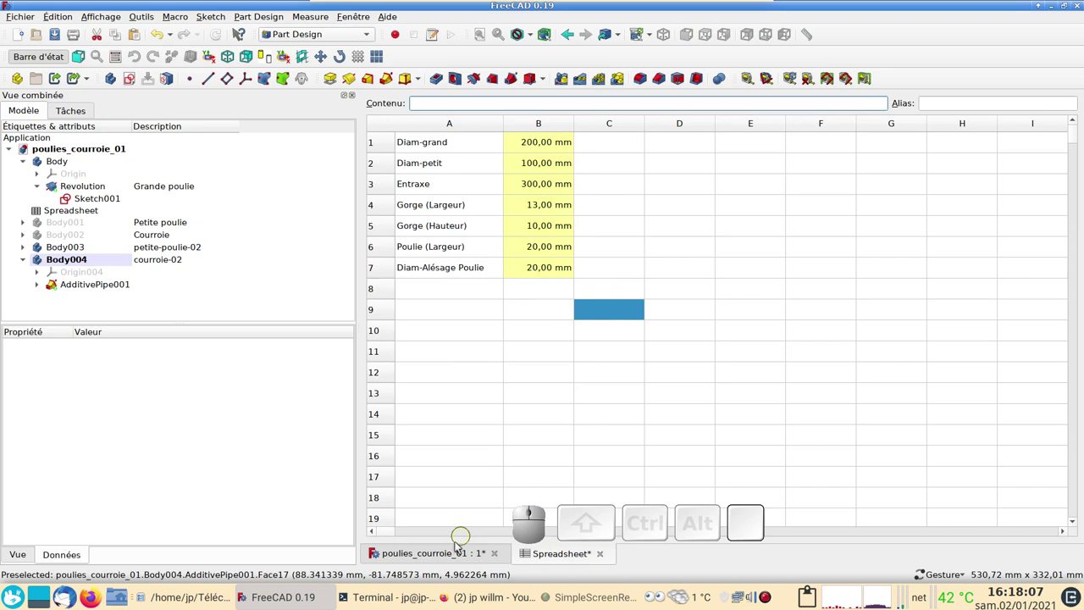
pyautogui.click(452, 552)
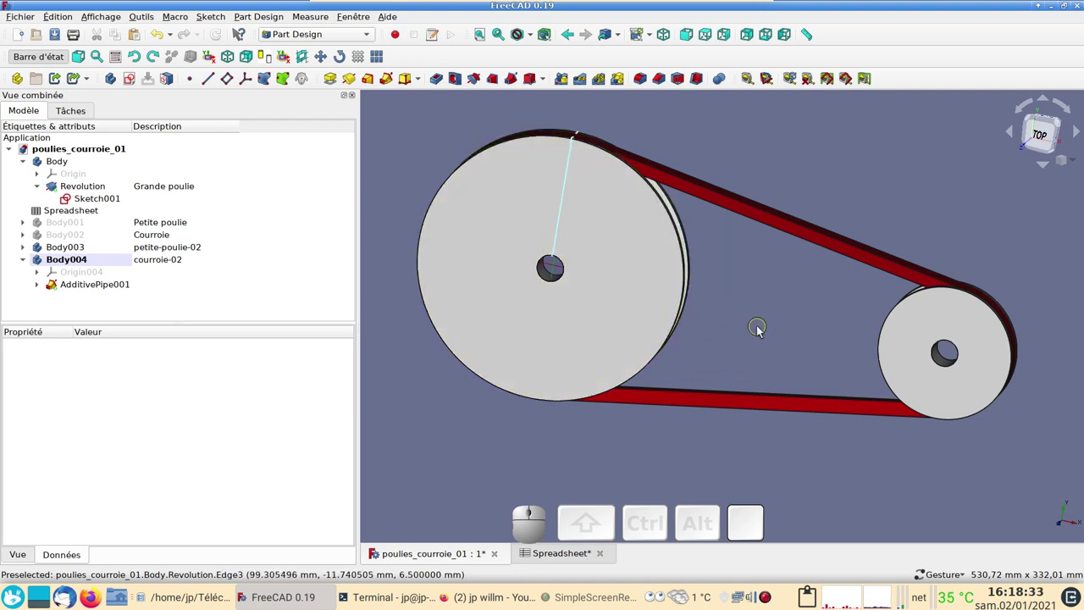
# Hide the belt sweep AdditivePipe001, the large pulley Revolution and the small pulley Body003.
pyautogui.write('(2)')
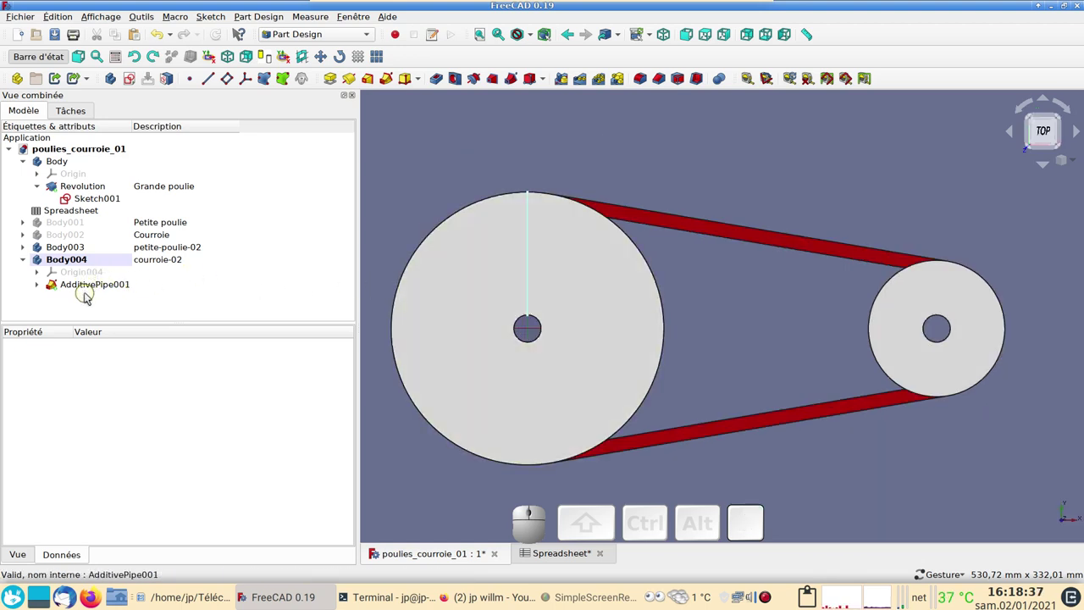
pyautogui.click(88, 286)
pyautogui.press('space')
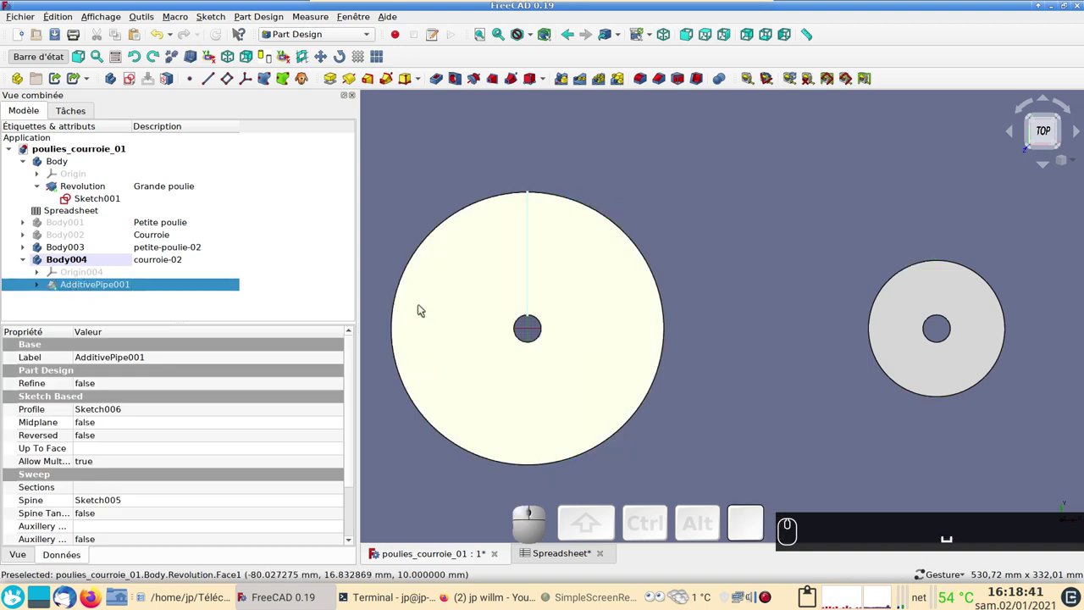
pyautogui.click(426, 304)
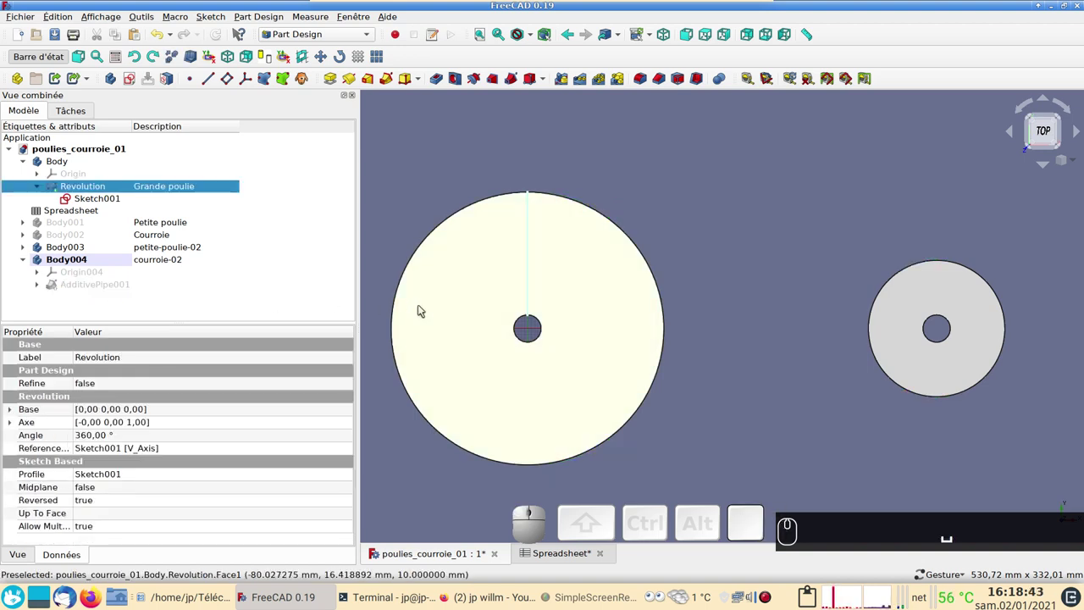
pyautogui.press('space')
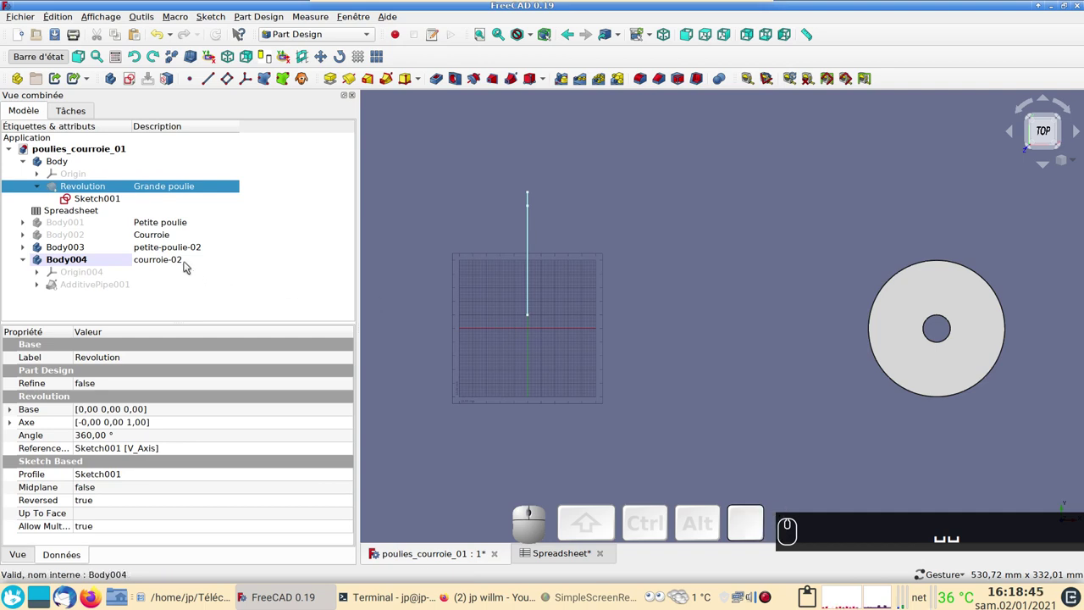
pyautogui.click(171, 247)
pyautogui.press('space')
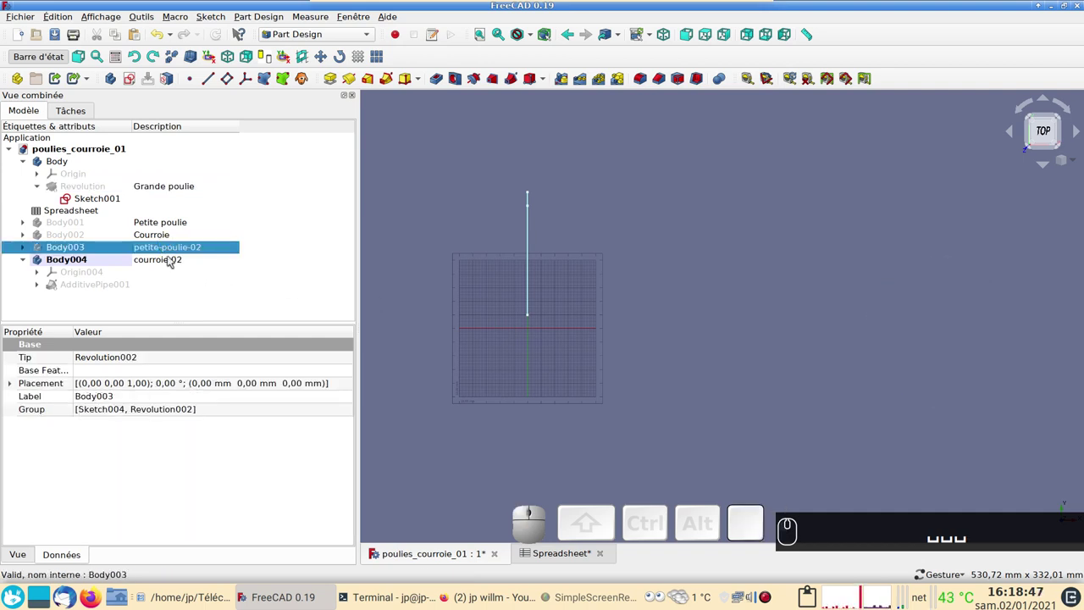
# Expand the sweep feature and make the belt path sketch Sketch005 visible.
pyautogui.click(45, 283)
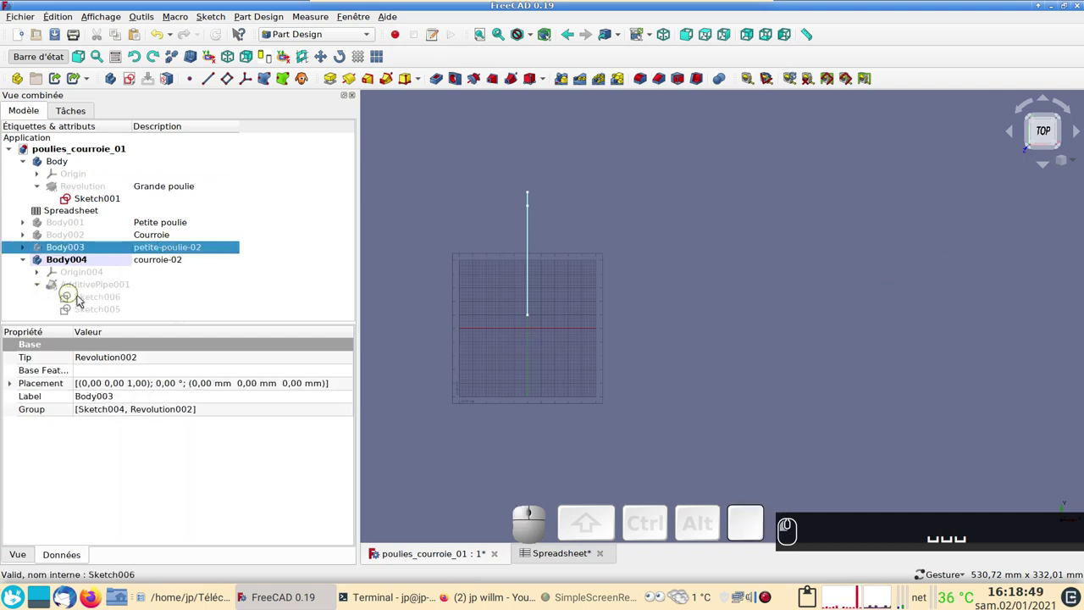
pyautogui.click(85, 296)
pyautogui.press('space')
pyautogui.press('space')
pyautogui.click(90, 309)
pyautogui.press('space')
pyautogui.press('space')
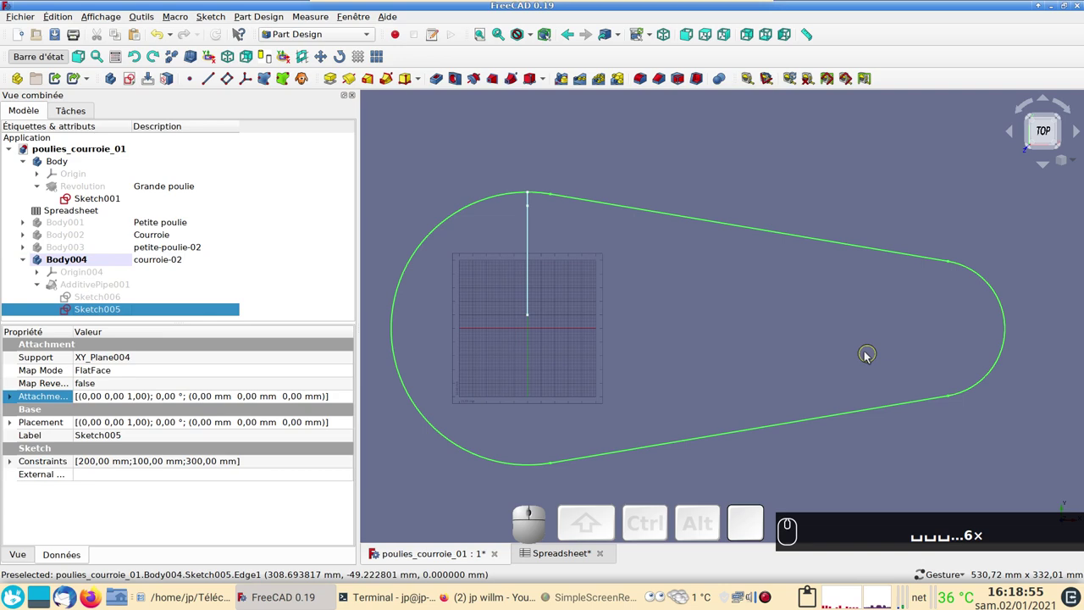
# Switch to the Arch workbench and start the survey (Prise de cotes) measuring tool.
pyautogui.click(327, 36)
pyautogui.click(308, 147)
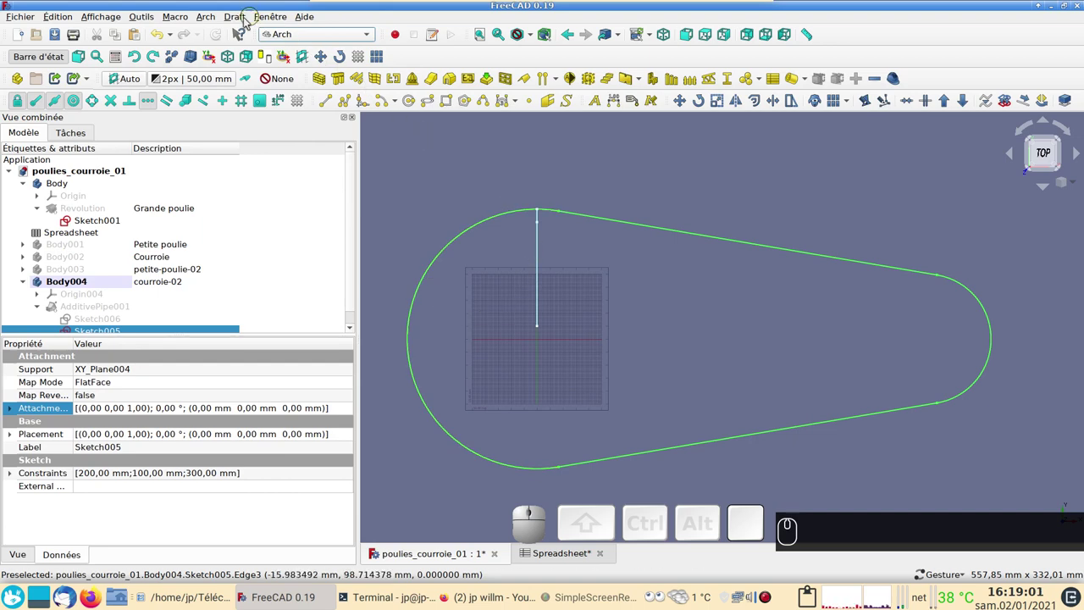
pyautogui.click(220, 18)
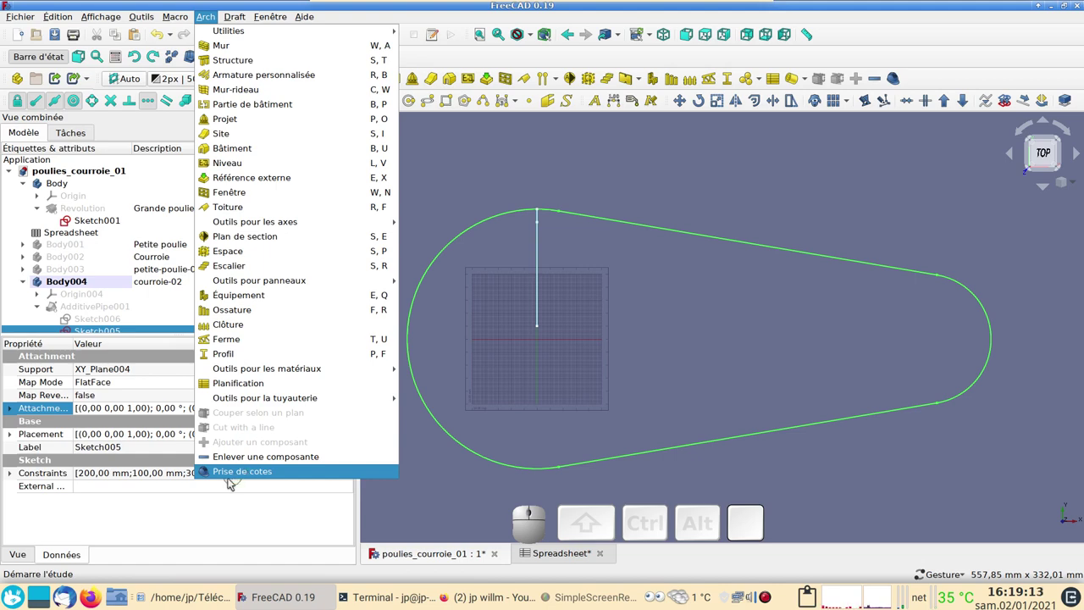
pyautogui.click(231, 474)
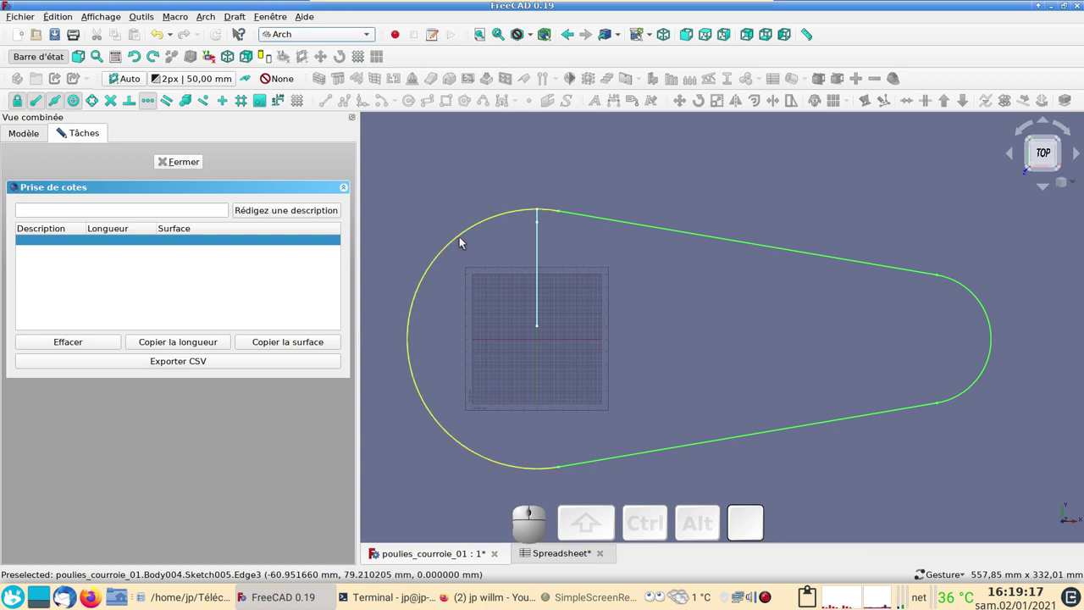
# Measure the four belt-path edges (347.65, 295.80, 140.33, 295.80 mm) and copy the 1079.59 mm total.
pyautogui.click(465, 242)
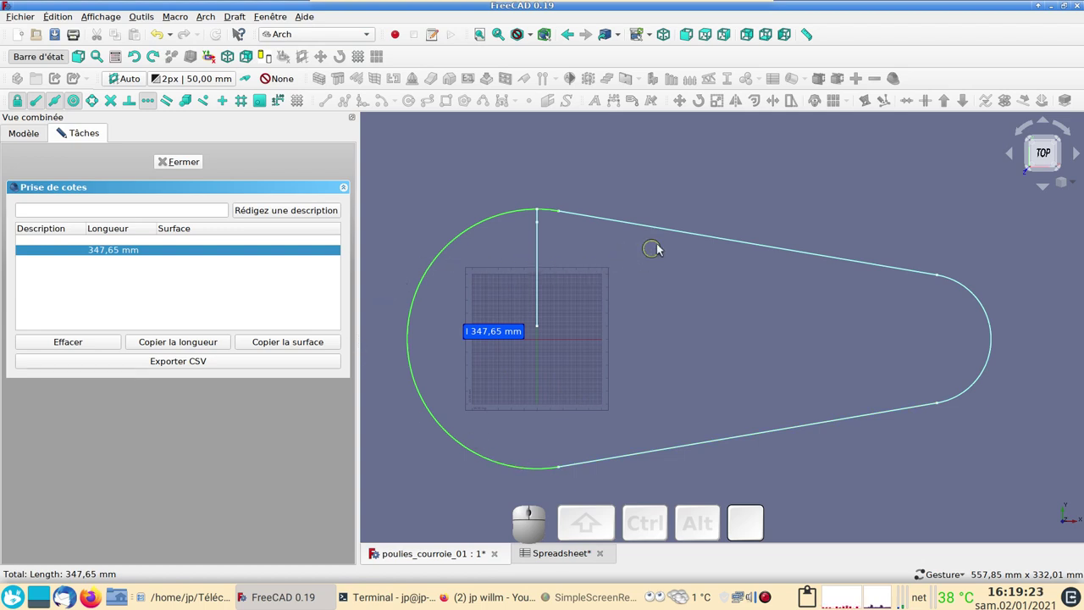
pyautogui.click(679, 231)
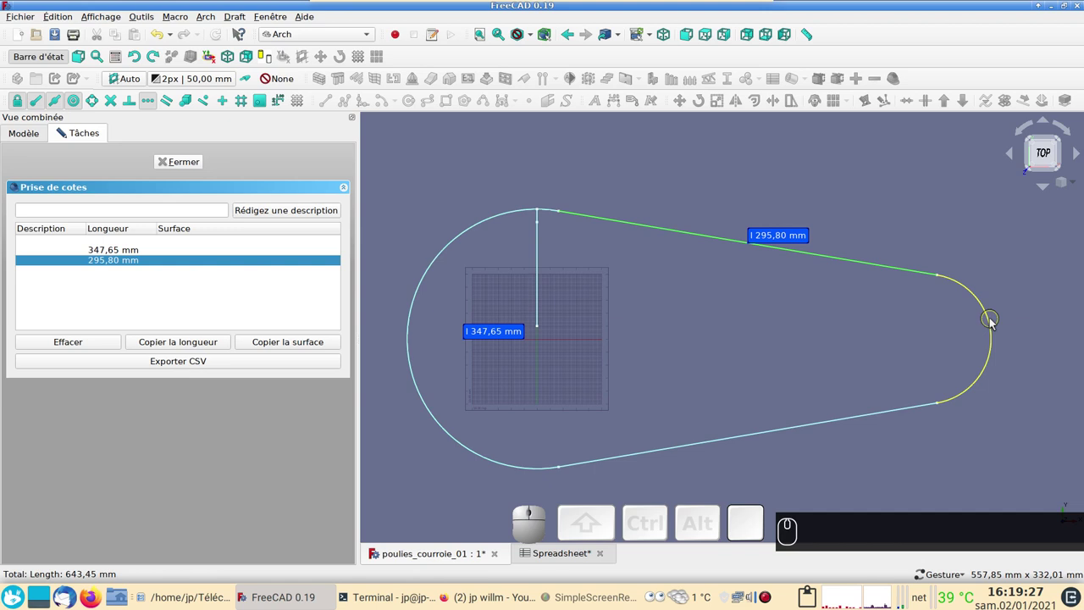
pyautogui.click(995, 322)
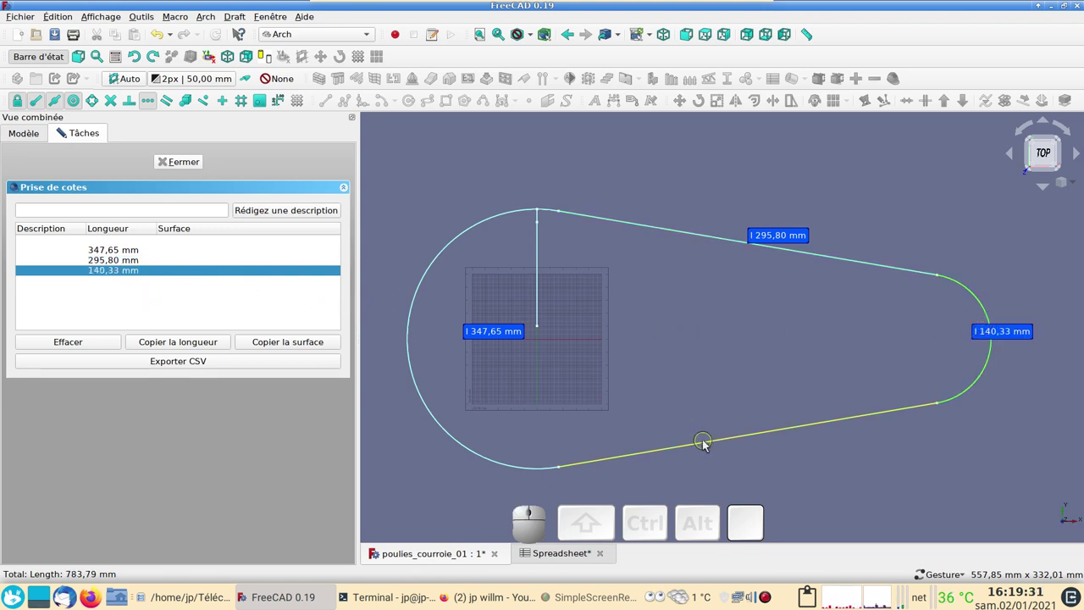
pyautogui.click(708, 445)
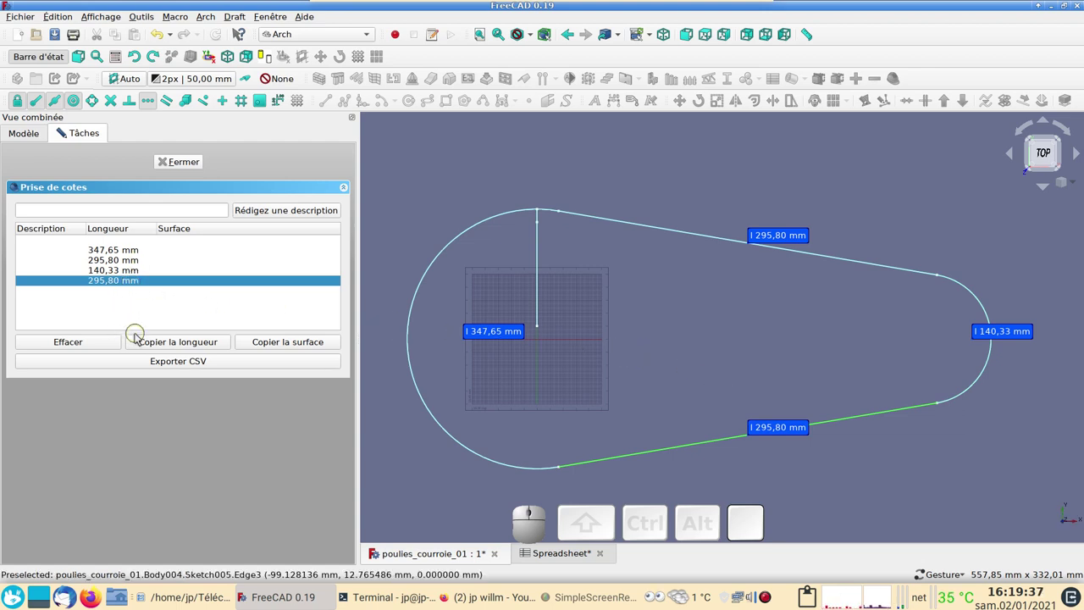
pyautogui.click(155, 339)
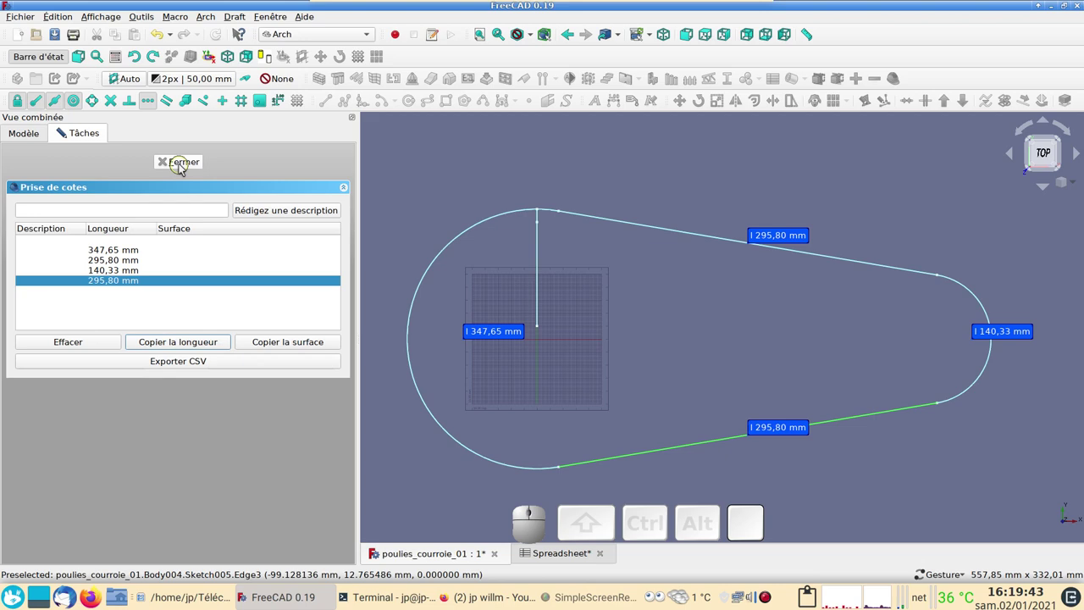
# Close the survey and paste the total belt length 1079,59 mm into spreadsheet cell C9.
pyautogui.click(182, 167)
pyautogui.click(539, 553)
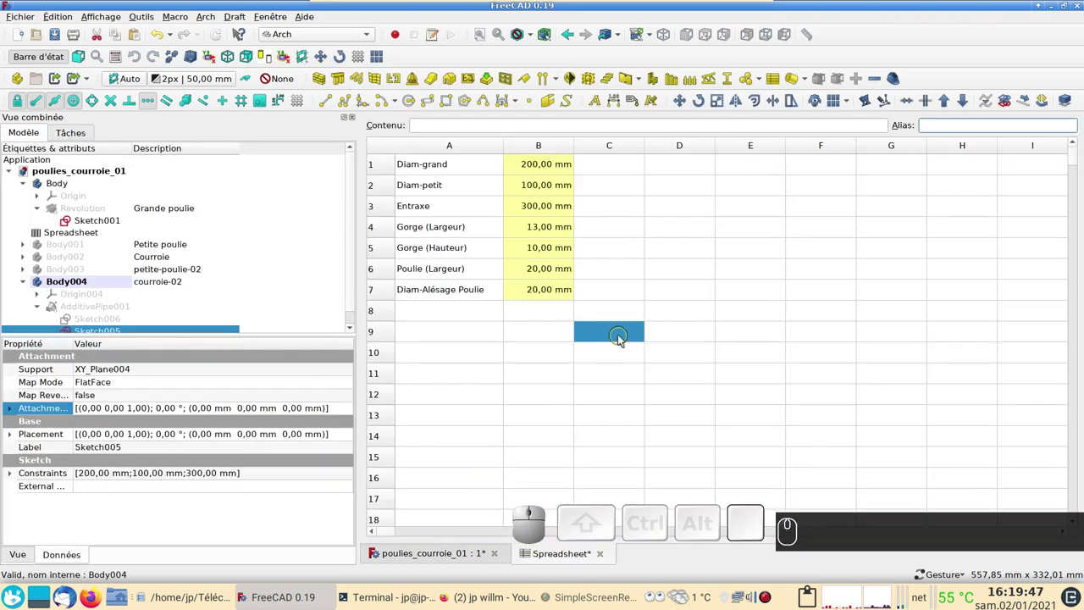
pyautogui.press('ctrl+v')
pyautogui.click(622, 334)
pyautogui.press('ctrl+v')
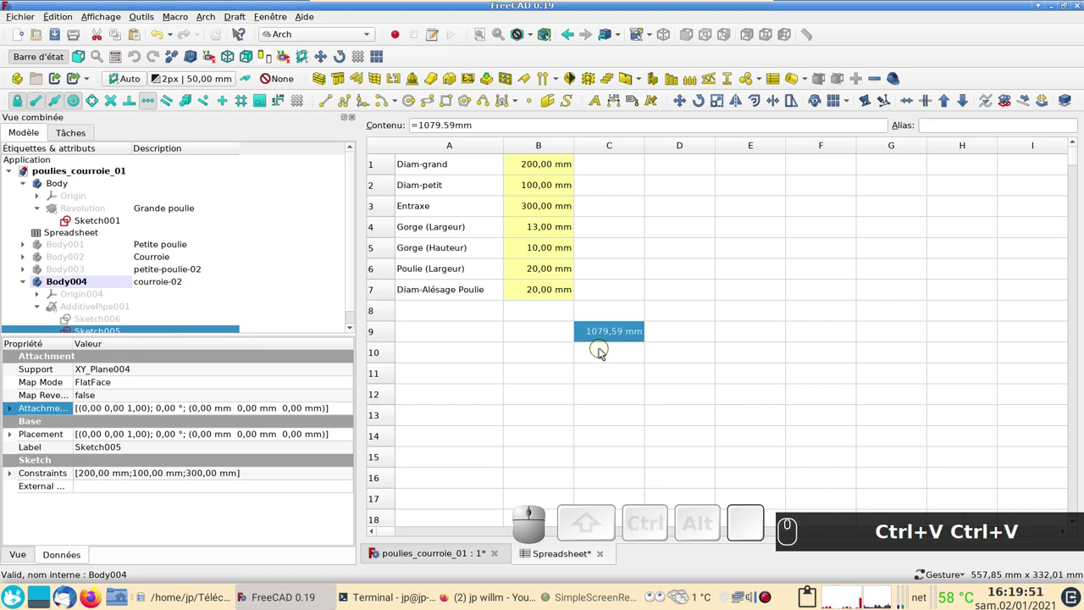
pyautogui.click(603, 351)
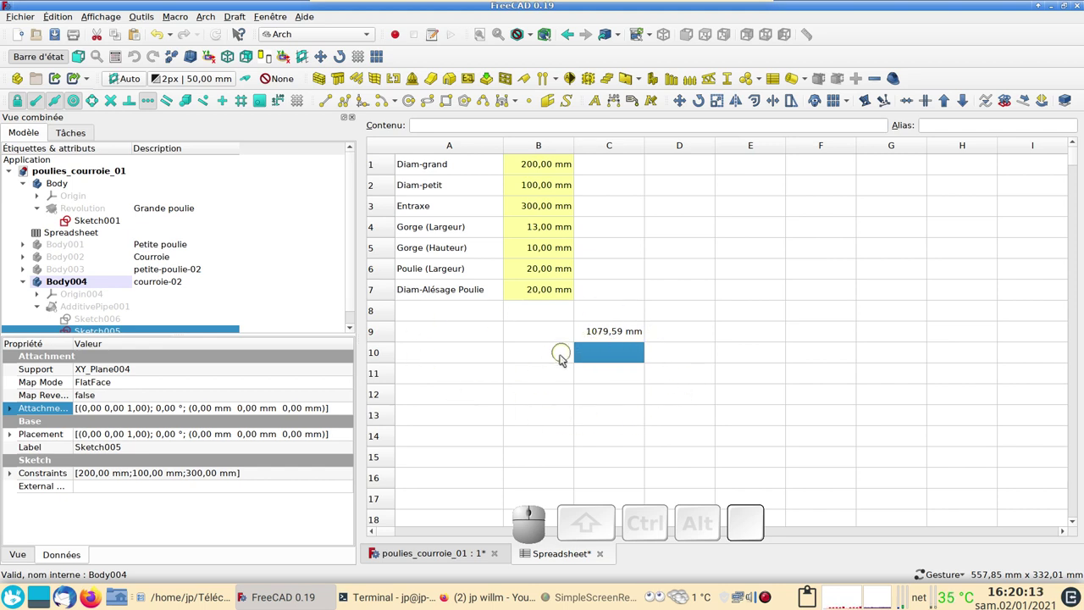
# Return to the 3D view and make the pulleys and the orange belt body visible again.
pyautogui.click(451, 552)
pyautogui.click(134, 281)
pyautogui.press('space')
pyautogui.press('space')
pyautogui.click(90, 260)
pyautogui.press('space')
pyautogui.click(86, 249)
pyautogui.press('space')
pyautogui.click(129, 207)
pyautogui.press('space')
pyautogui.press('space')
pyautogui.click(764, 334)
pyautogui.moveTo(862, 211); pyautogui.dragTo(982, 368)
pyautogui.moveTo(1000, 391); pyautogui.dragTo(770, 352)
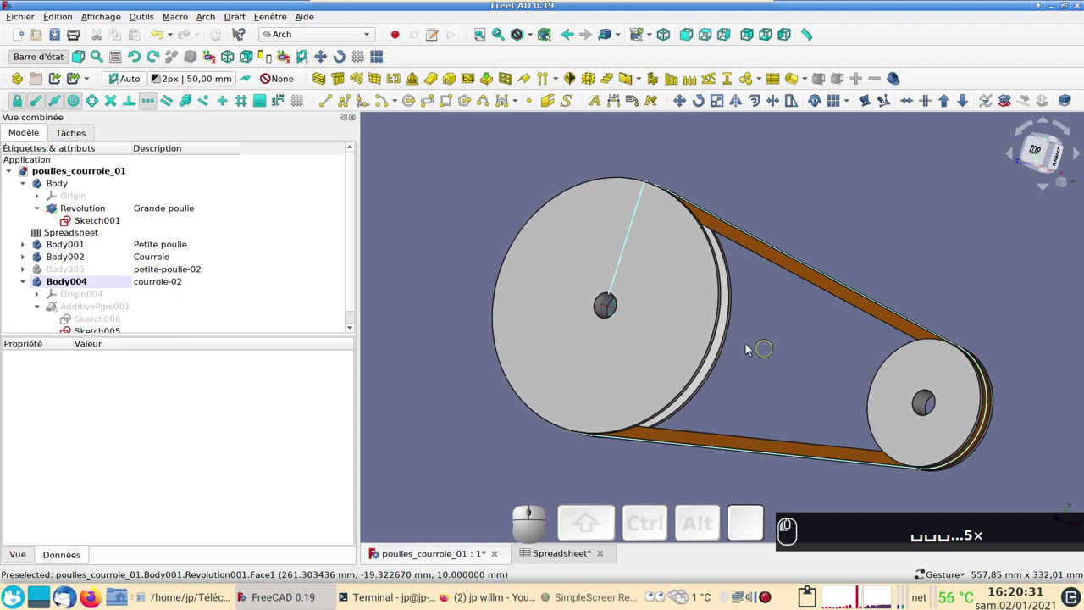
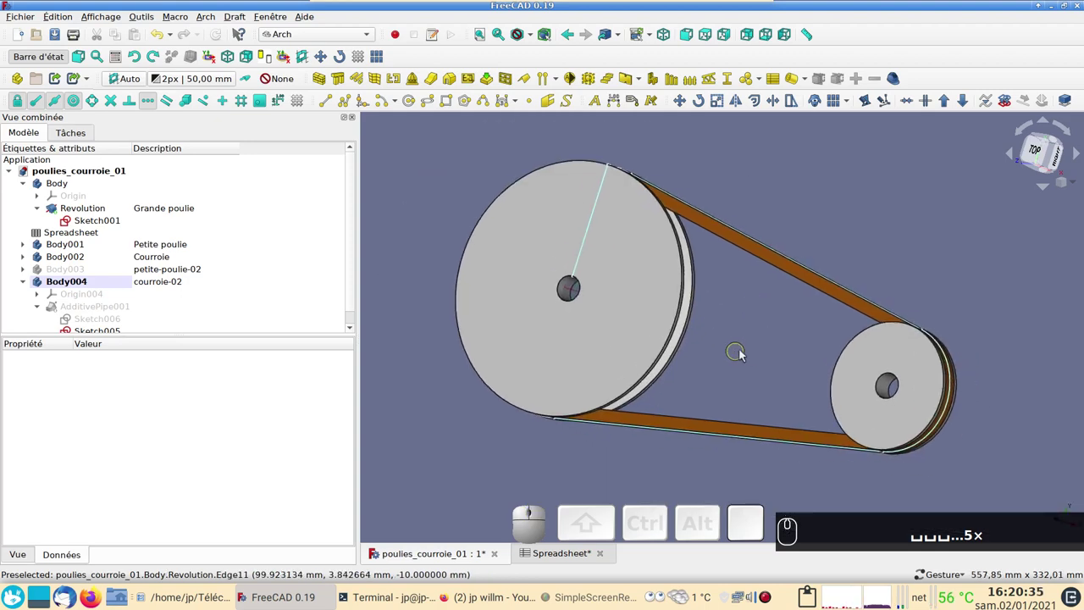
pyautogui.moveTo(774, 330); pyautogui.dragTo(1062, 141)
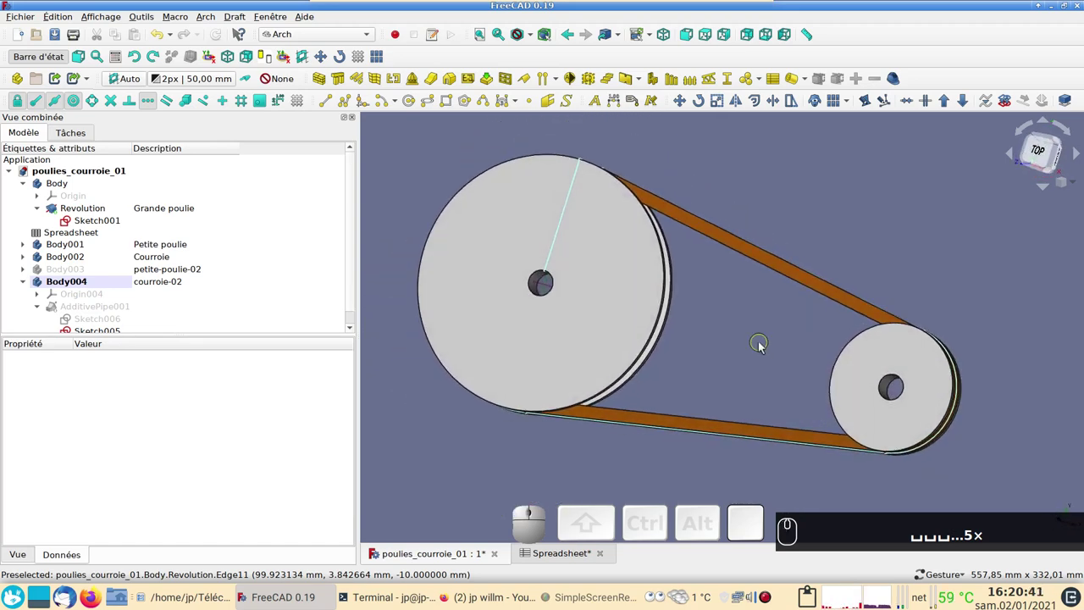